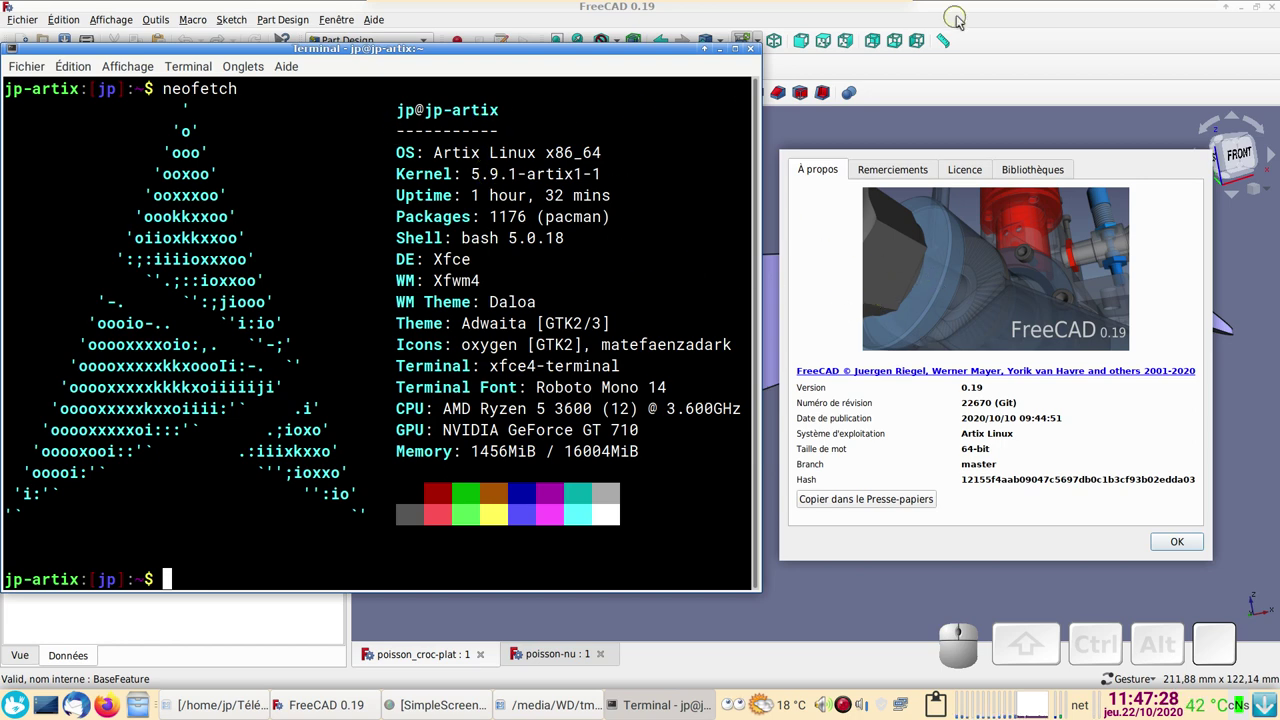
# Step: Dismiss the terminal and About dialog and switch to the poisson-nu fish document
pyautogui.click(972, 13)
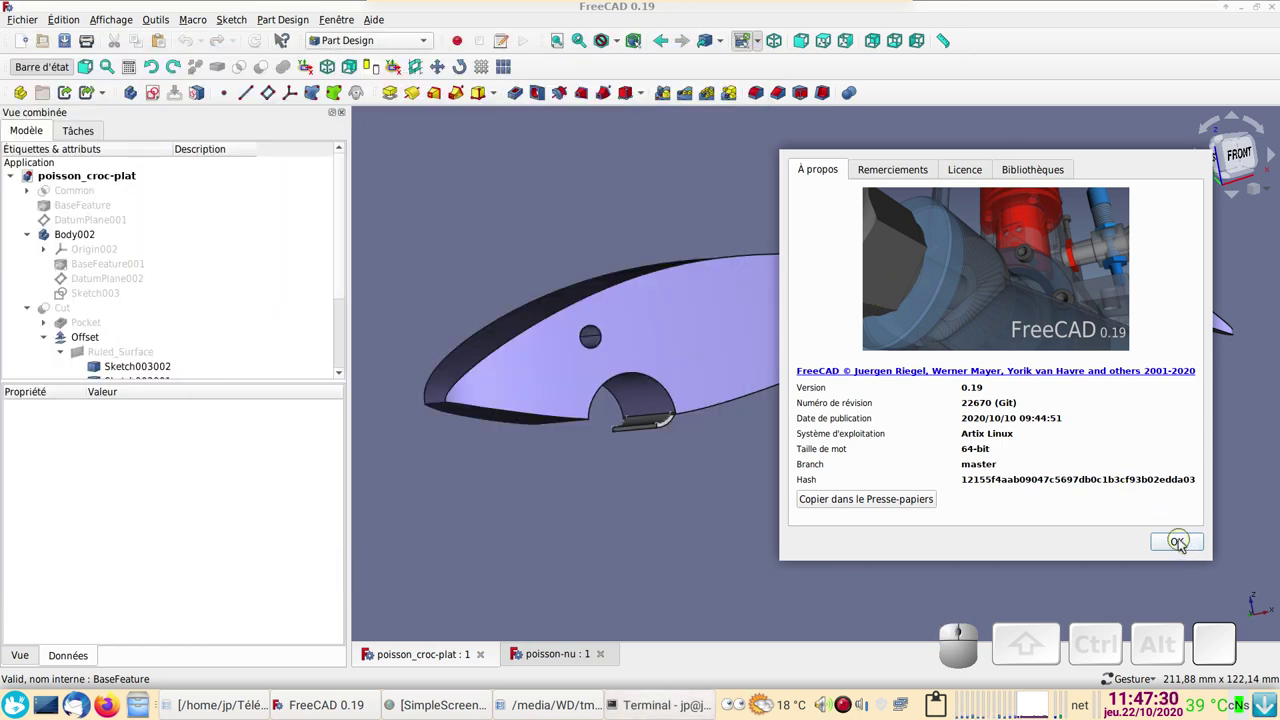
pyautogui.click(1186, 544)
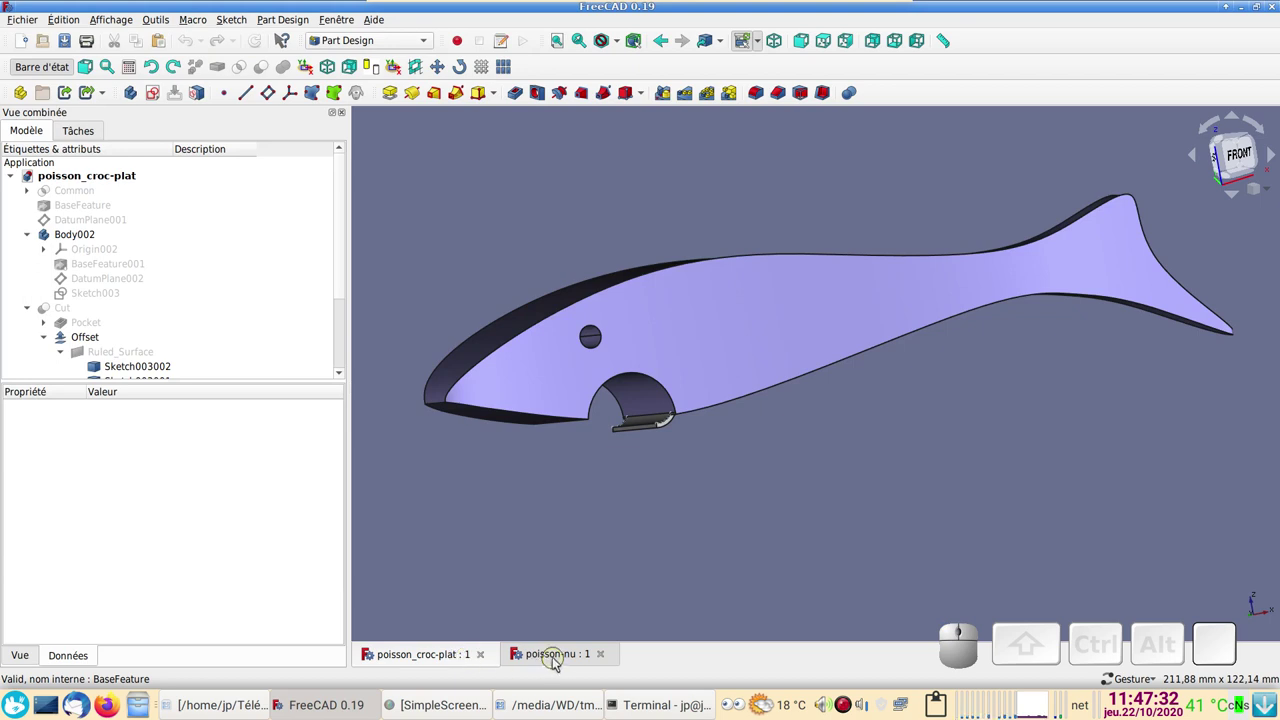
pyautogui.click(557, 655)
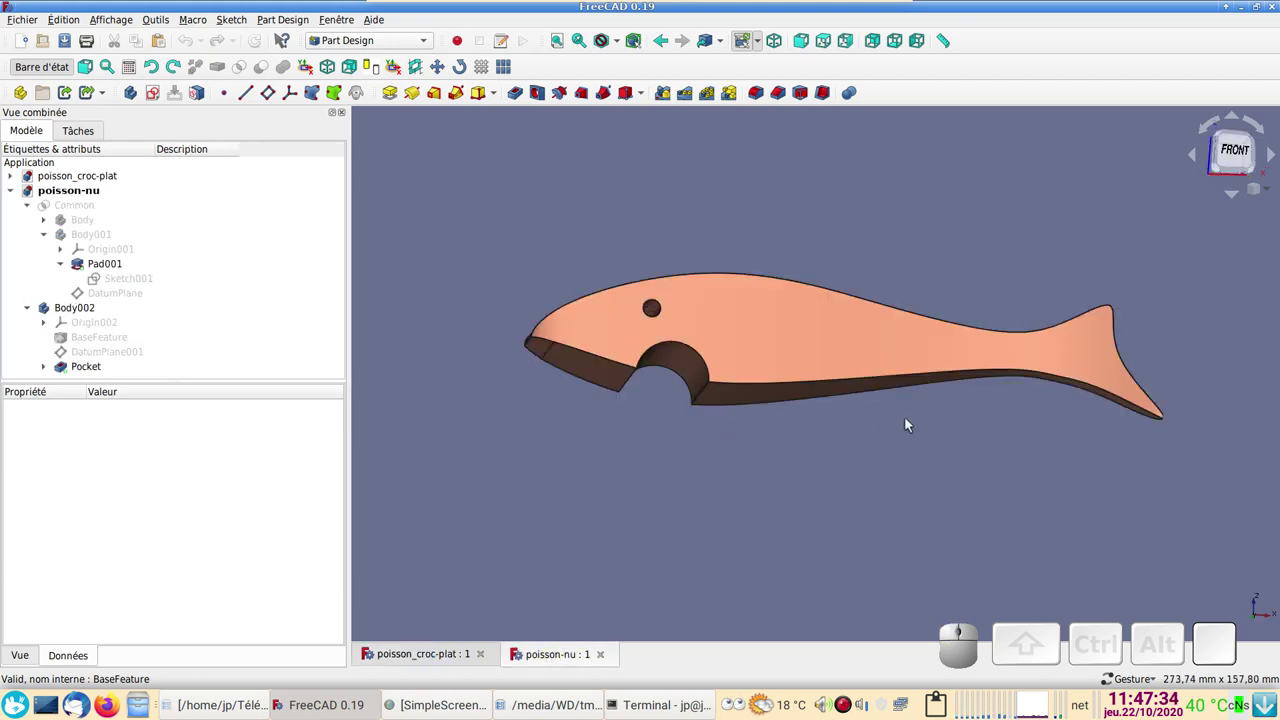
pyautogui.scroll(3)
pyautogui.scroll(-3)
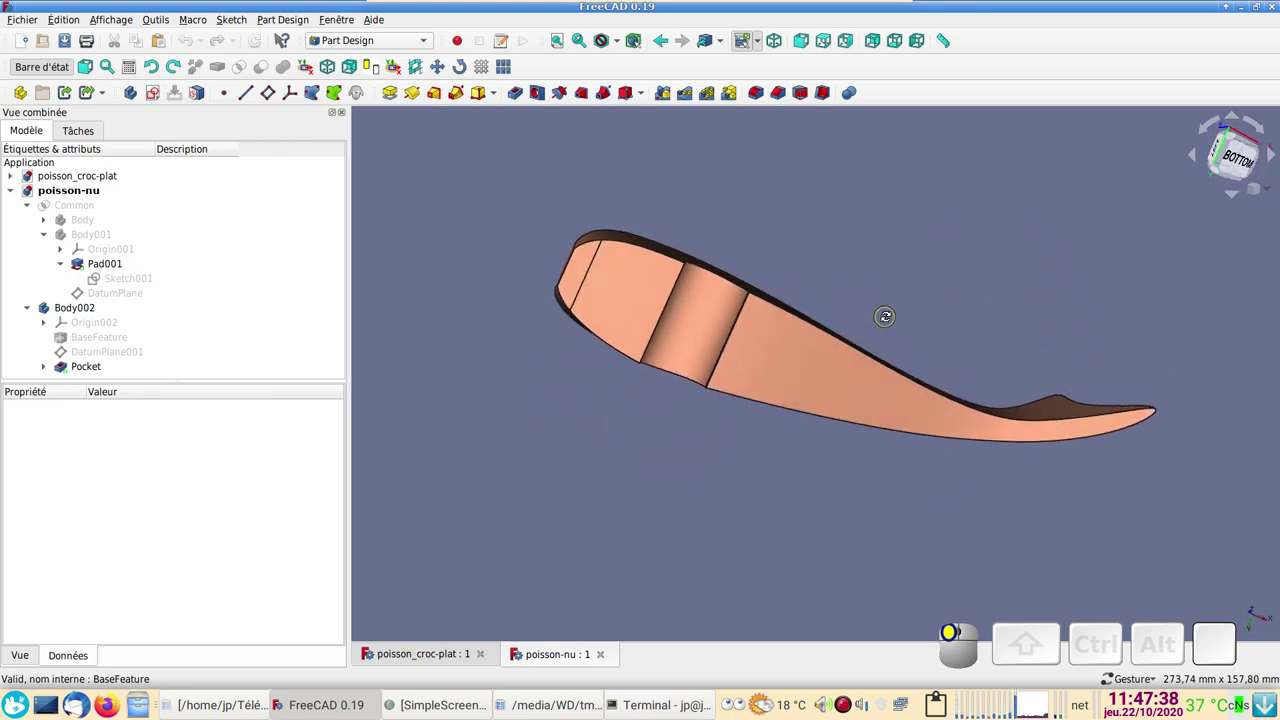
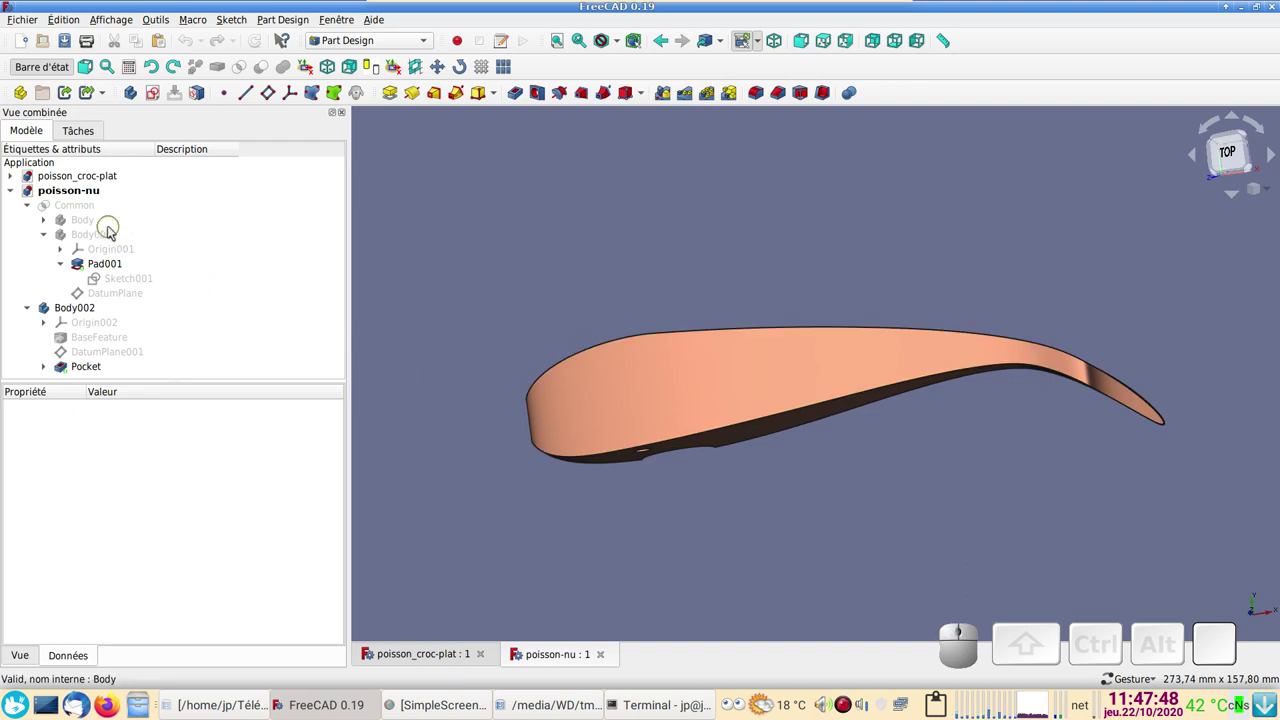
# Step: Show the stock block Body around the fish and orbit it to an angled view
pyautogui.click(96, 223)
pyautogui.press('space')
pyautogui.moveTo(883, 624); pyautogui.dragTo(671, 463)
pyautogui.moveTo(819, 546); pyautogui.dragTo(222, 358)
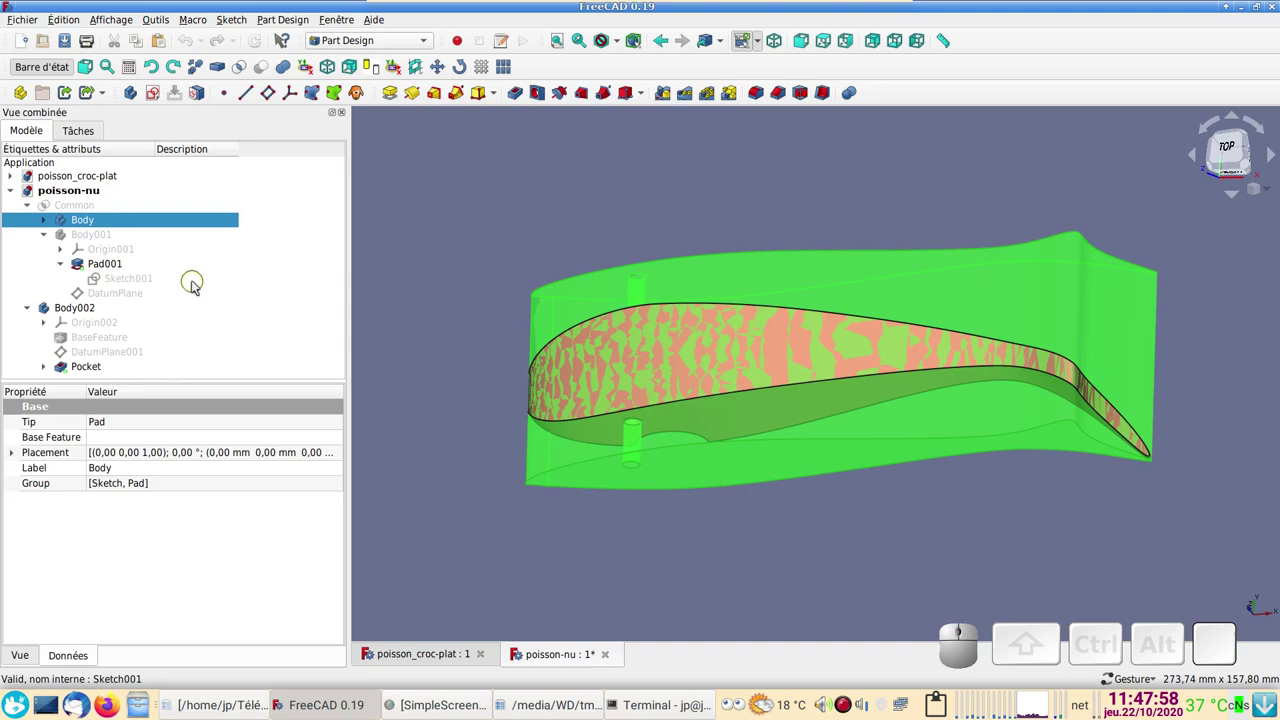
# Step: Open Sketch001, the fish outline profile, look along it, then close the sketch
pyautogui.click(150, 283)
pyautogui.scroll(3)
pyautogui.moveTo(433, 175); pyautogui.dragTo(651, 332)
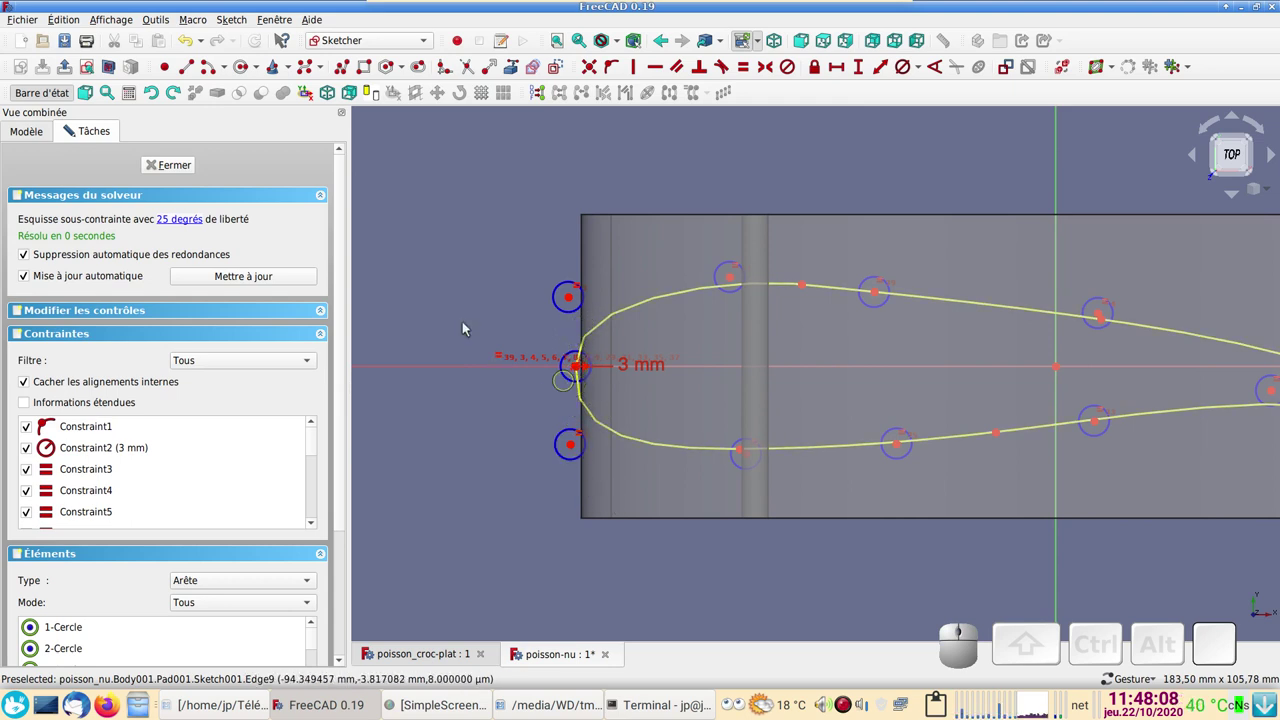
pyautogui.click(193, 175)
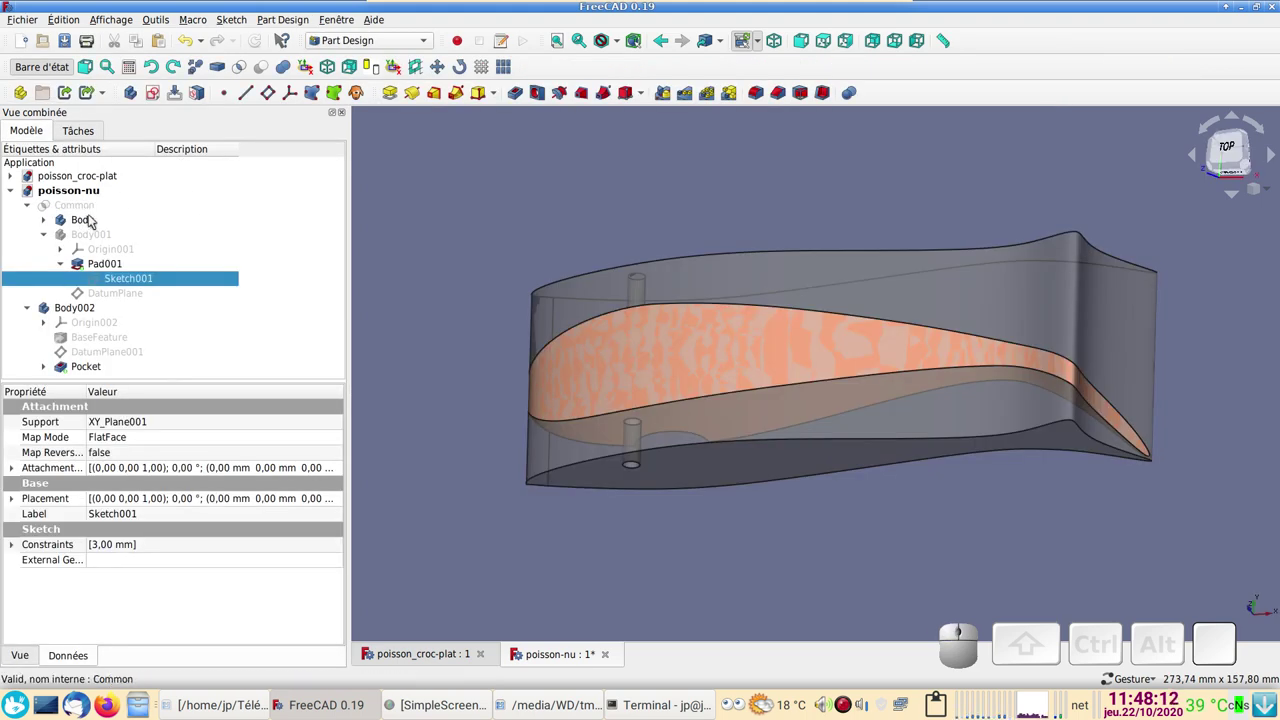
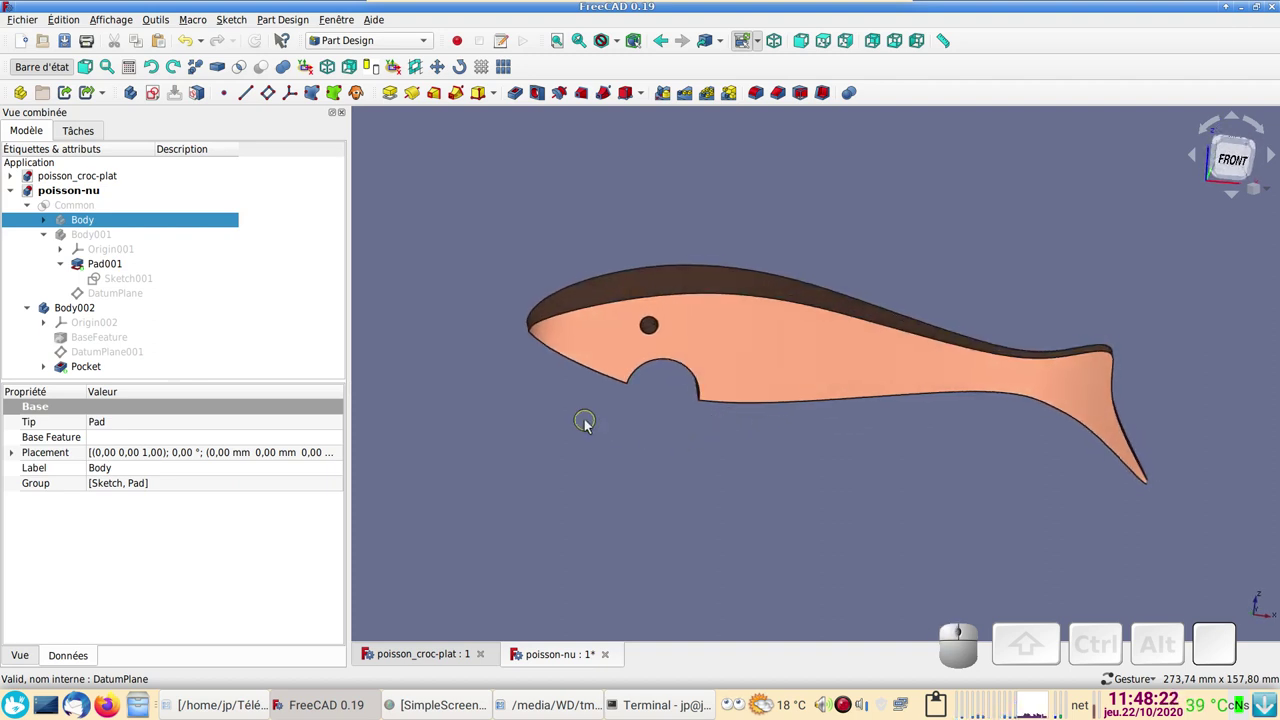
# Step: Orbit the poisson-nu fish to check the mouth notch and its thickness from several sides
pyautogui.moveTo(771, 474); pyautogui.dragTo(769, 440)
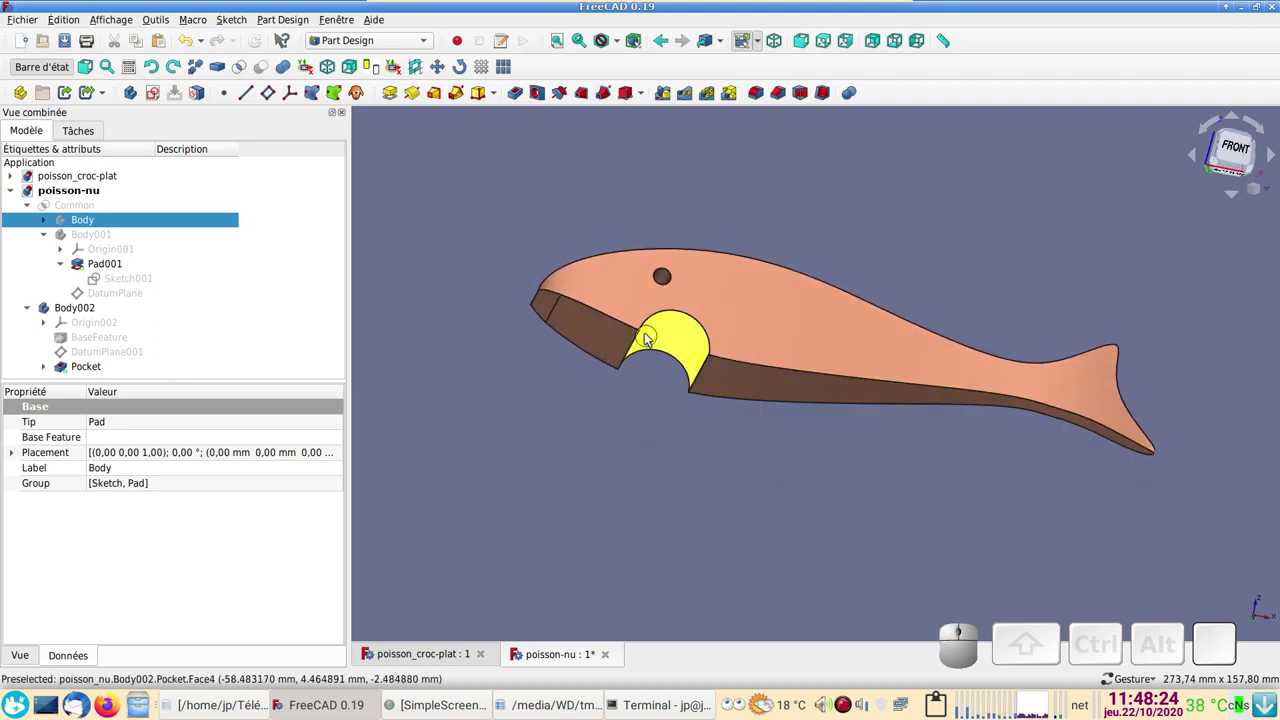
pyautogui.moveTo(775, 440); pyautogui.dragTo(695, 440)
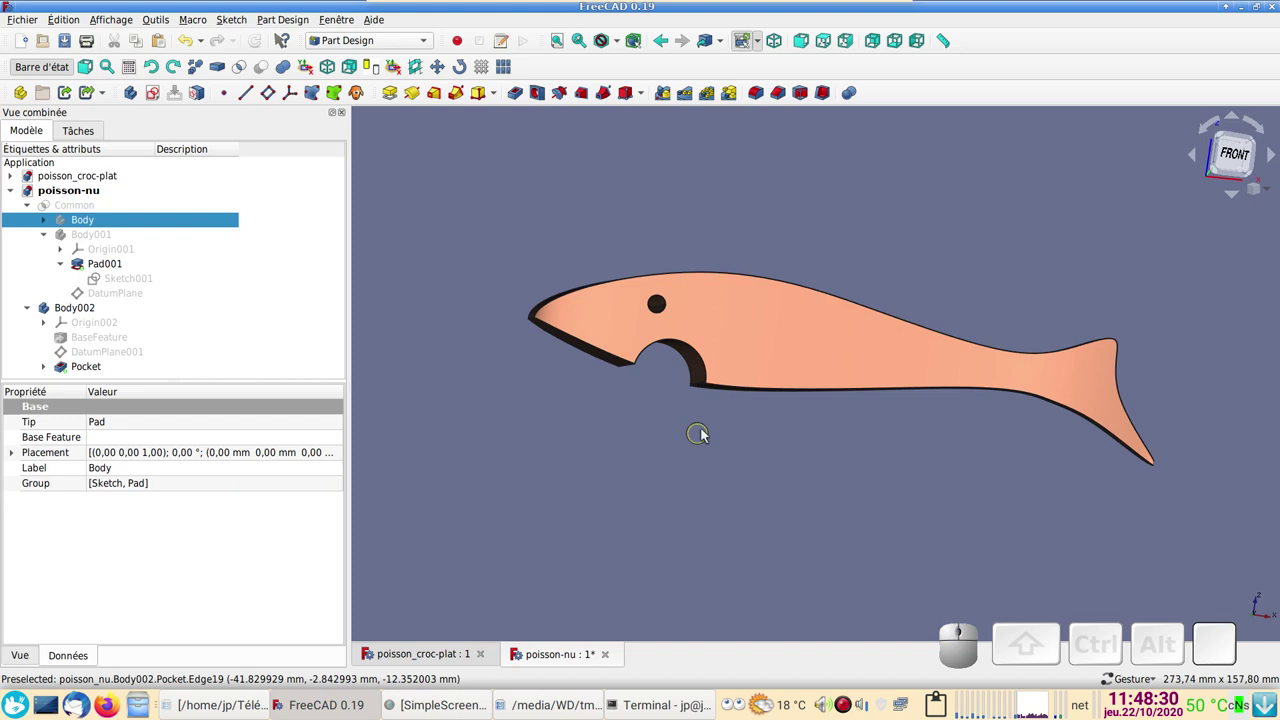
pyautogui.moveTo(740, 422); pyautogui.dragTo(730, 424)
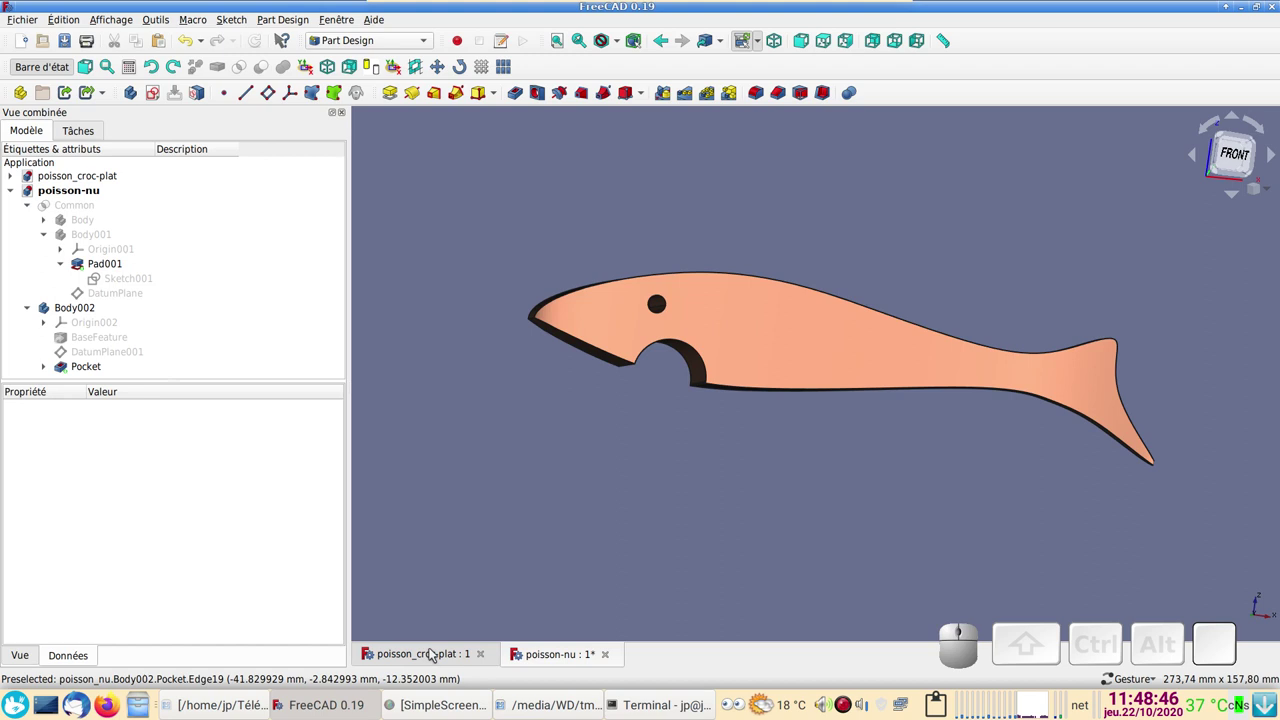
# Step: Switch to poisson_croc_plat, orbit to the slot under the mouth and select the Pocket001 slot feature
pyautogui.click(433, 654)
pyautogui.scroll(-3)
pyautogui.moveTo(820, 486); pyautogui.dragTo(800, 392)
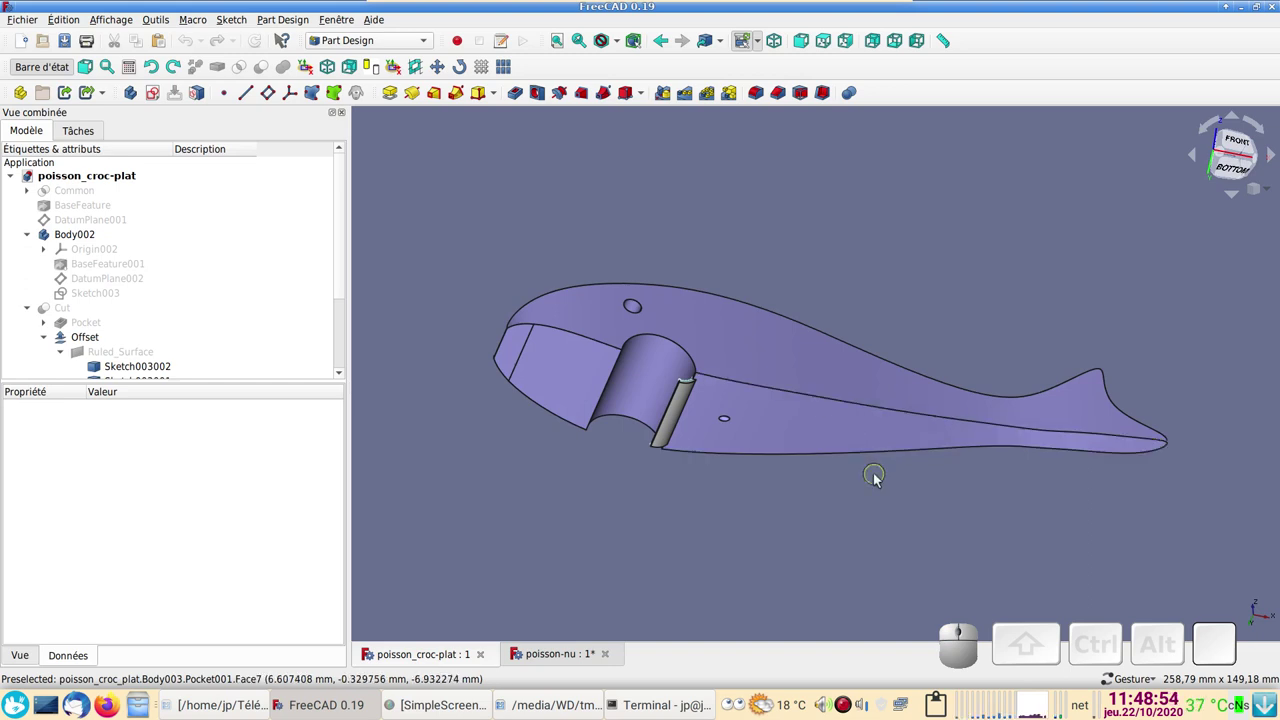
pyautogui.moveTo(876, 238); pyautogui.dragTo(841, 349)
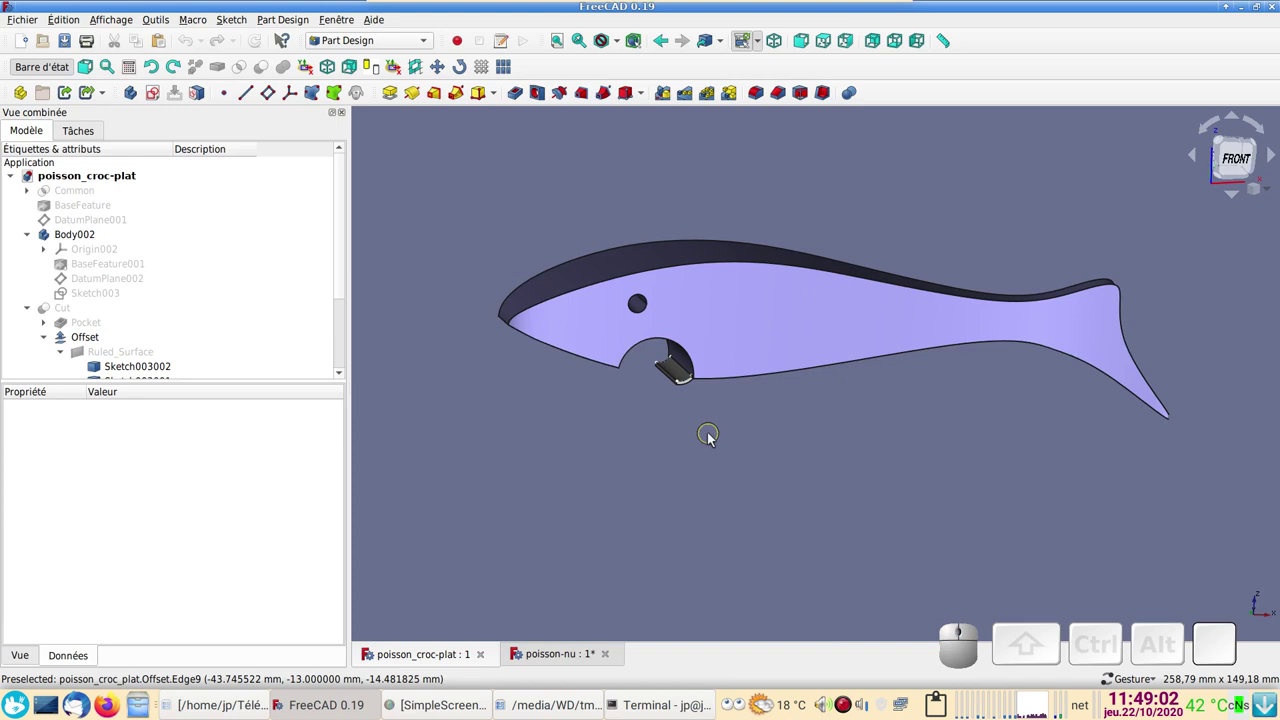
pyautogui.moveTo(775, 436); pyautogui.dragTo(640, 362)
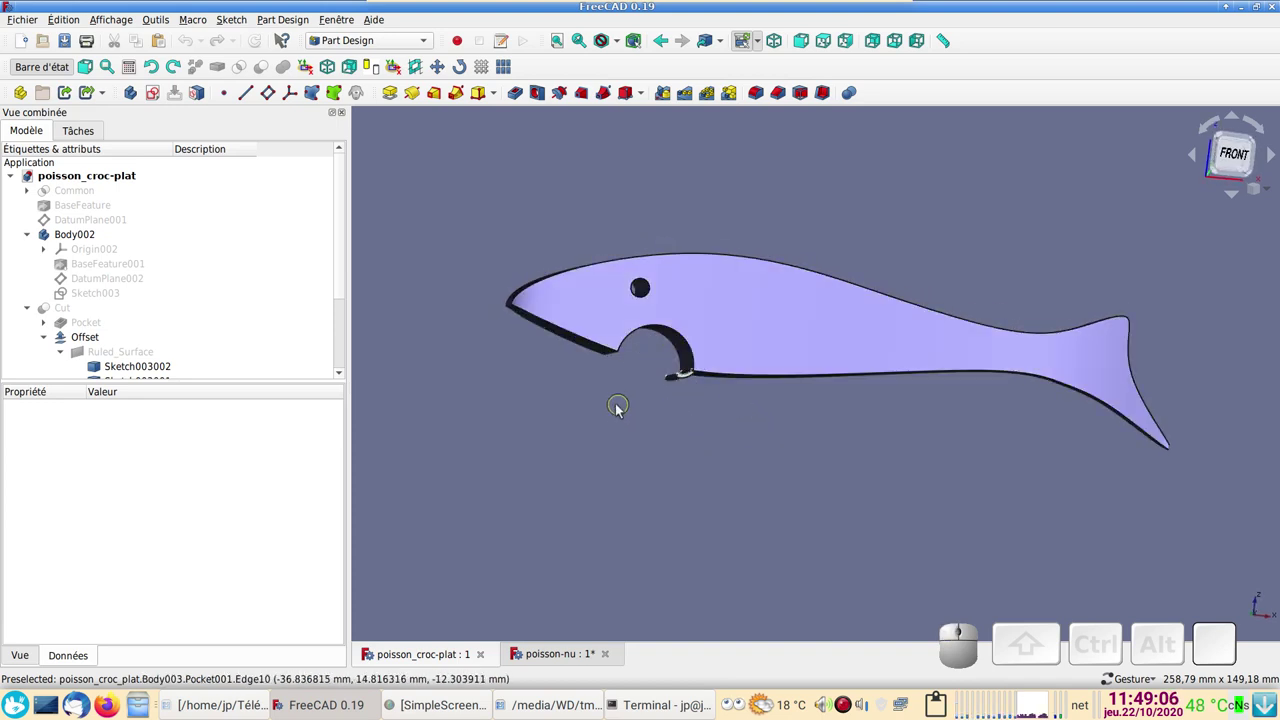
pyautogui.click(758, 335)
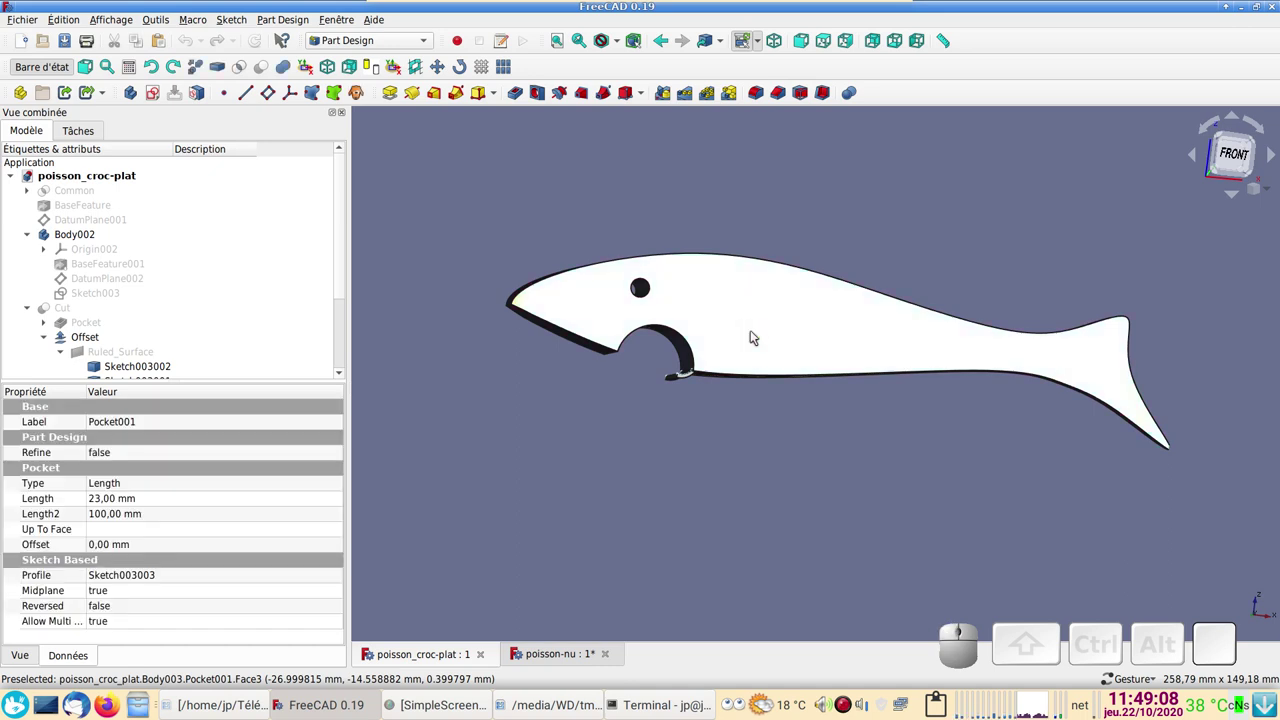
# Step: Orbit the wireframe fish to view the slot and its depth
pyautogui.moveTo(774, 415); pyautogui.dragTo(735, 357)
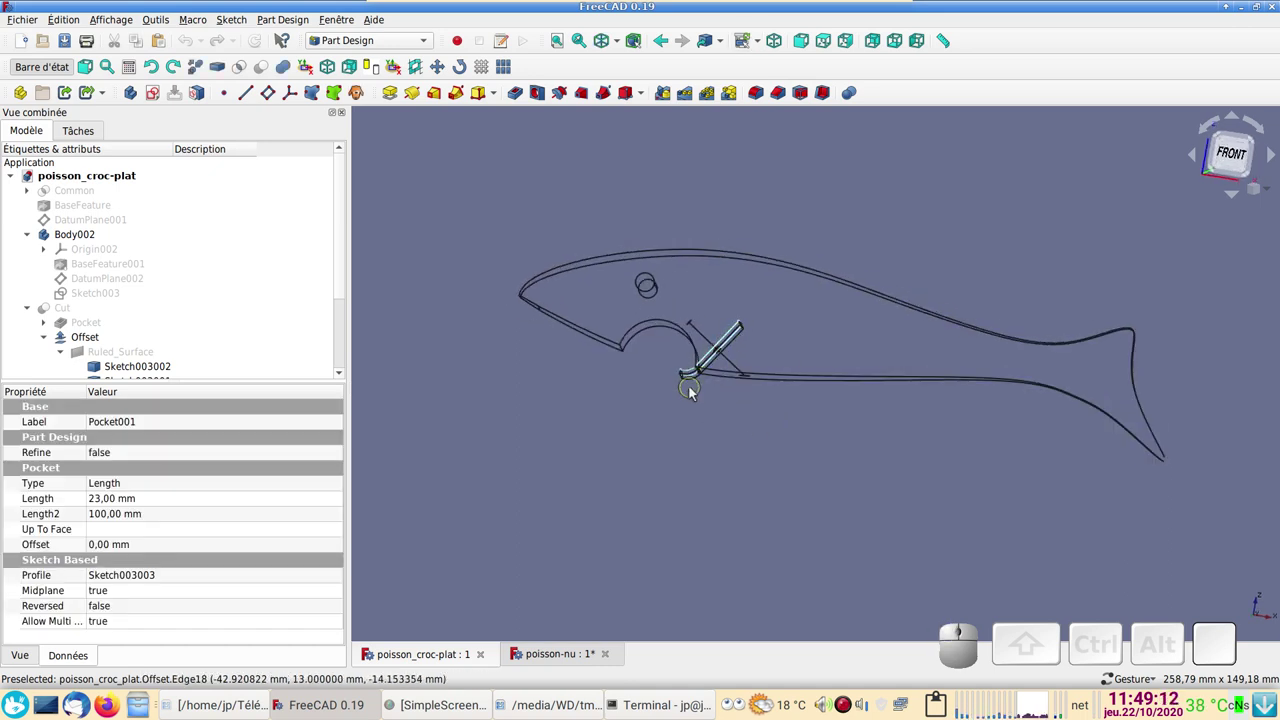
pyautogui.moveTo(814, 440); pyautogui.dragTo(709, 401)
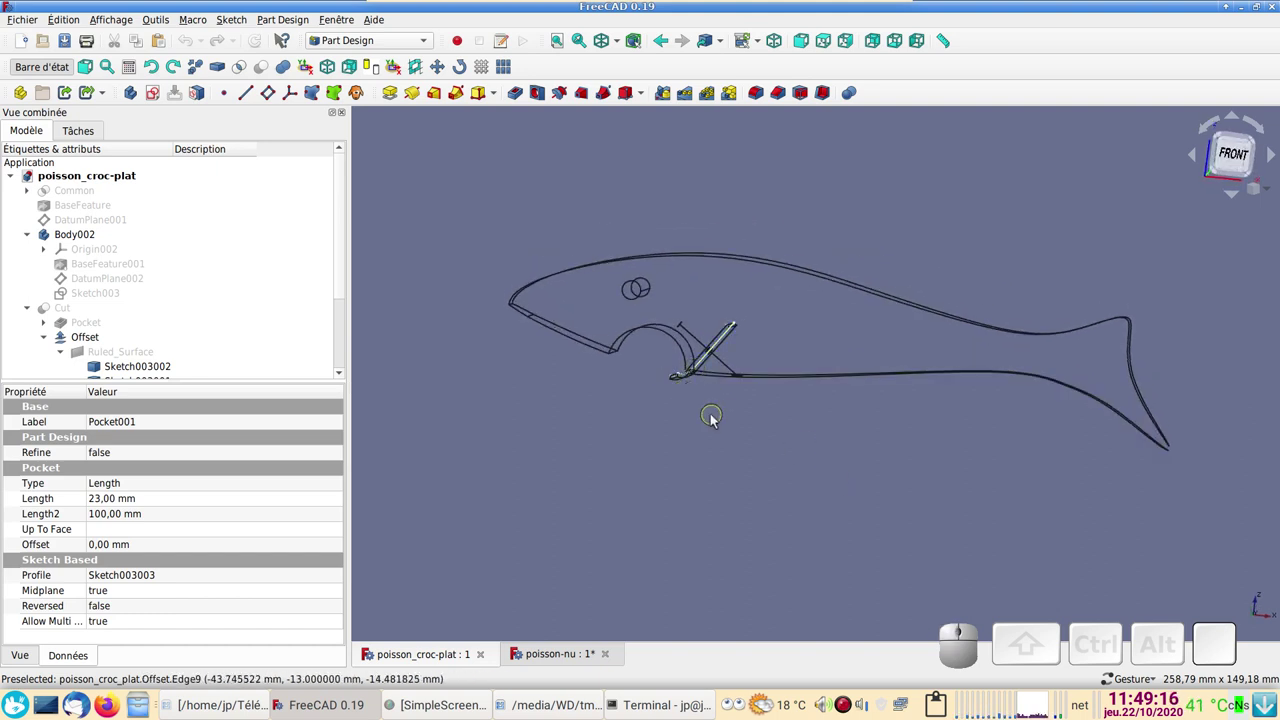
pyautogui.scroll(3)
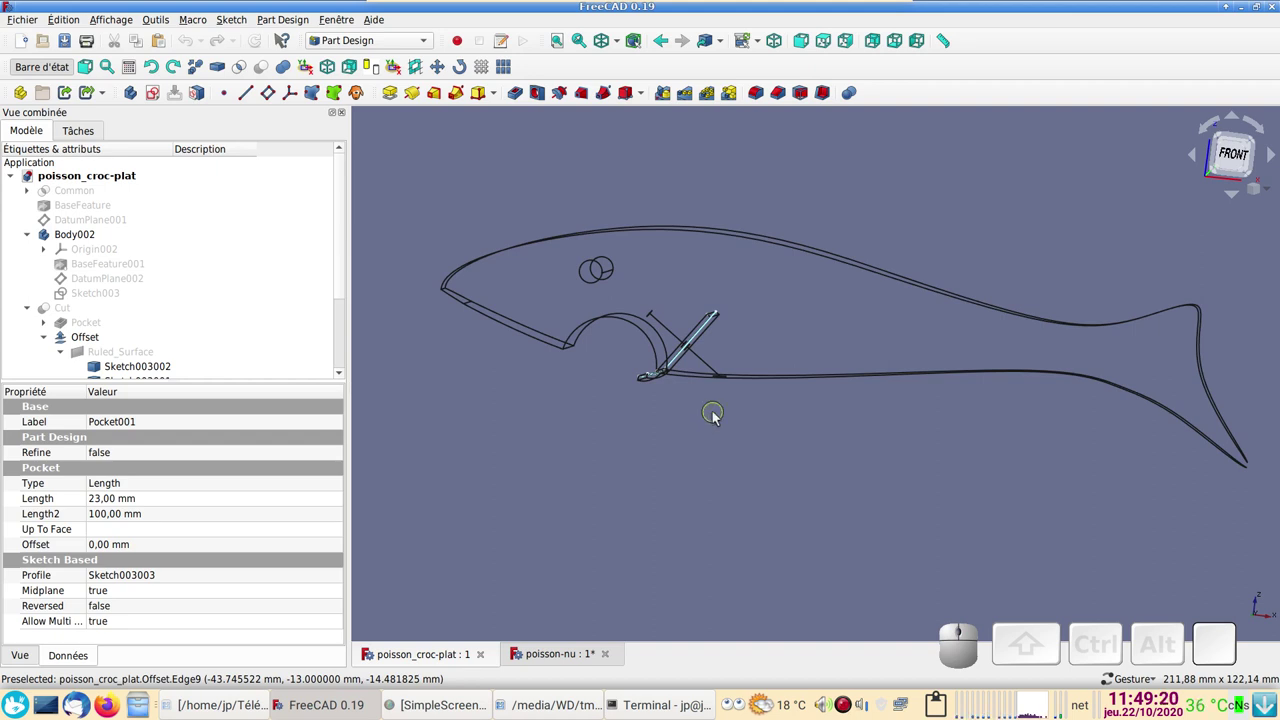
pyautogui.moveTo(721, 417); pyautogui.dragTo(680, 400)
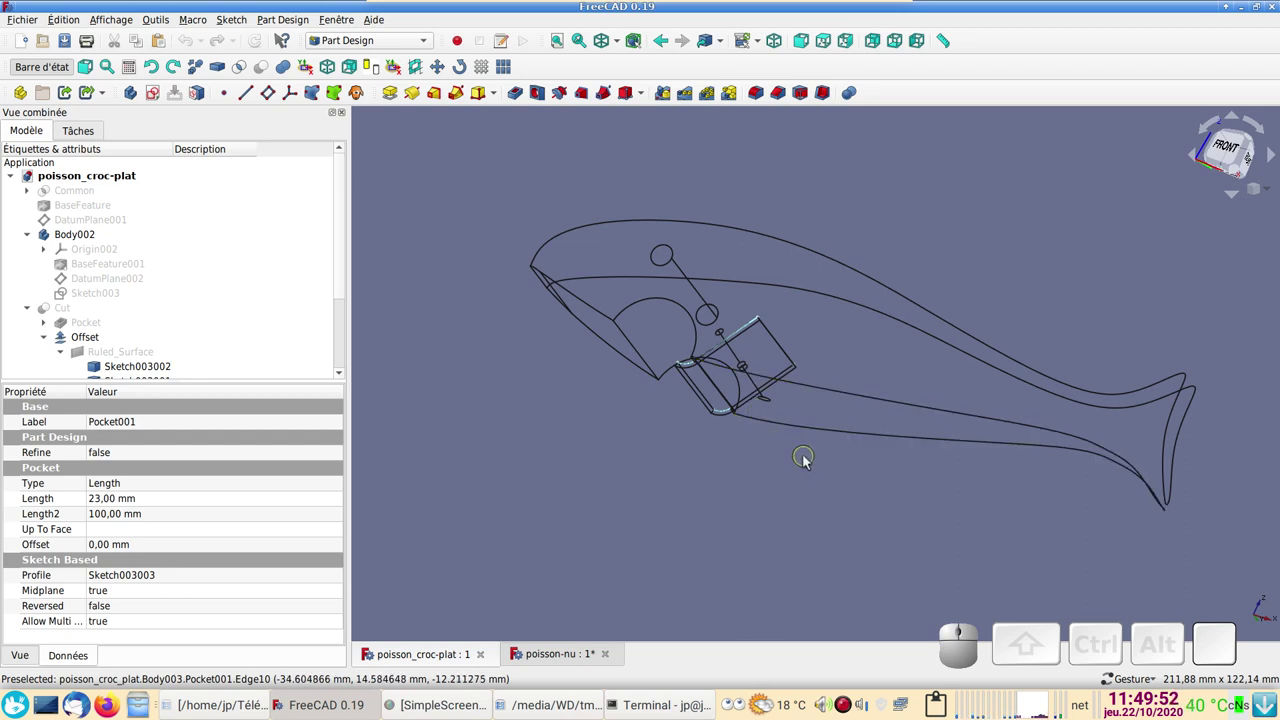
# Step: Orbit to the underside around the slot, clear the selection and face the fish front again
pyautogui.moveTo(806, 476); pyautogui.dragTo(784, 427)
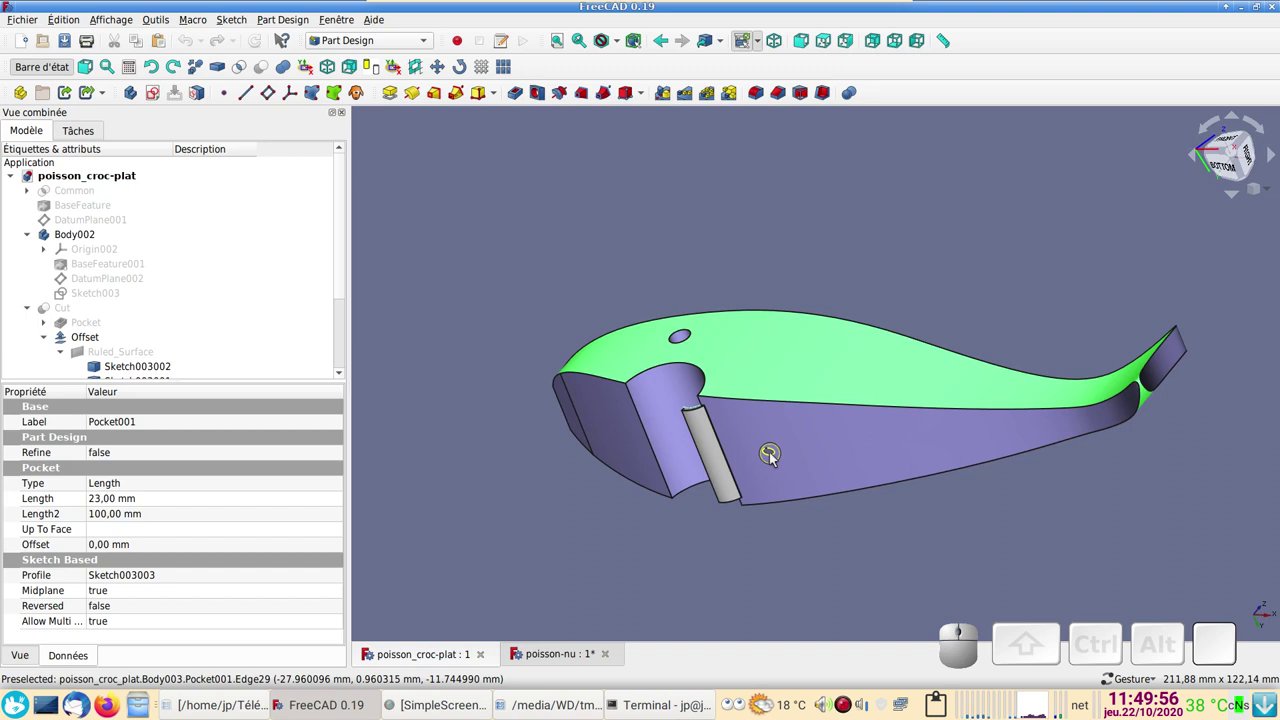
pyautogui.moveTo(782, 458); pyautogui.dragTo(599, 466)
pyautogui.click(587, 463)
pyautogui.moveTo(593, 449); pyautogui.dragTo(614, 458)
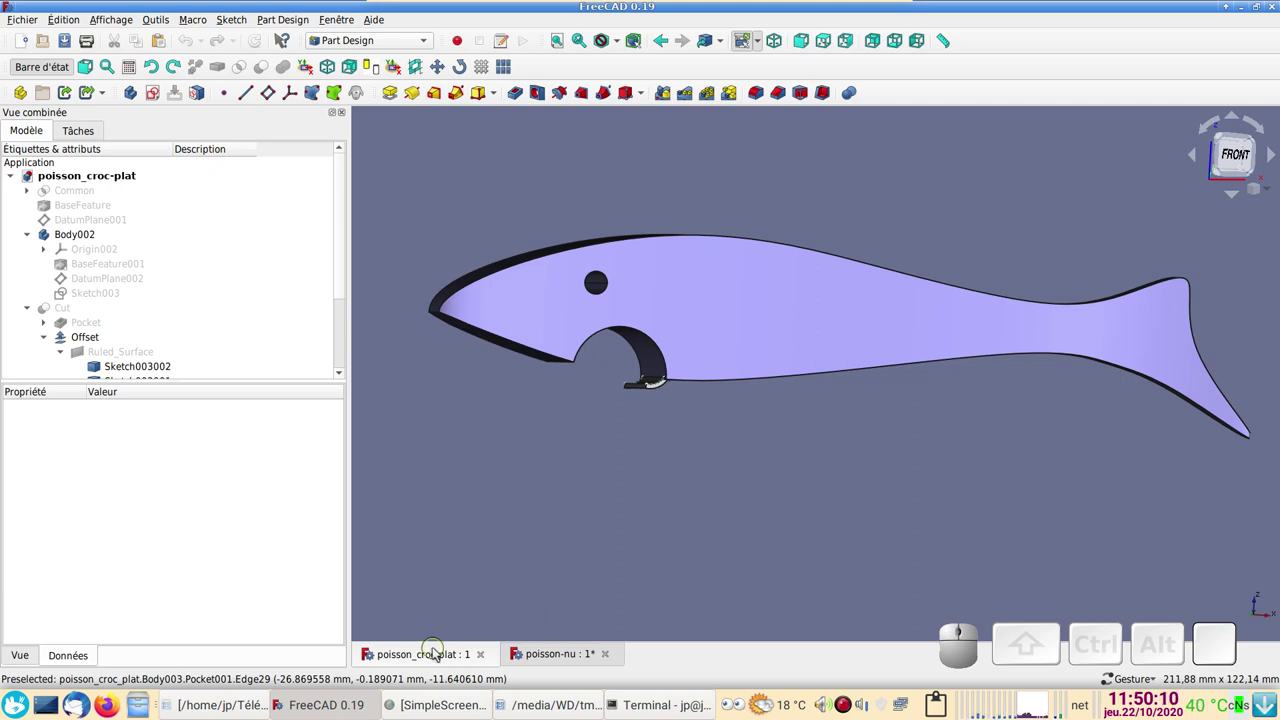
# Step: Switch to the poisson-nu document, orbit the fish and change options via the view's context menu
pyautogui.click(557, 657)
pyautogui.moveTo(701, 479); pyautogui.dragTo(677, 493)
pyautogui.press('1')
pyautogui.moveTo(742, 452); pyautogui.dragTo(717, 440)
pyautogui.scroll(3)
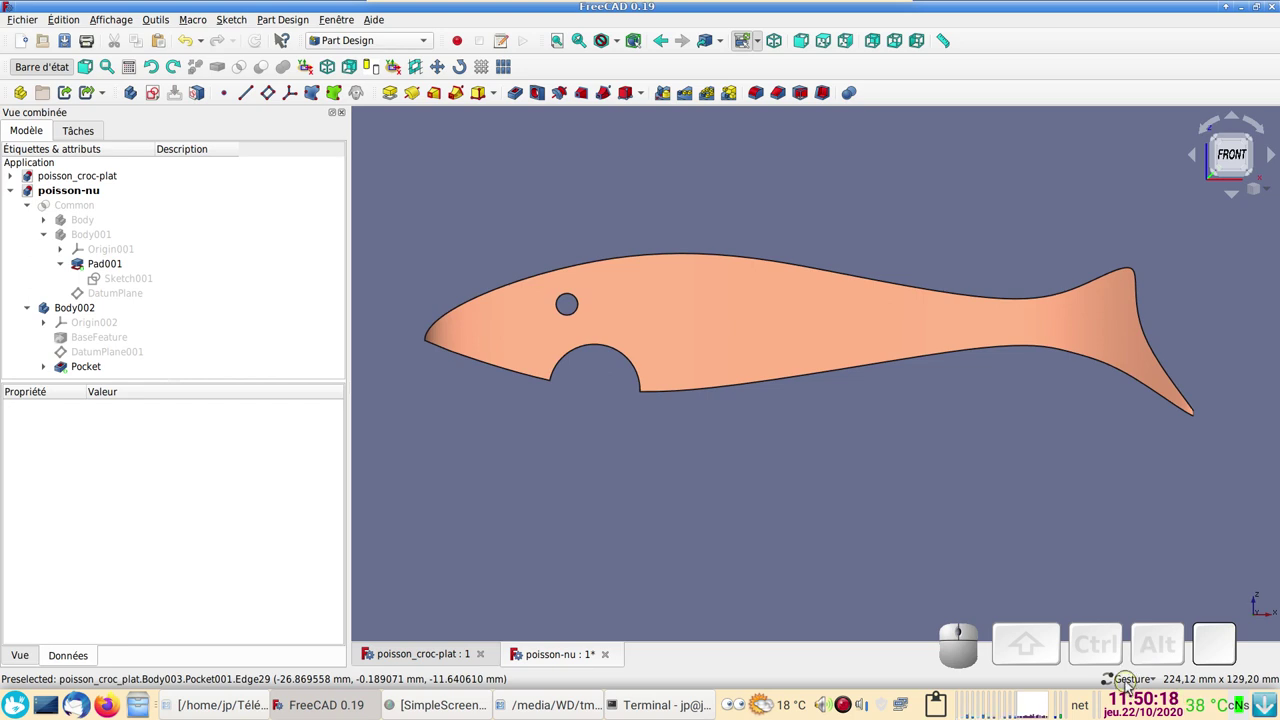
pyautogui.rightClick(1132, 687)
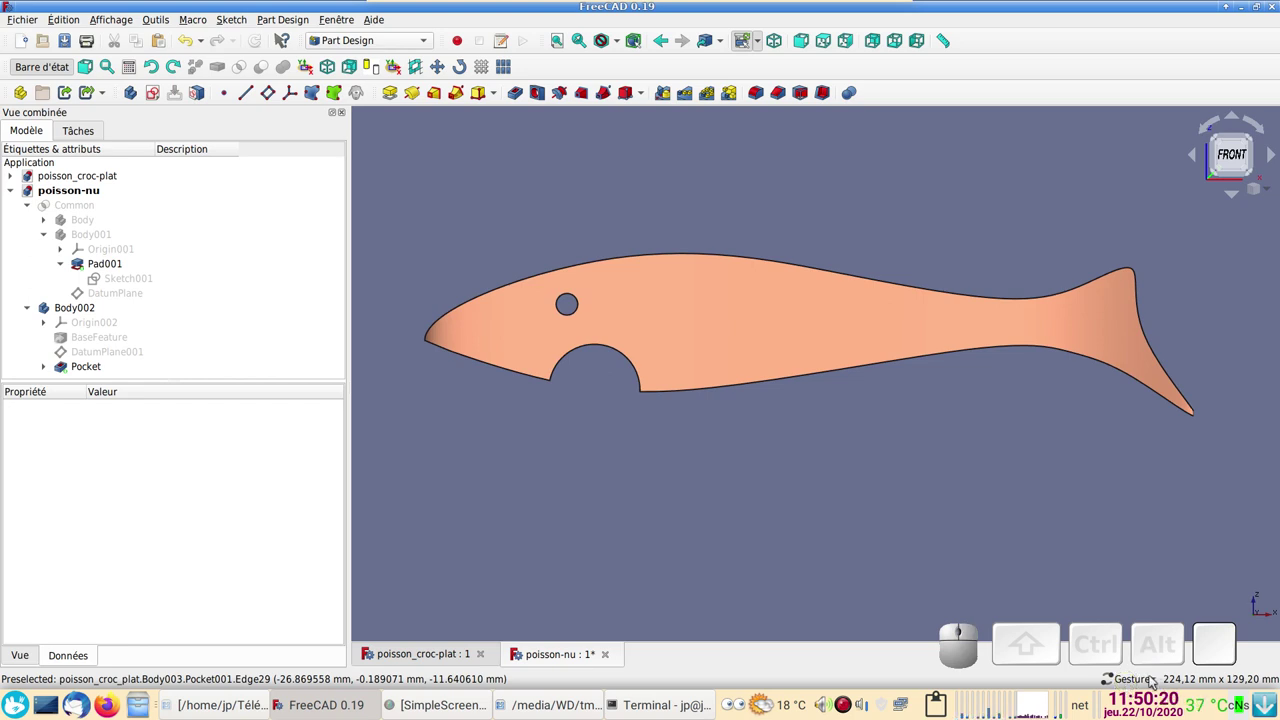
pyautogui.click(1143, 682)
pyautogui.click(1017, 530)
# Step: Orbit and close in on the fish head around the mouth notch
pyautogui.moveTo(932, 496); pyautogui.dragTo(931, 517)
pyautogui.moveTo(931, 517); pyautogui.dragTo(687, 445)
pyautogui.middleClick(626, 411)
pyautogui.moveTo(877, 494); pyautogui.dragTo(783, 459)
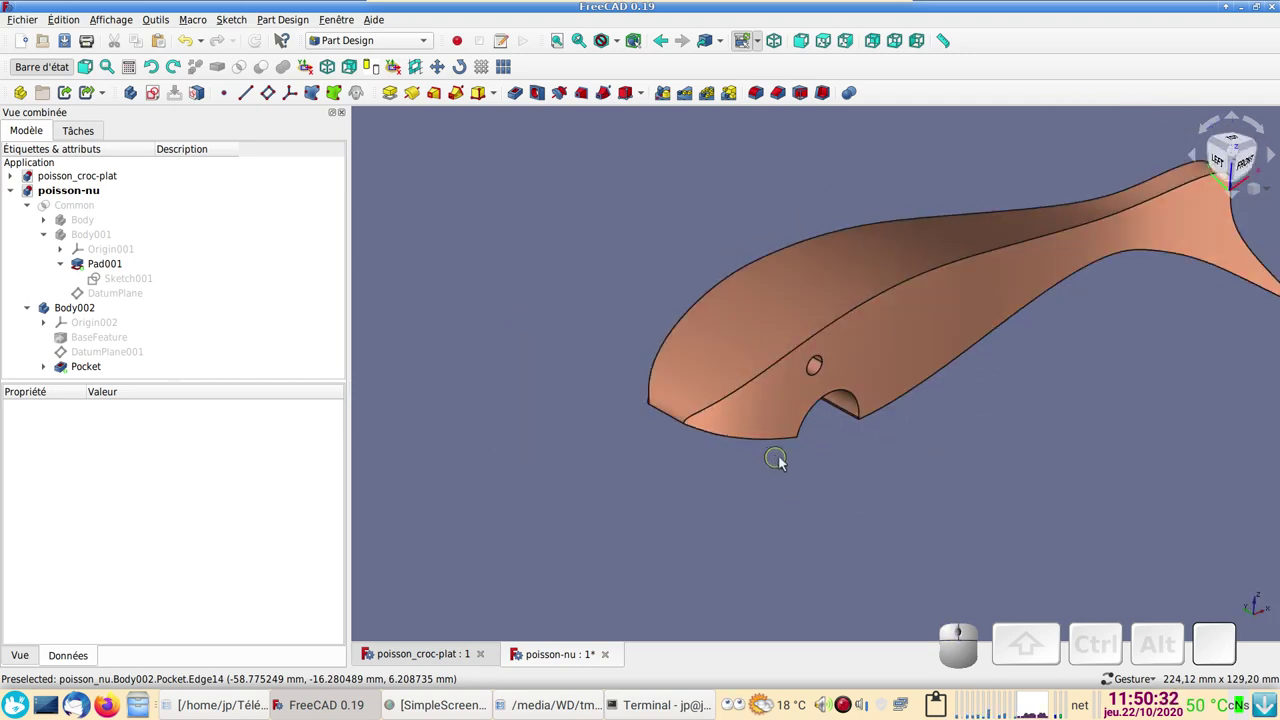
pyautogui.press('KP_1')
pyautogui.moveTo(981, 518); pyautogui.dragTo(737, 473)
pyautogui.moveTo(1244, 166); pyautogui.dragTo(1238, 140)
pyautogui.moveTo(1237, 139); pyautogui.dragTo(1257, 202)
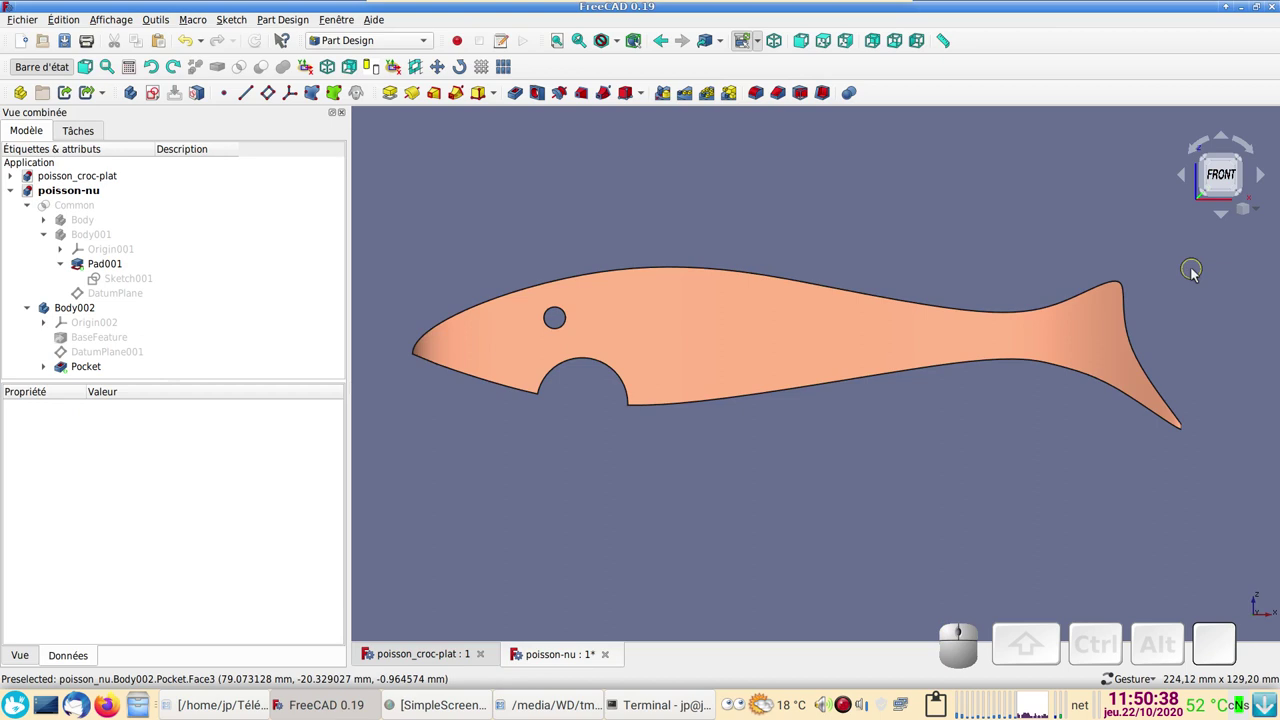
# Step: View the fish from front and underneath, then select the Pocket to list its through-all midplane parameters
pyautogui.press('1')
pyautogui.press('2')
pyautogui.press('5')
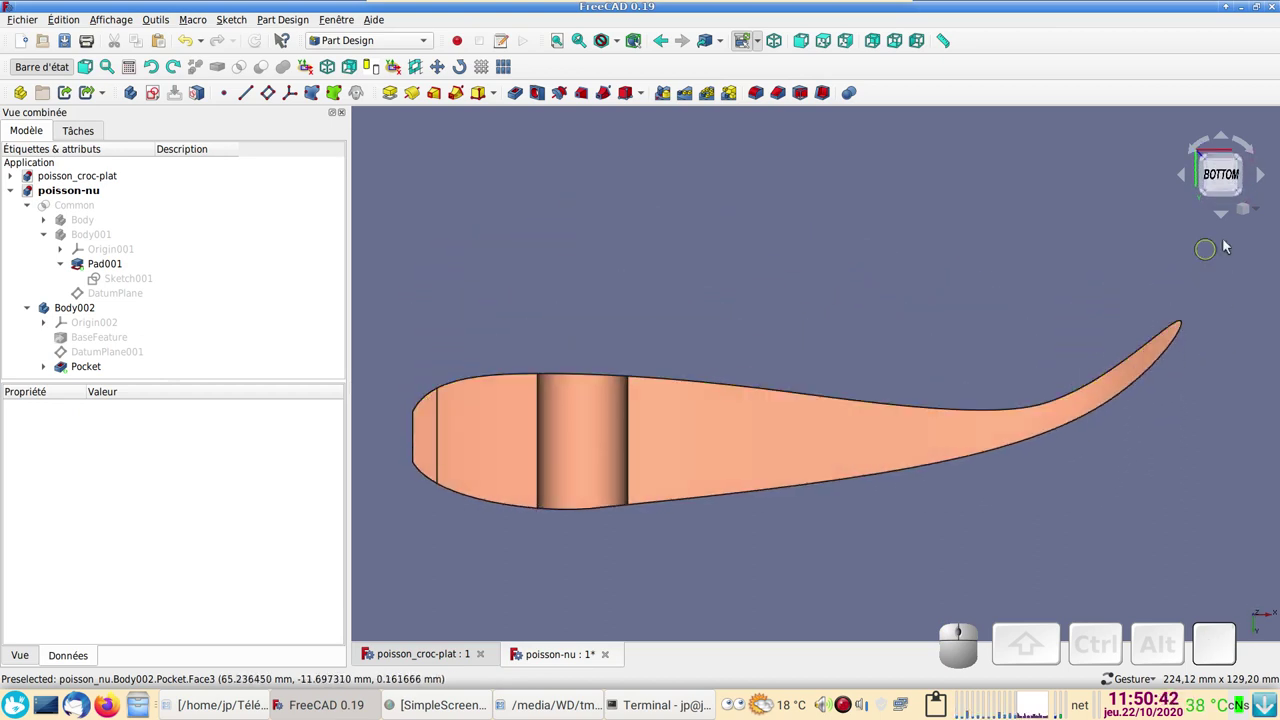
pyautogui.press('1')
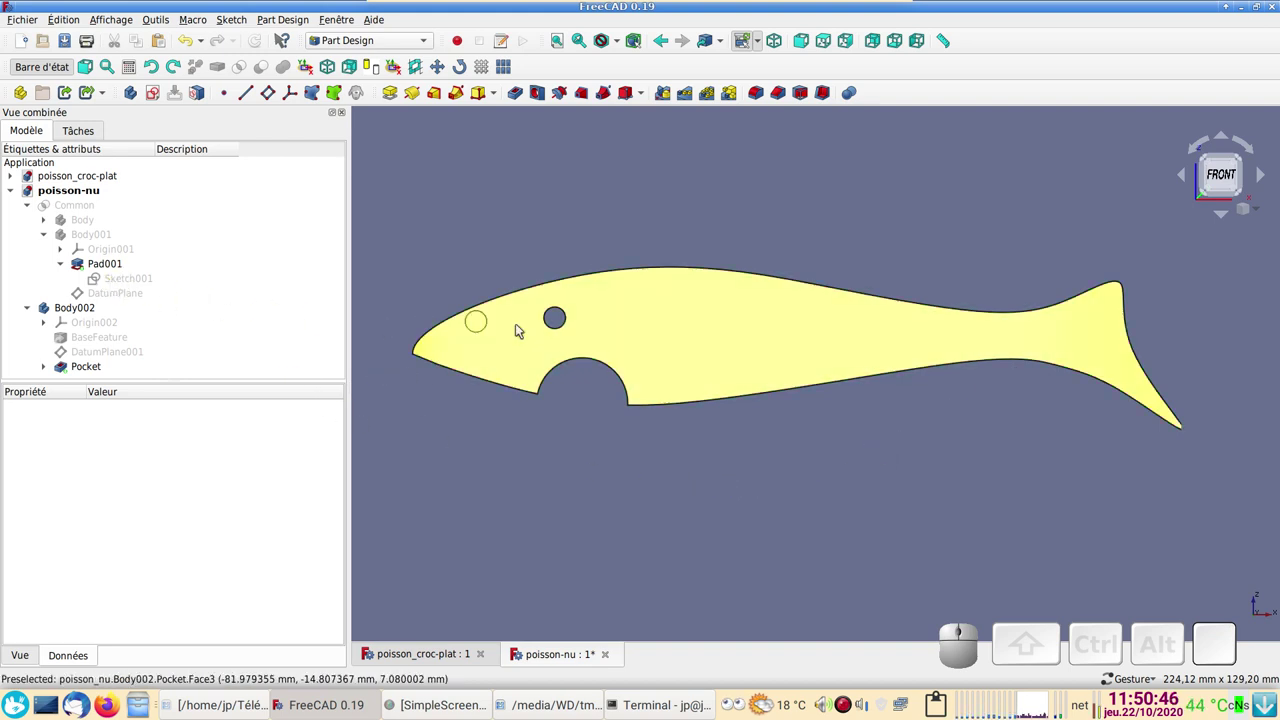
pyautogui.rightClick(556, 167)
pyautogui.click(749, 475)
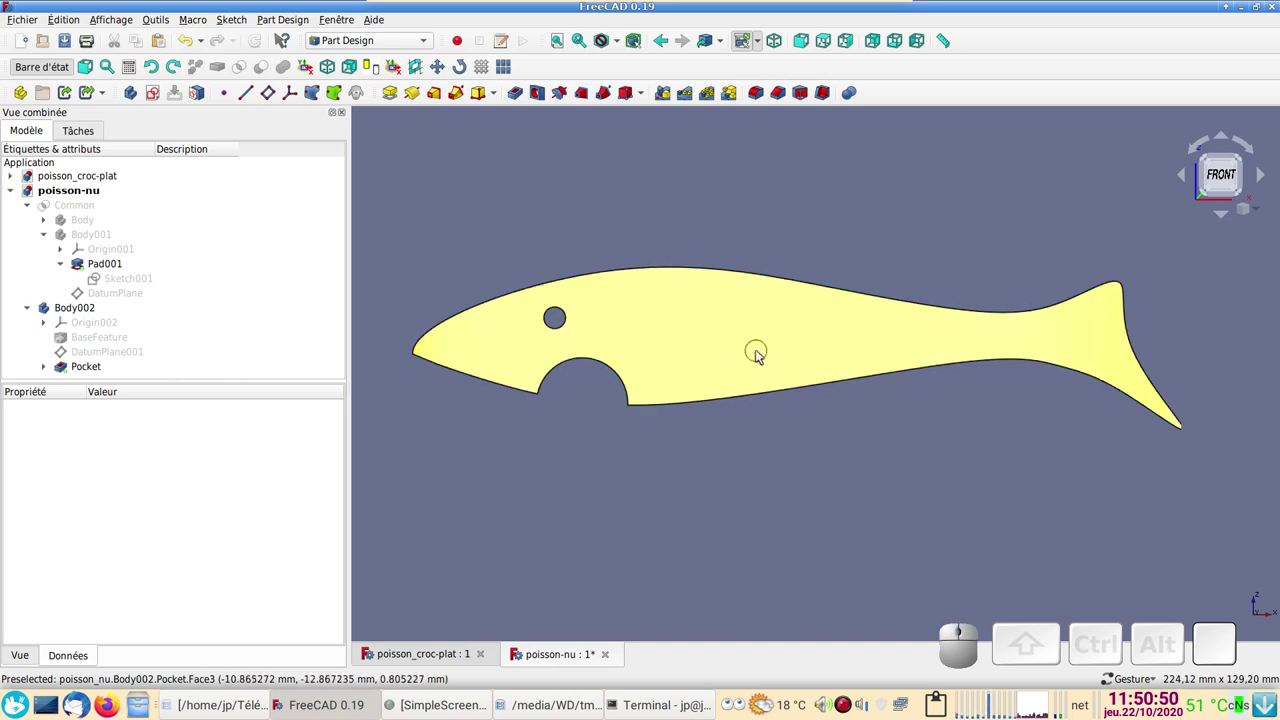
pyautogui.click(763, 354)
pyautogui.scroll(-3)
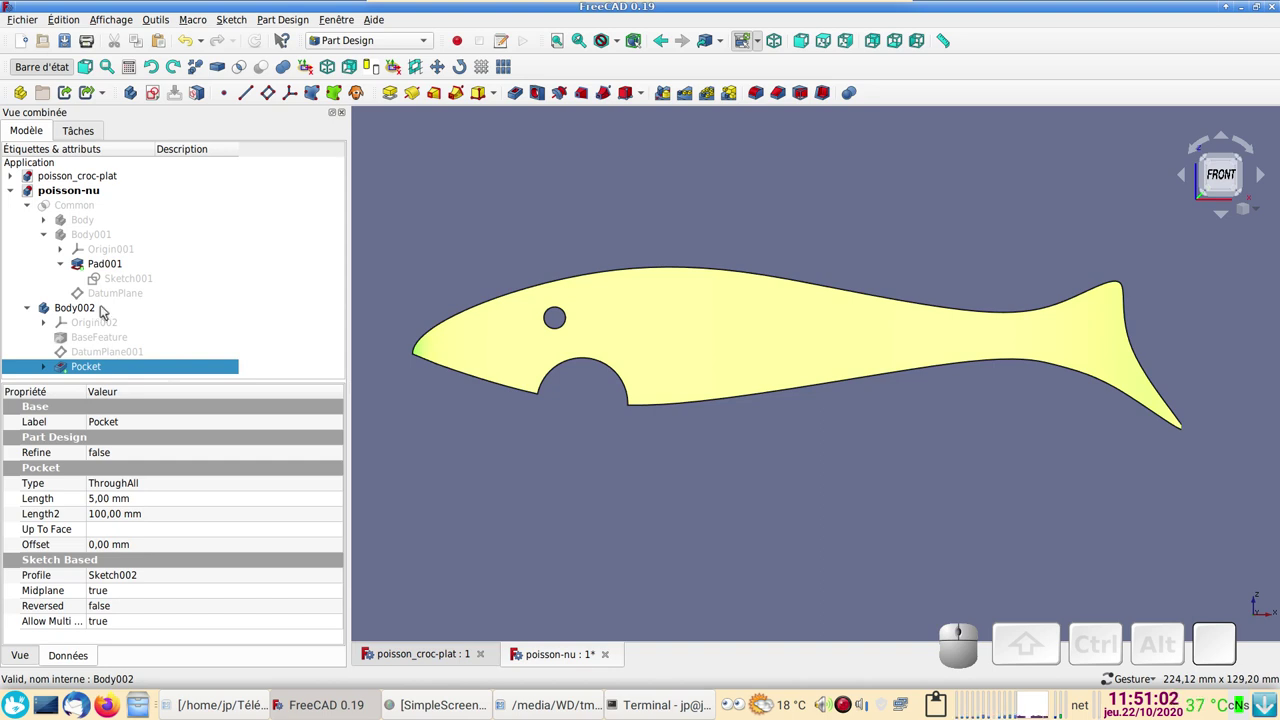
# Step: Activate Body002 via Activer/désactiver le corps and select its Pocket feature
pyautogui.rightClick(108, 310)
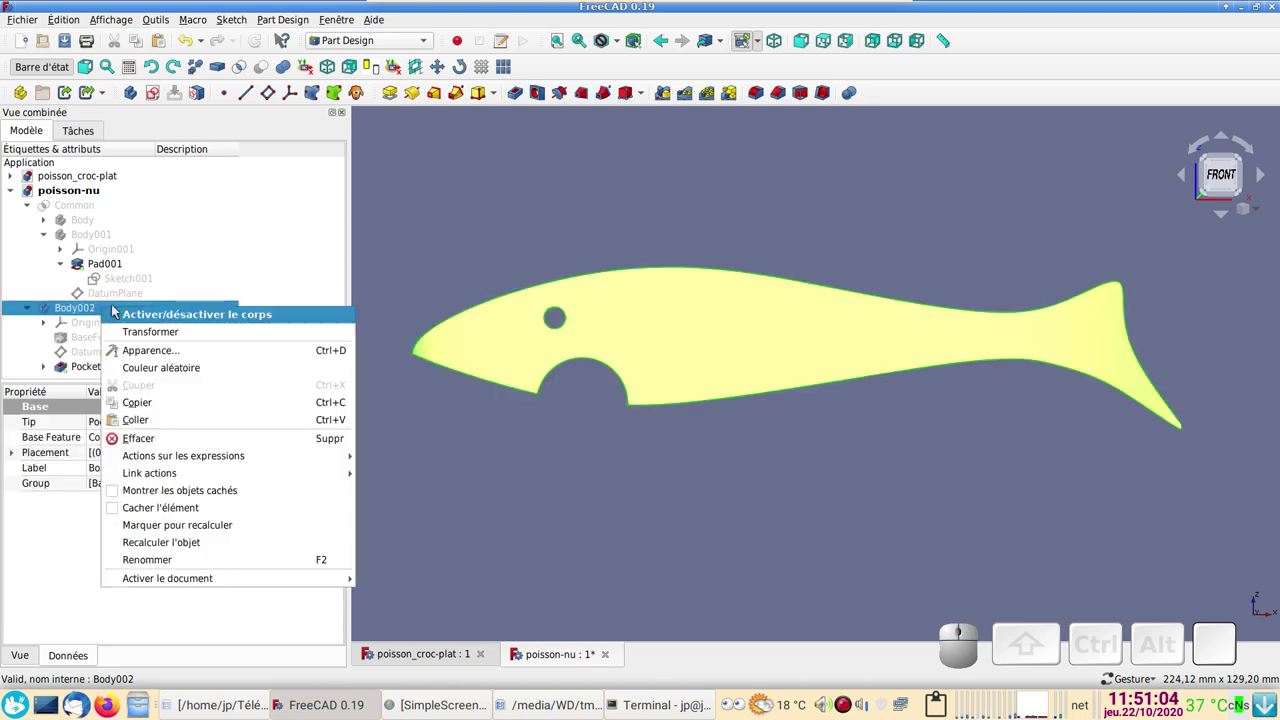
pyautogui.click(150, 319)
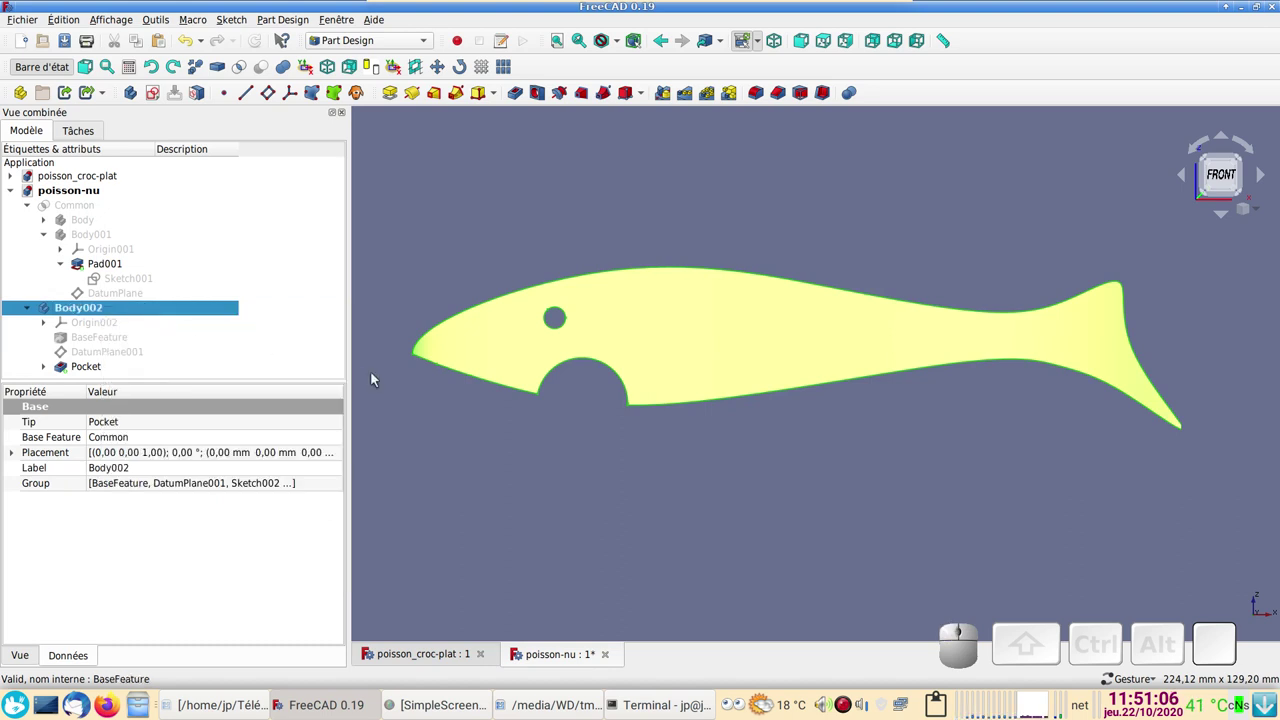
pyautogui.click(416, 412)
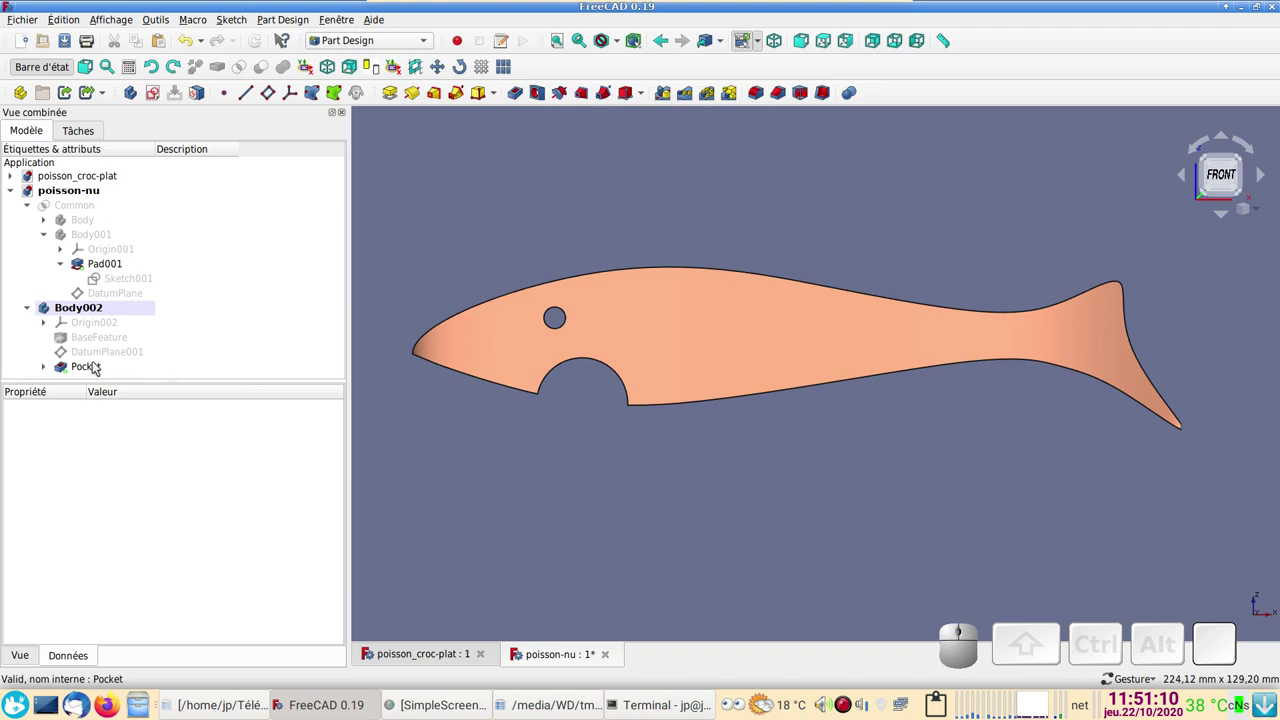
pyautogui.click(100, 366)
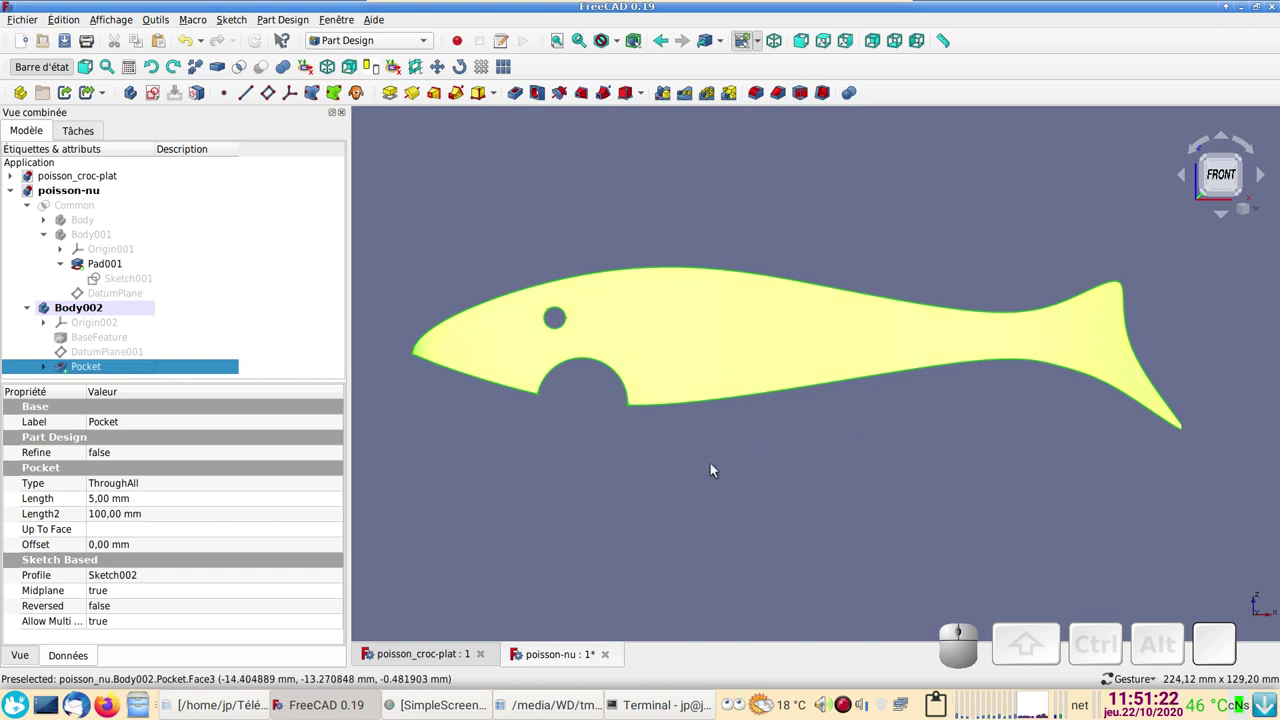
# Step: Orbit briefly, return to the front view and reselect the Pocket in the tree
pyautogui.moveTo(719, 467); pyautogui.dragTo(723, 530)
pyautogui.press('1')
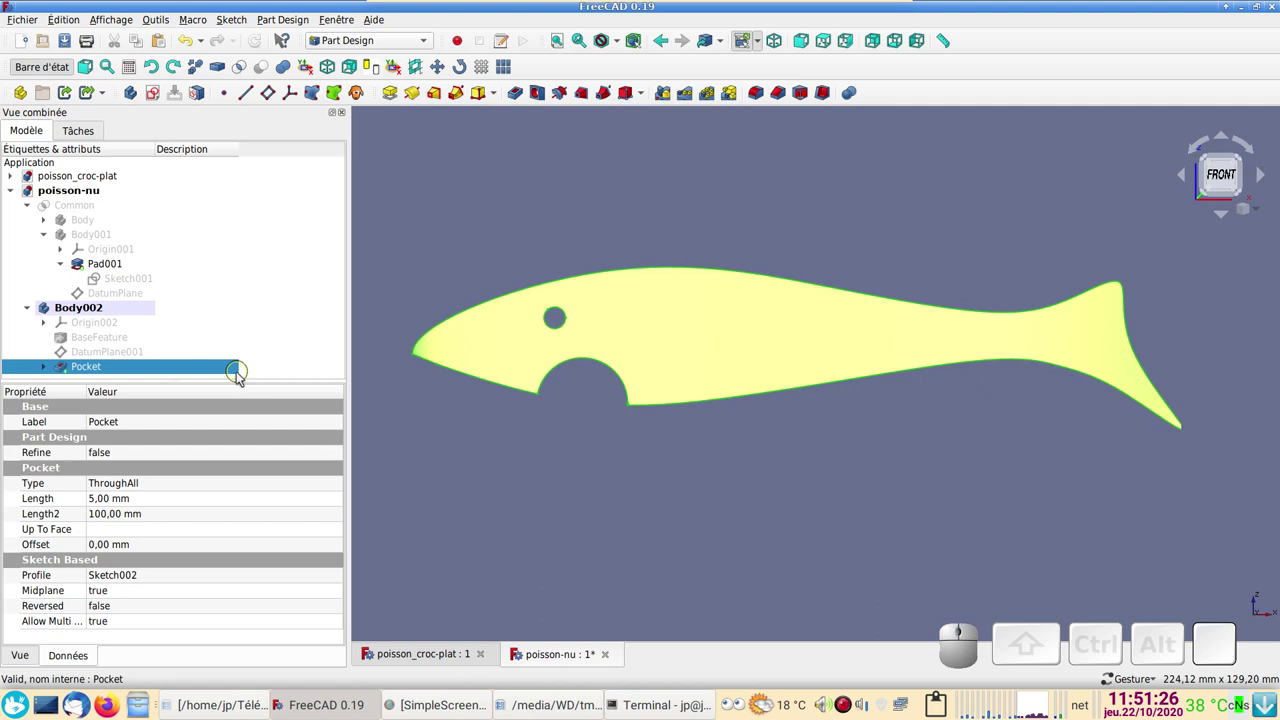
pyautogui.click(181, 371)
pyautogui.click(603, 479)
pyautogui.press('1')
pyautogui.click(98, 369)
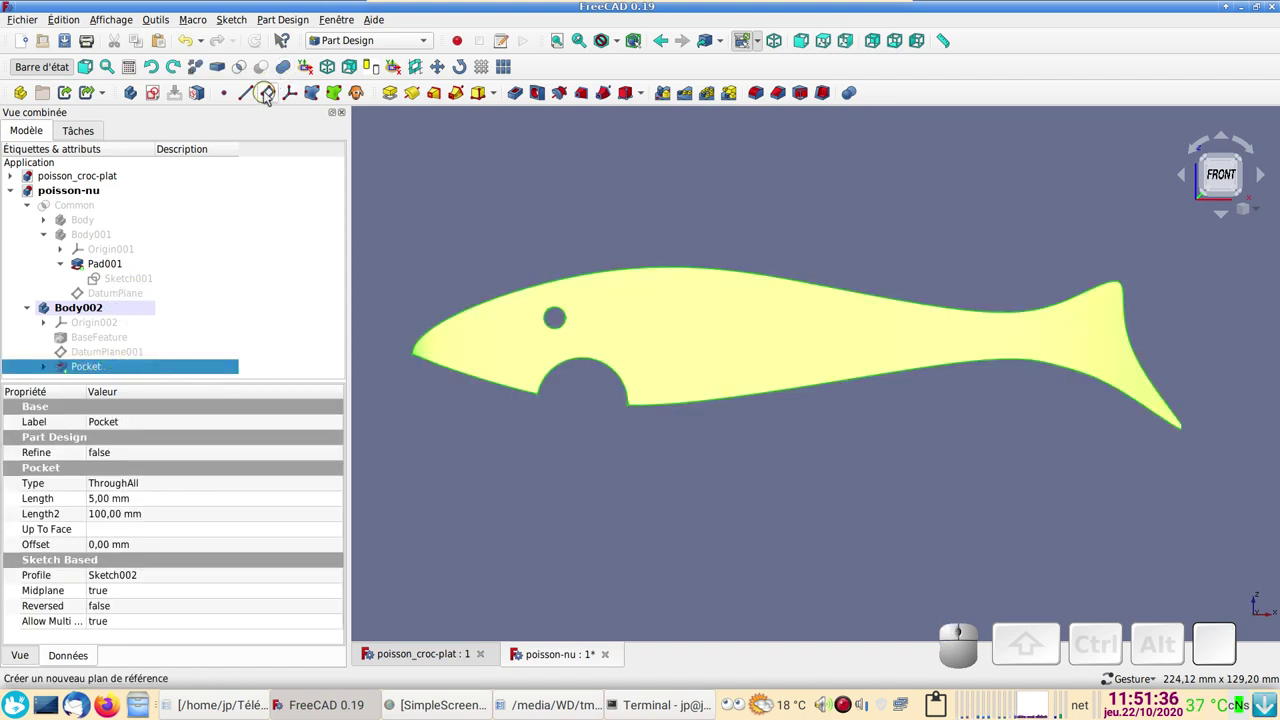
# Step: Create a datum plane on the Pocket's XY, rotated 90° around the x-axis
pyautogui.click(272, 96)
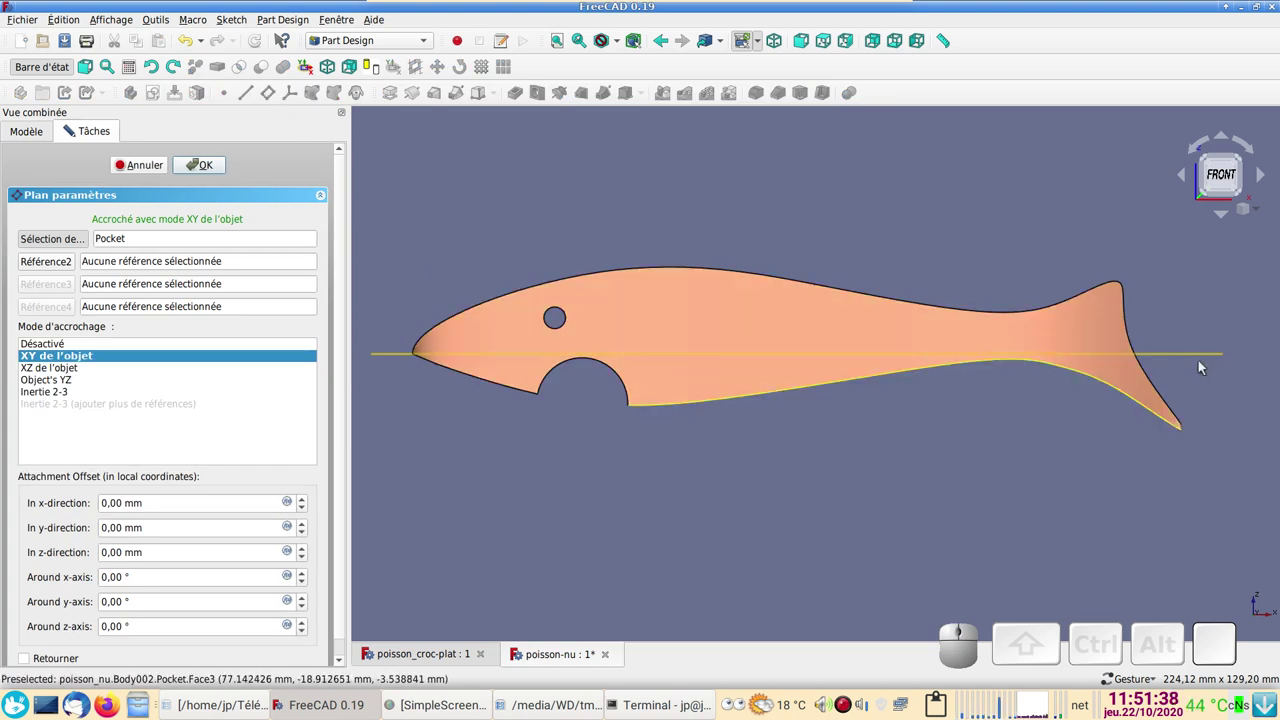
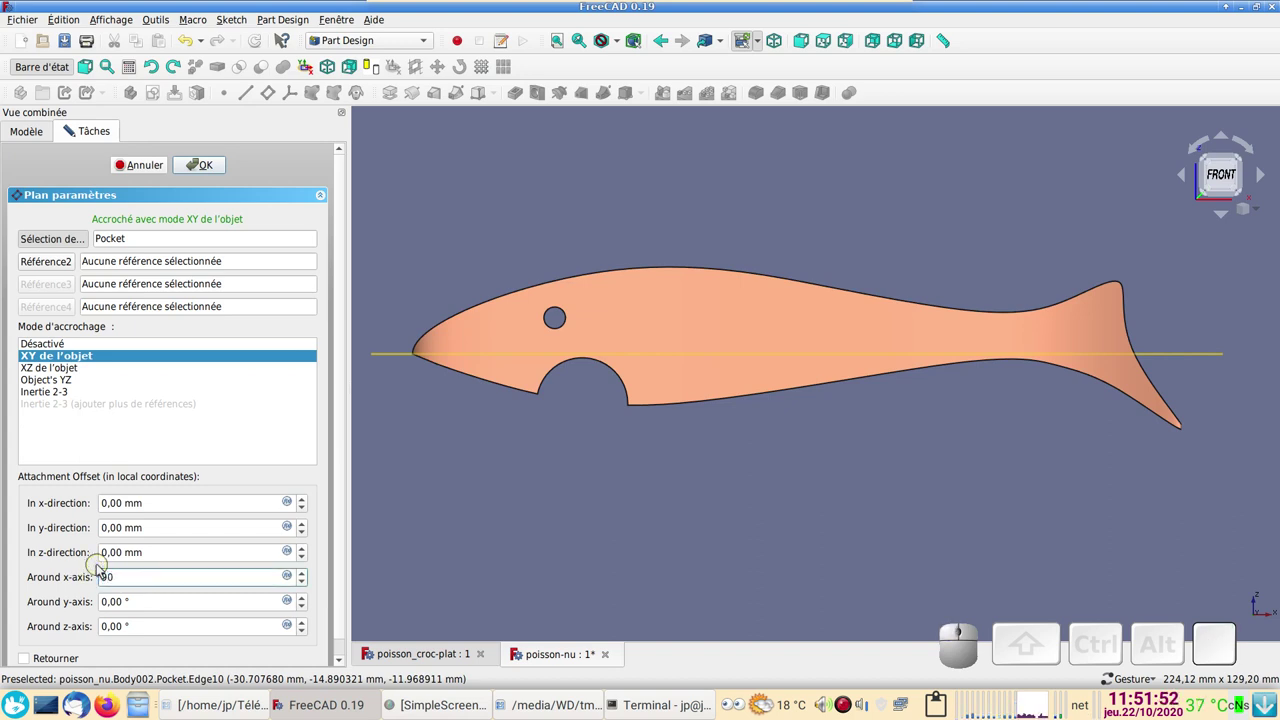
pyautogui.press('Return')
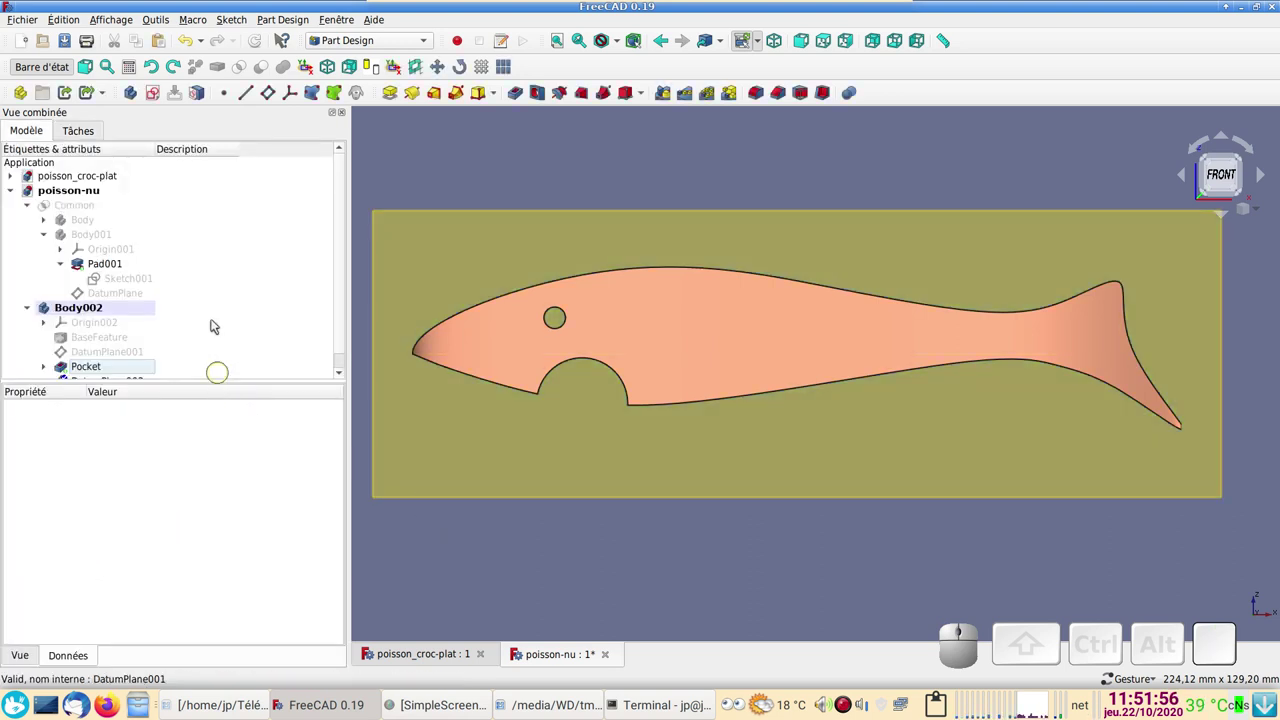
# Step: Orbit to check the new plane, return to front view and select DatumPlane002
pyautogui.moveTo(348, 296); pyautogui.dragTo(516, 506)
pyautogui.moveTo(519, 509); pyautogui.dragTo(948, 367)
pyautogui.moveTo(1035, 349); pyautogui.dragTo(739, 289)
pyautogui.moveTo(863, 212); pyautogui.dragTo(719, 331)
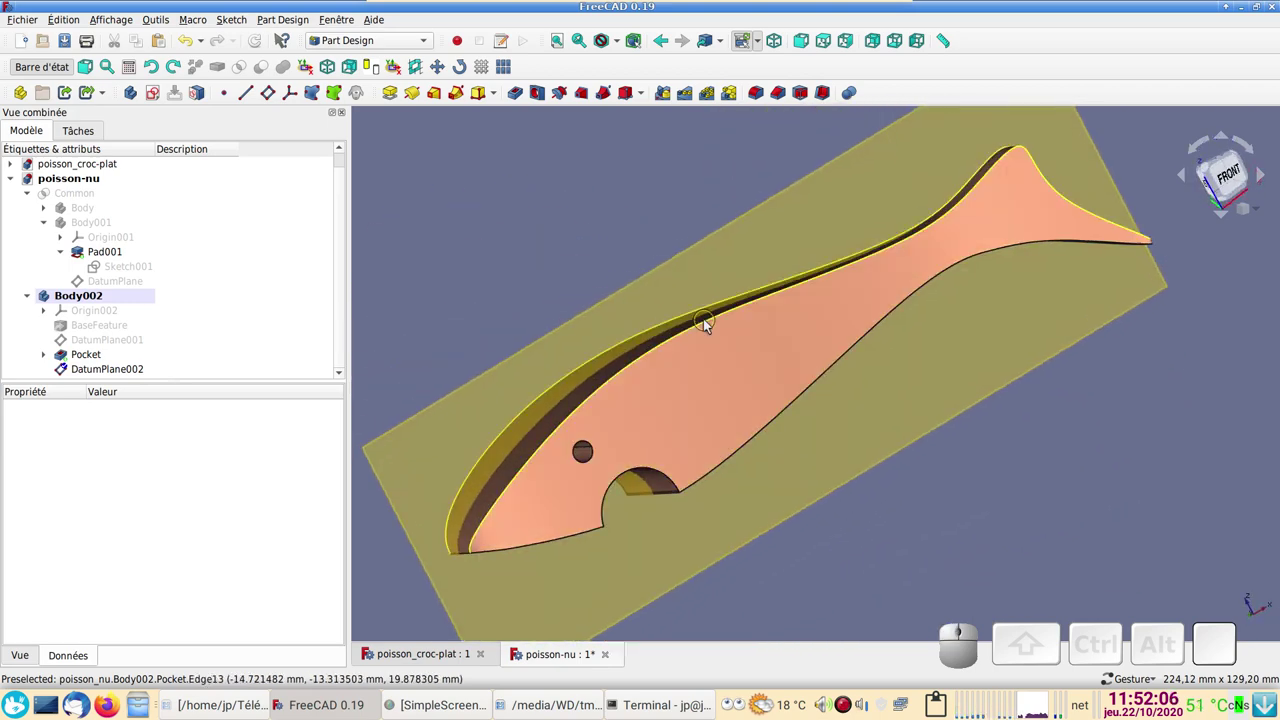
pyautogui.press('1')
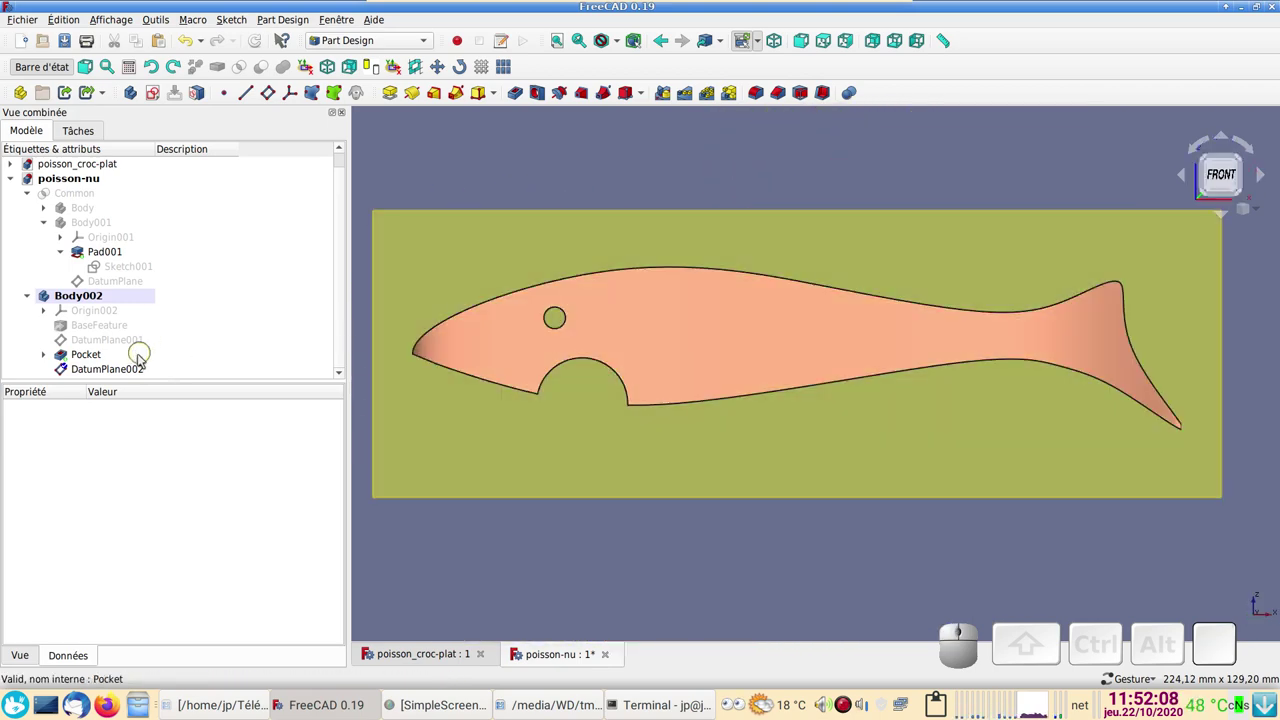
pyautogui.click(135, 372)
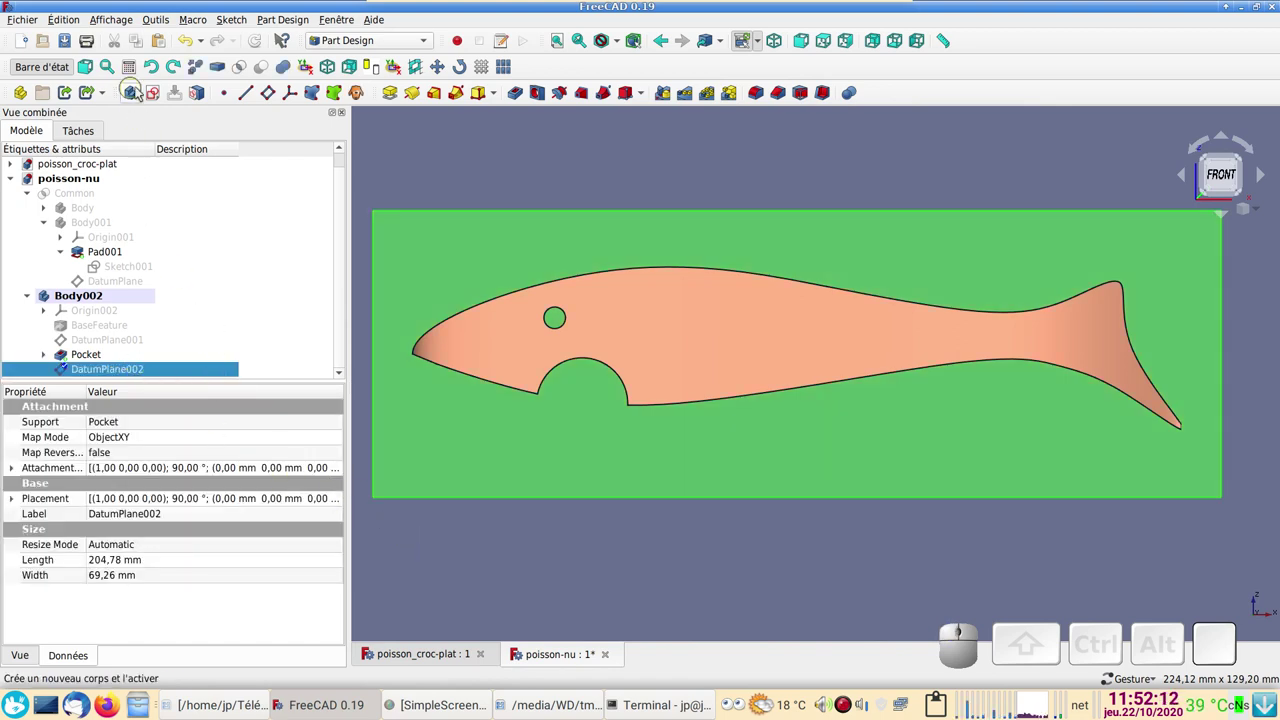
# Step: Start a sketch on DatumPlane002 and link the fish's bottom edge as external geometry
pyautogui.click(156, 91)
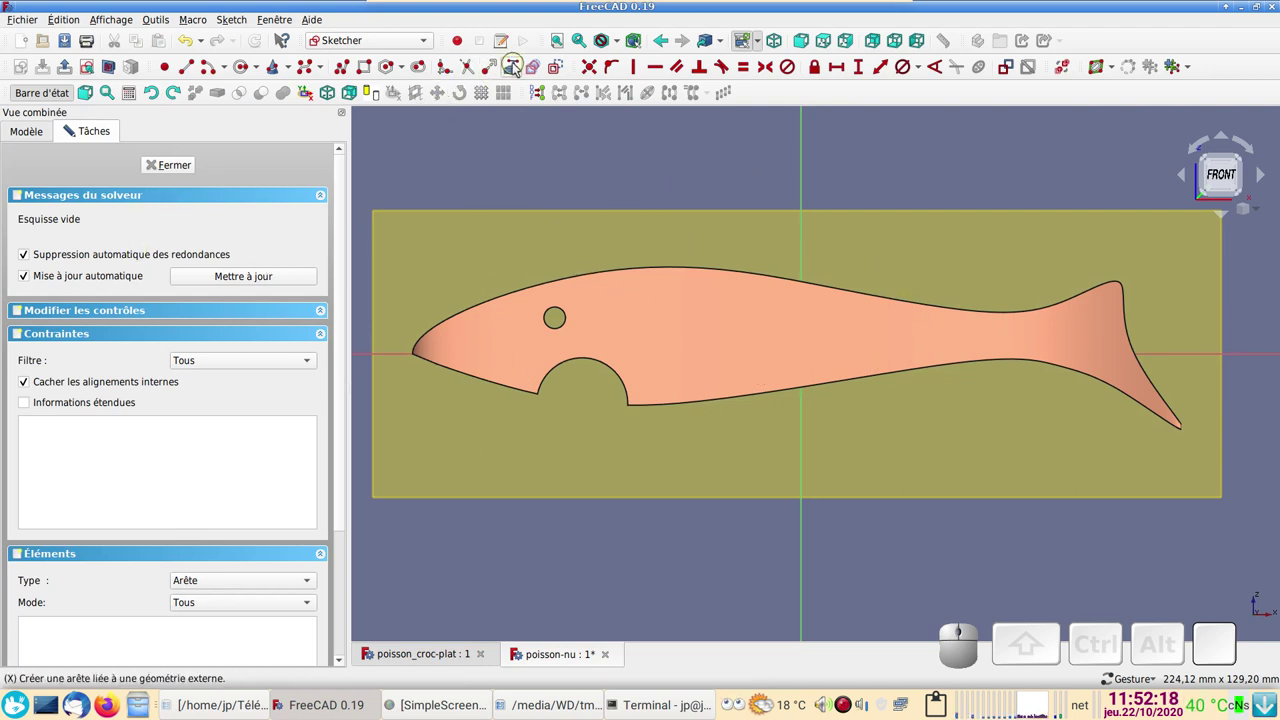
pyautogui.click(520, 66)
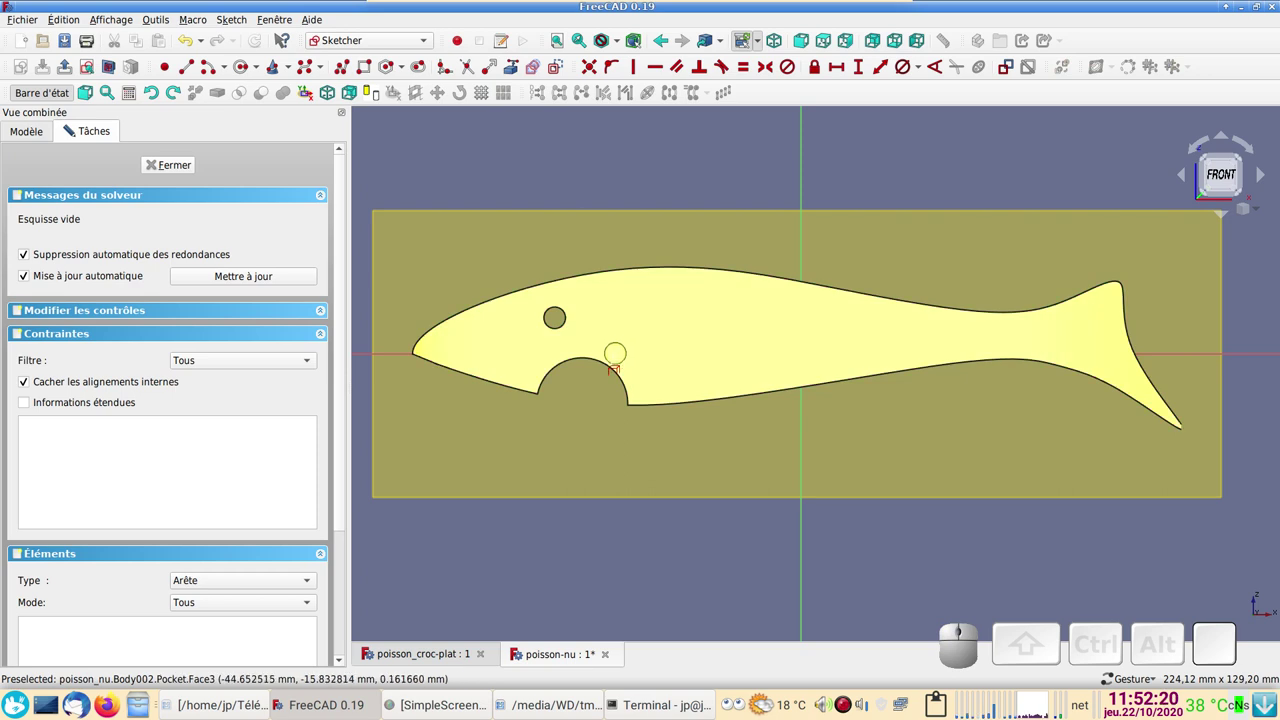
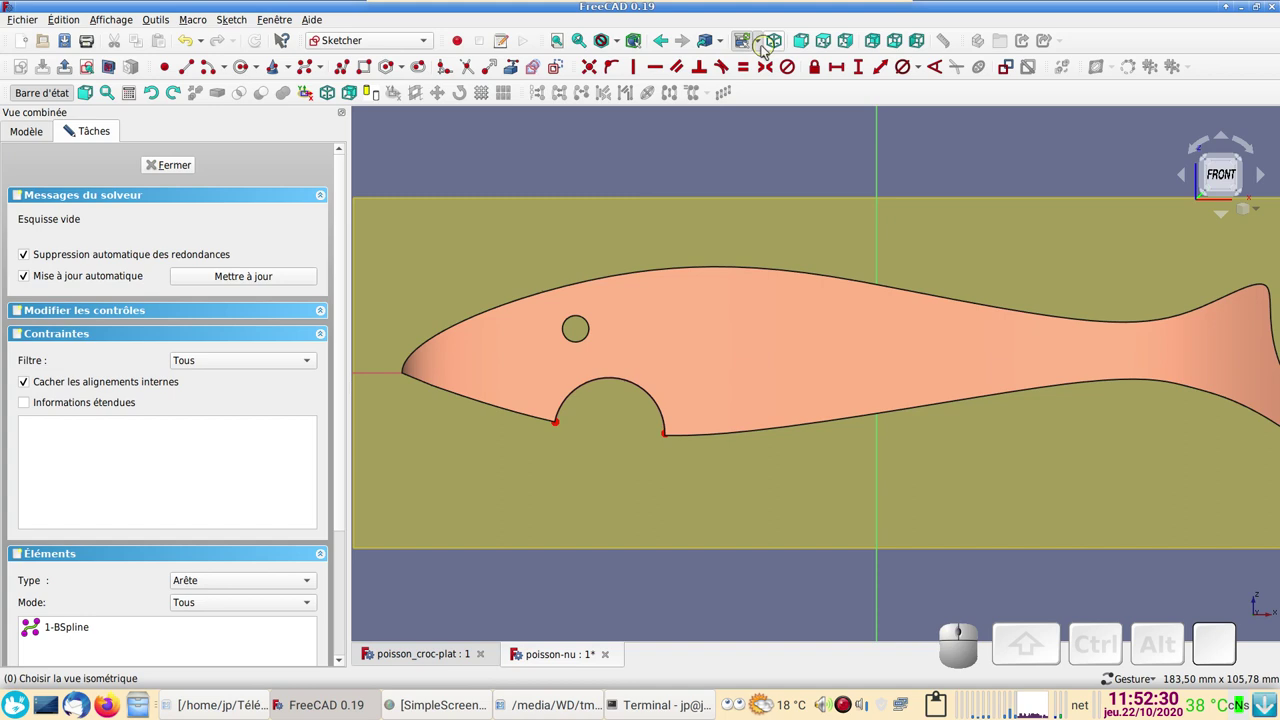
pyautogui.click(620, 38)
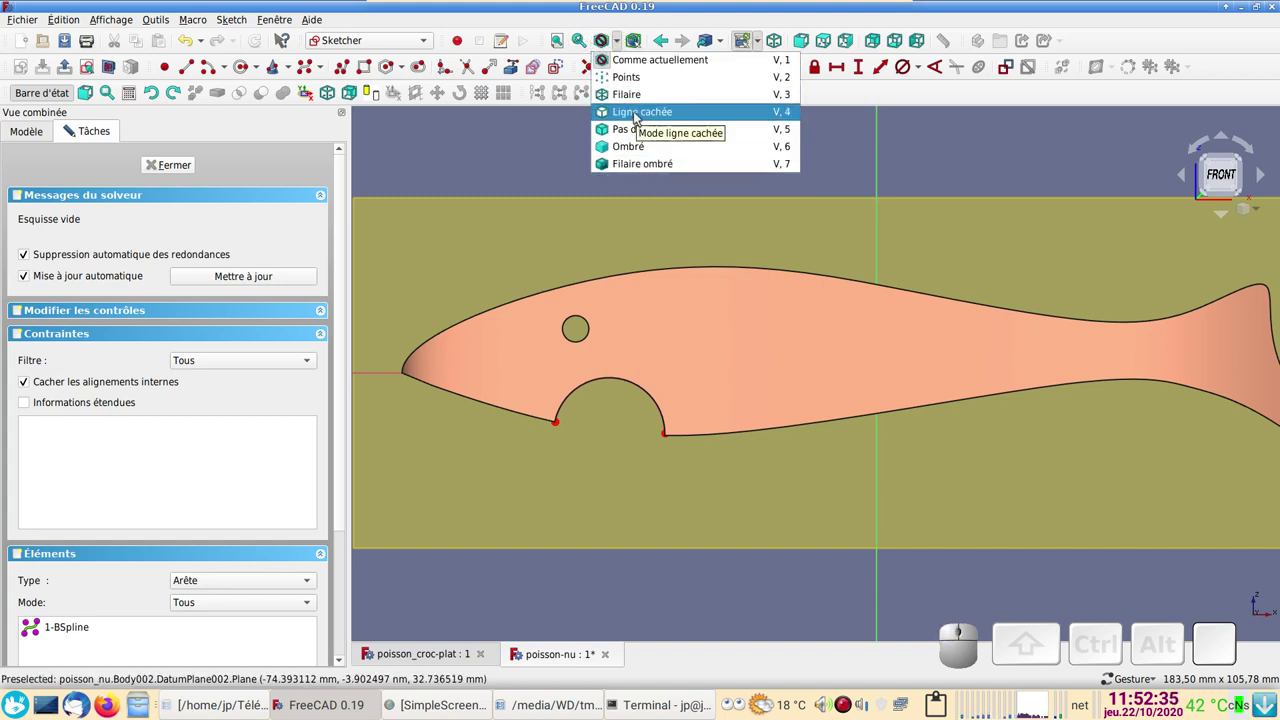
# Step: In wireframe view, draw a polyline line to the mouth corner continuing into a small arc (M for arc mode)
pyautogui.click(635, 99)
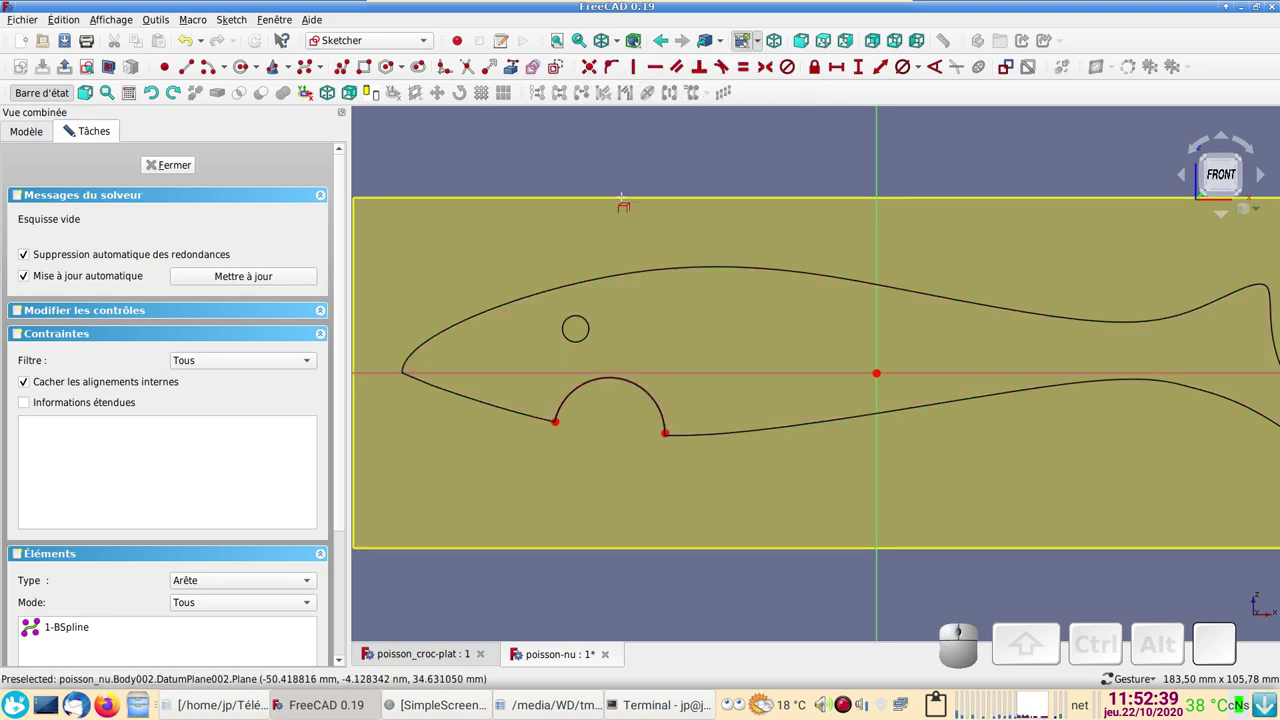
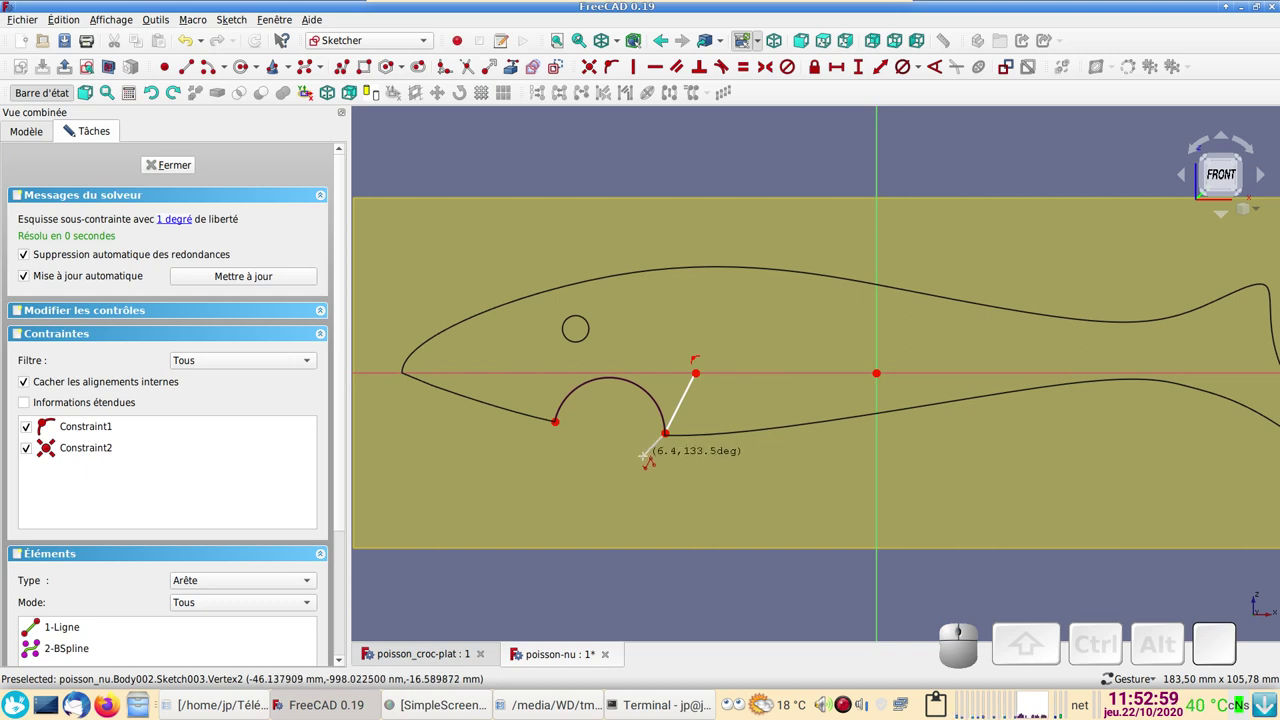
pyautogui.press('m')
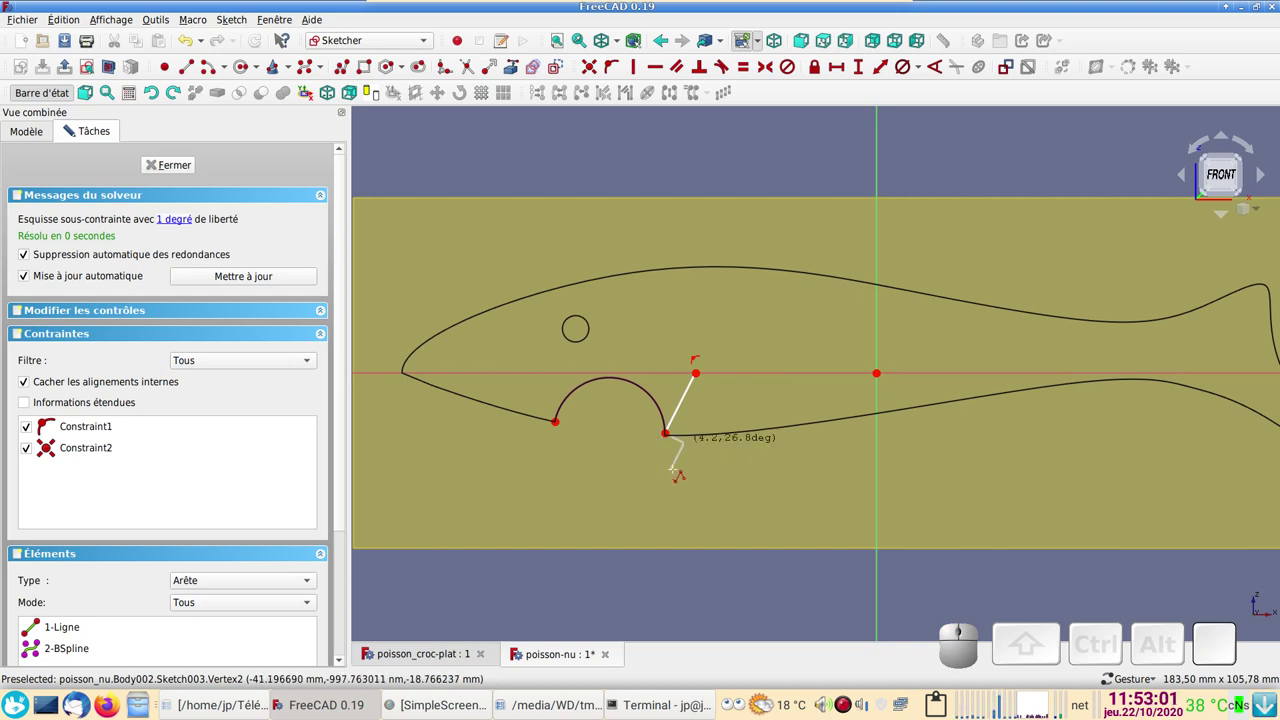
pyautogui.press('m')
pyautogui.press('m')
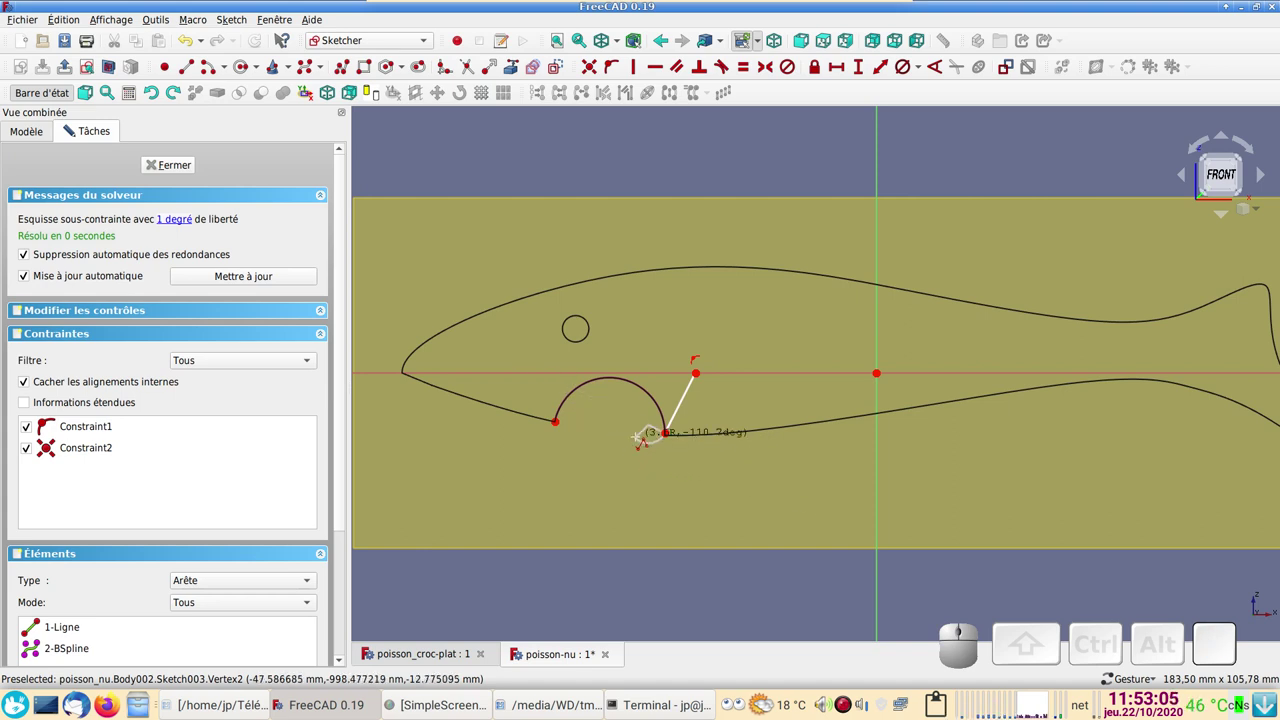
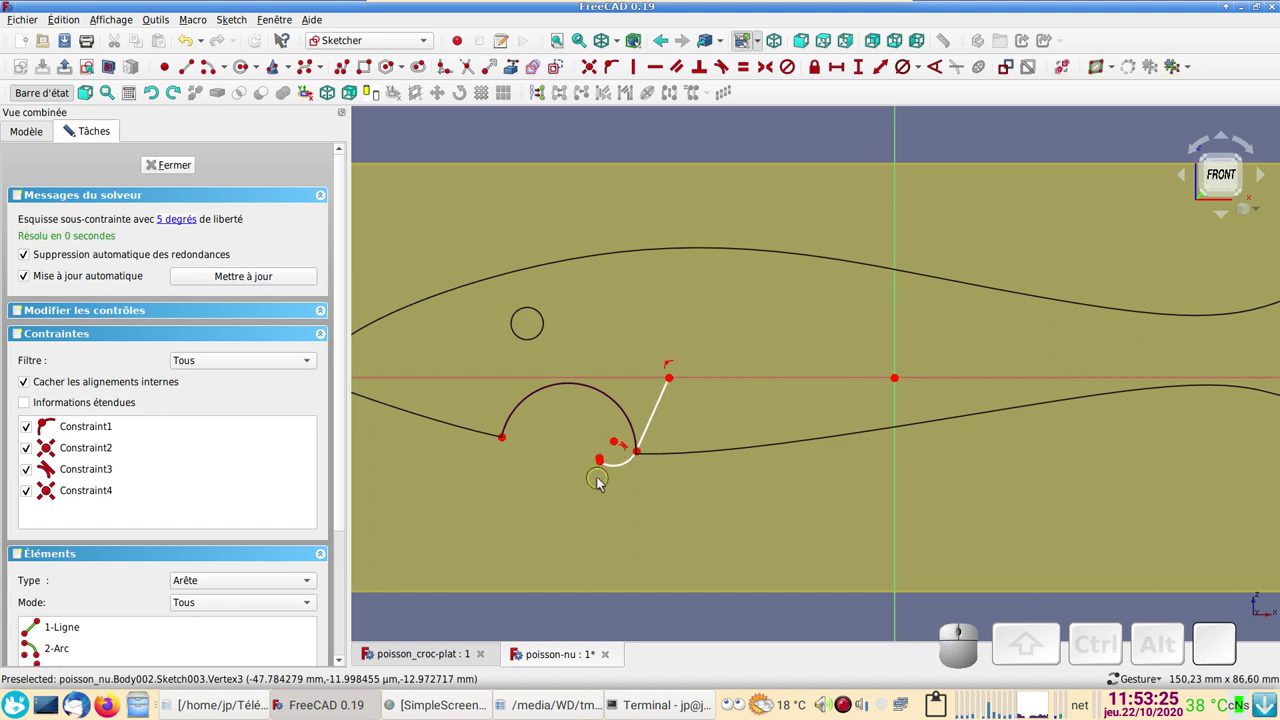
pyautogui.click(605, 483)
pyautogui.click(570, 434)
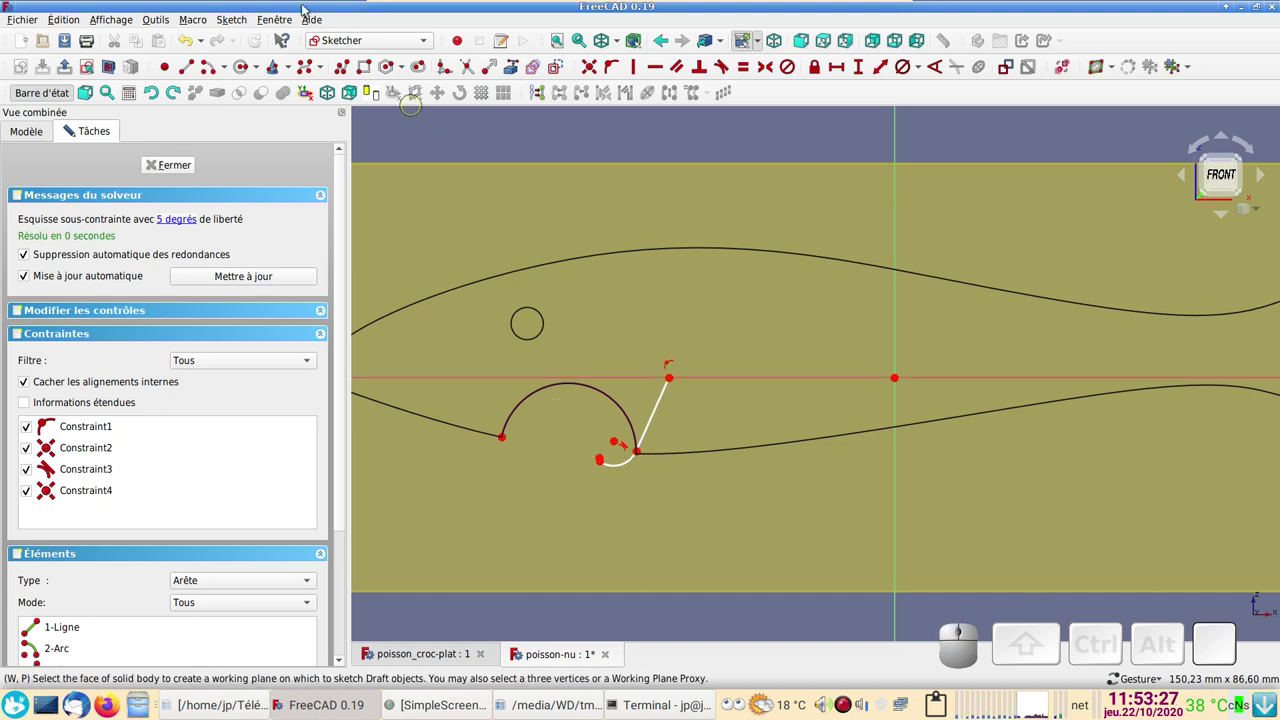
# Step: Adjust the view around the new line-and-arc chain at the mouth notch
pyautogui.click(199, 43)
pyautogui.click(199, 43)
pyautogui.scroll(-3)
pyautogui.scroll(3)
pyautogui.scroll(-3)
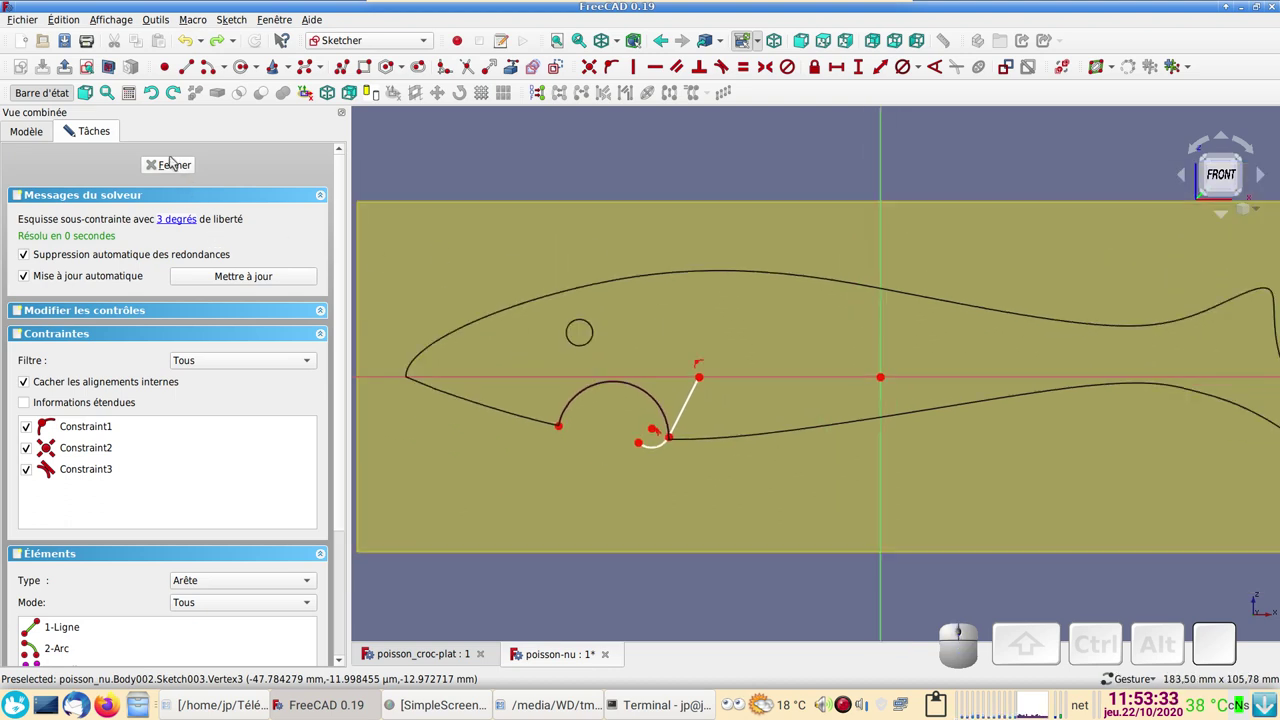
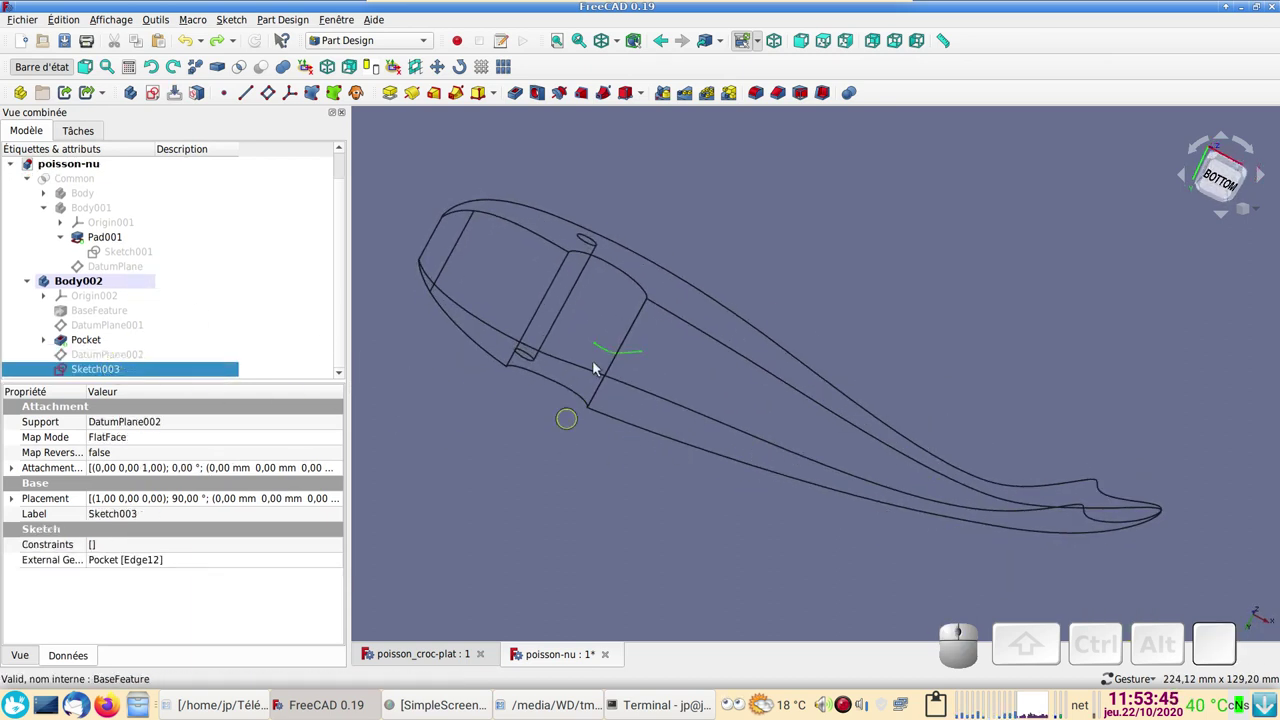
# Step: Switch to the Draft workbench and show the Draft grid
pyautogui.click(385, 46)
pyautogui.click(379, 14)
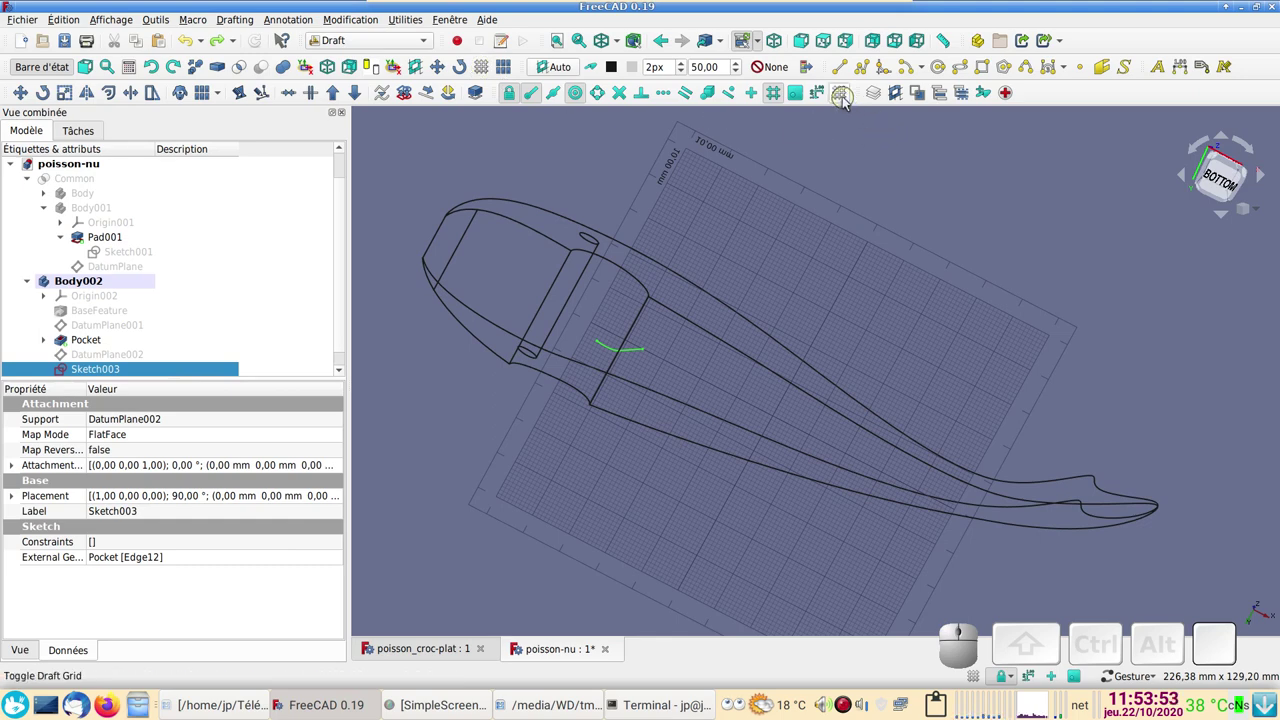
# Step: Copy Sketch003 twice into Sketch003001 and Sketch003002, then hide the original arc sketch
pyautogui.click(850, 102)
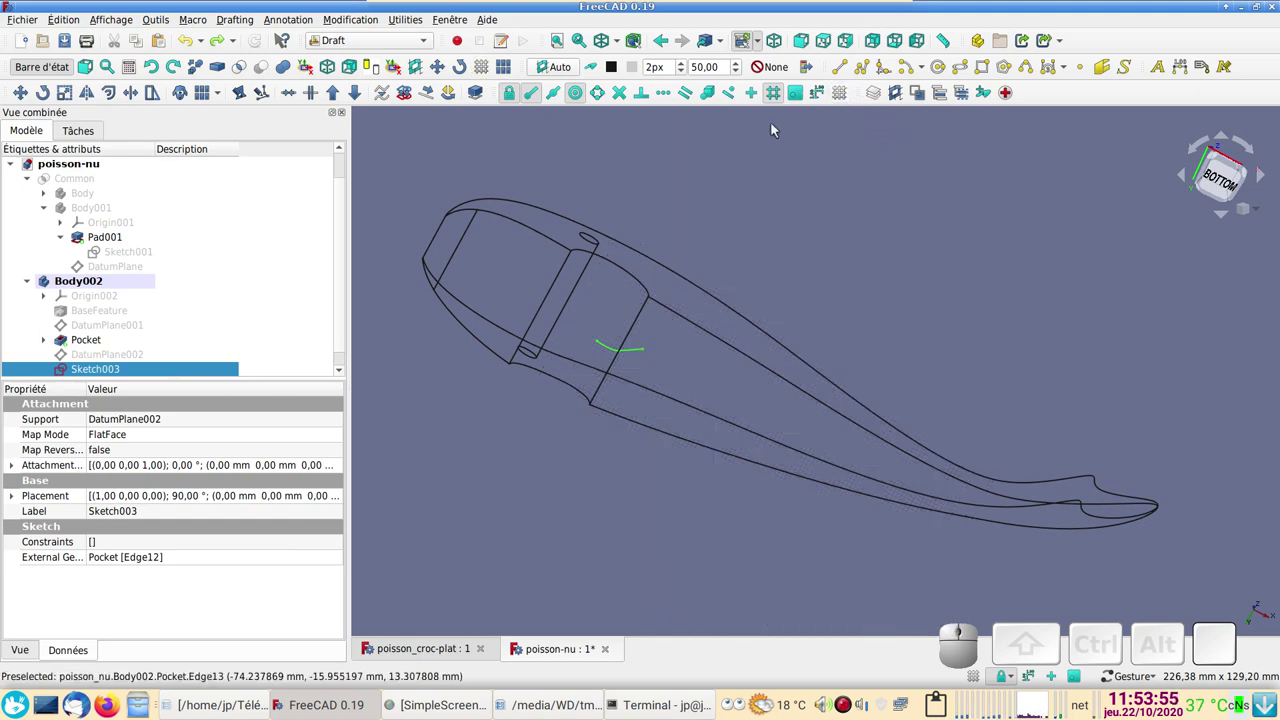
pyautogui.moveTo(765, 243); pyautogui.dragTo(341, 279)
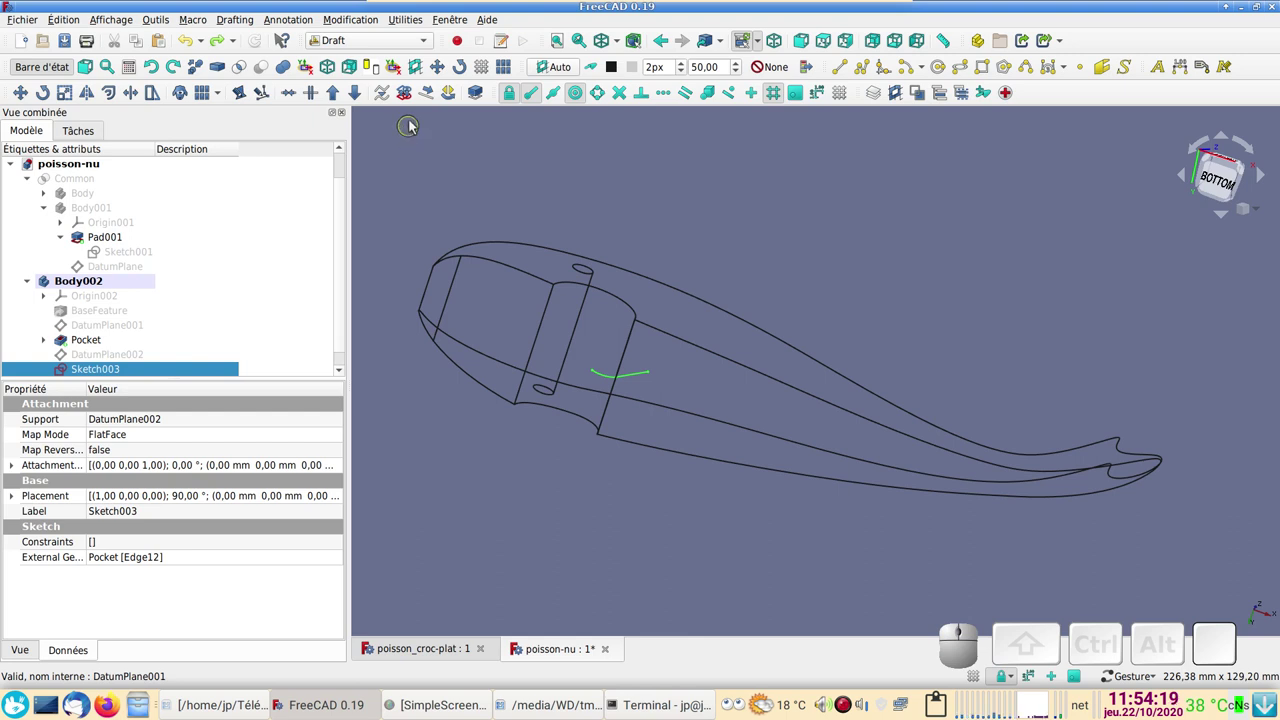
pyautogui.click(411, 101)
pyautogui.moveTo(347, 239); pyautogui.dragTo(244, 329)
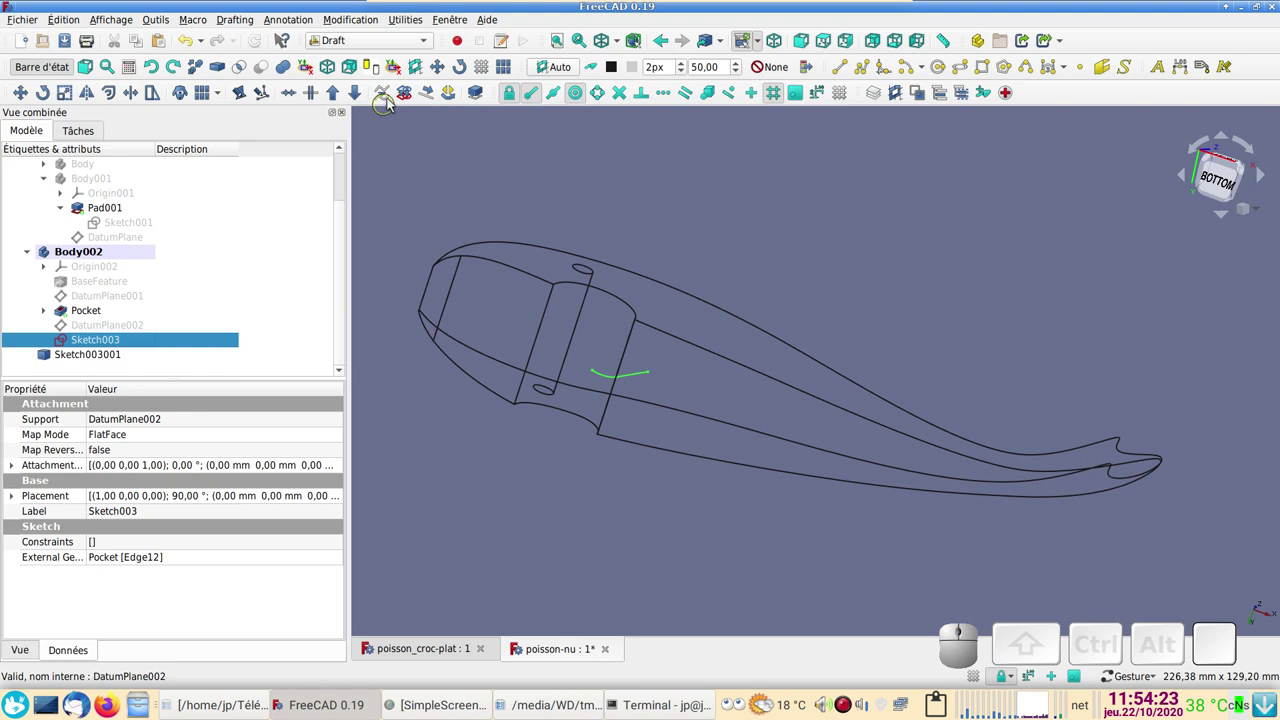
pyautogui.click(410, 94)
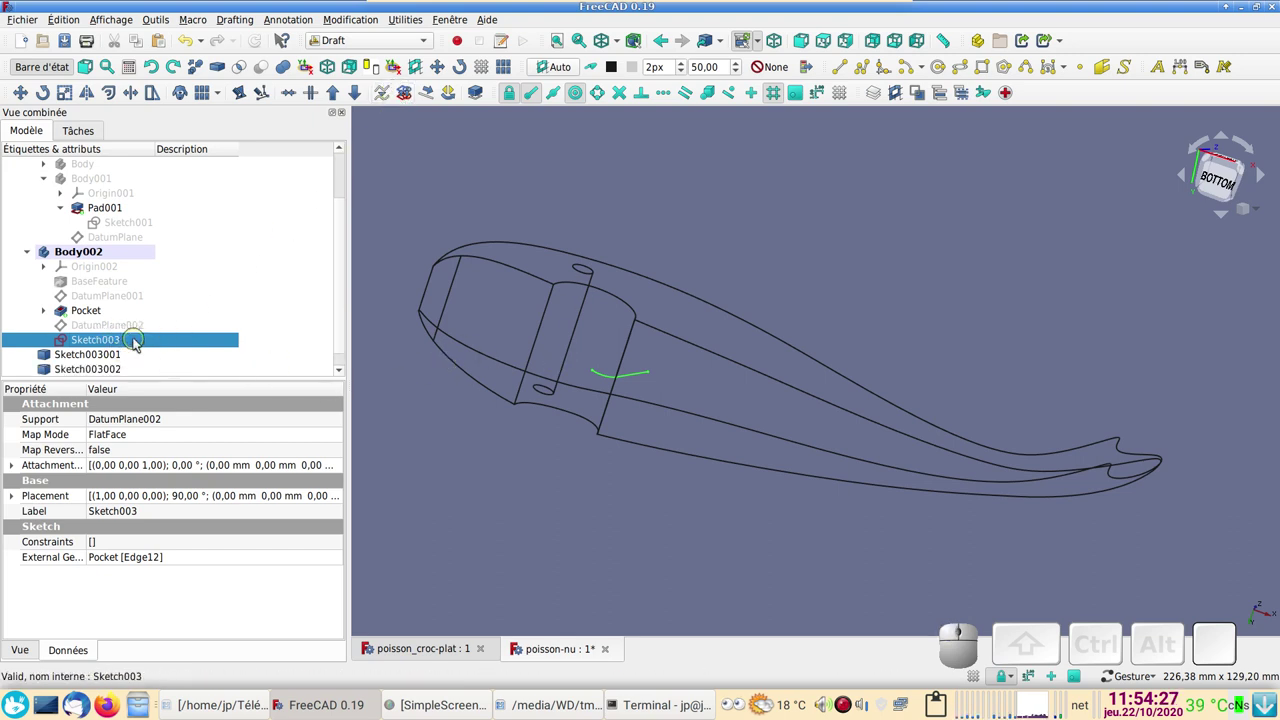
pyautogui.press('space')
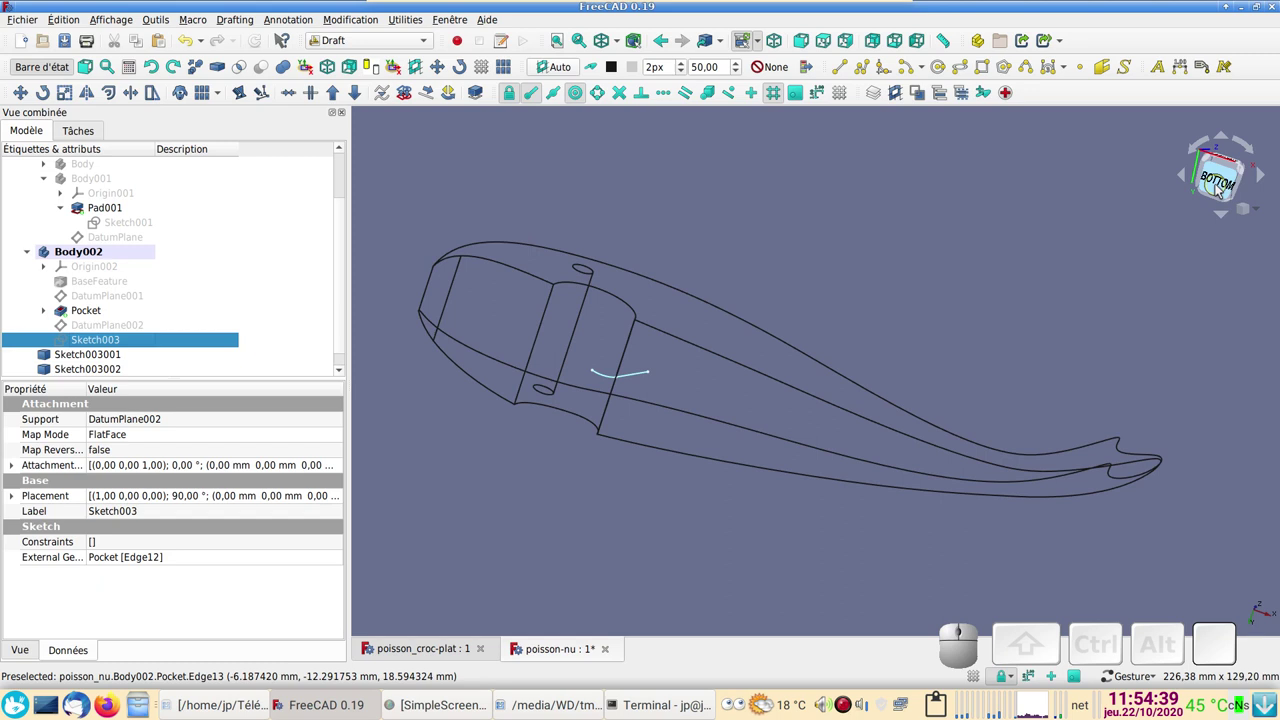
# Step: From bottom view, Transform the first arc copy to a −14 mm placement and confirm
pyautogui.click(1226, 183)
pyautogui.moveTo(728, 268); pyautogui.dragTo(284, 247)
pyautogui.click(100, 358)
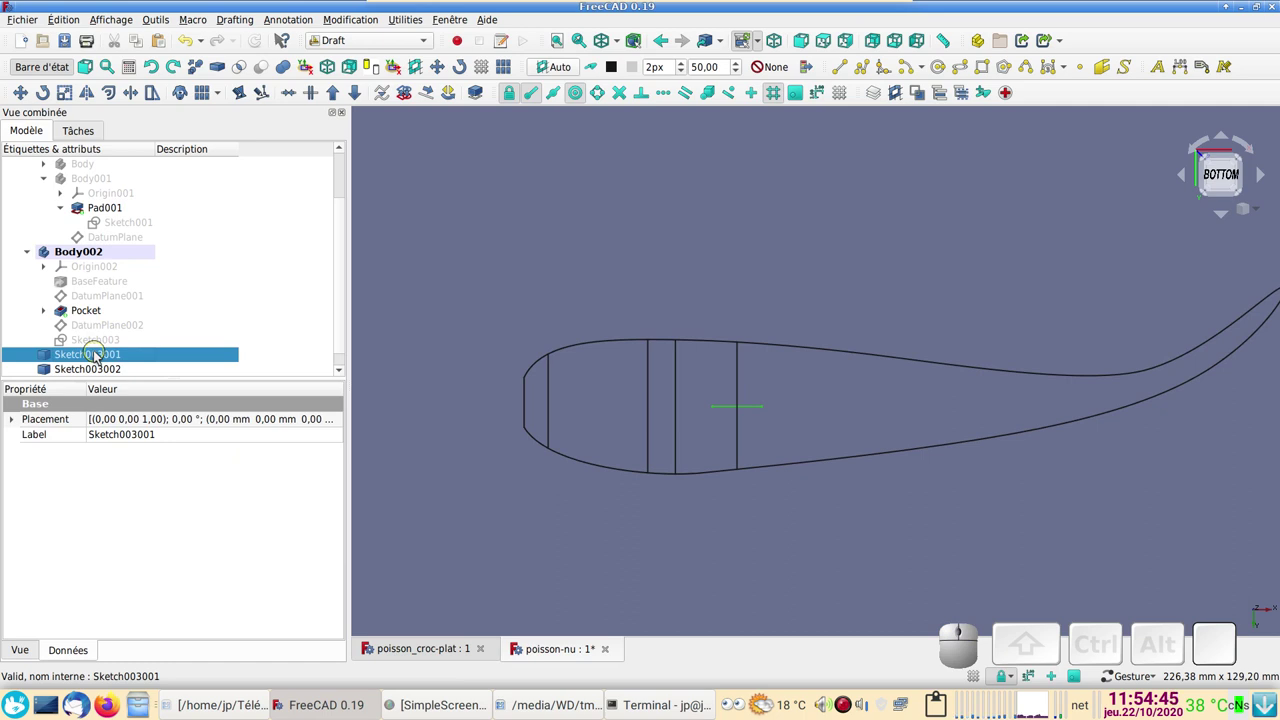
pyautogui.rightClick(102, 356)
pyautogui.click(179, 9)
pyautogui.moveTo(918, 552); pyautogui.dragTo(840, 470)
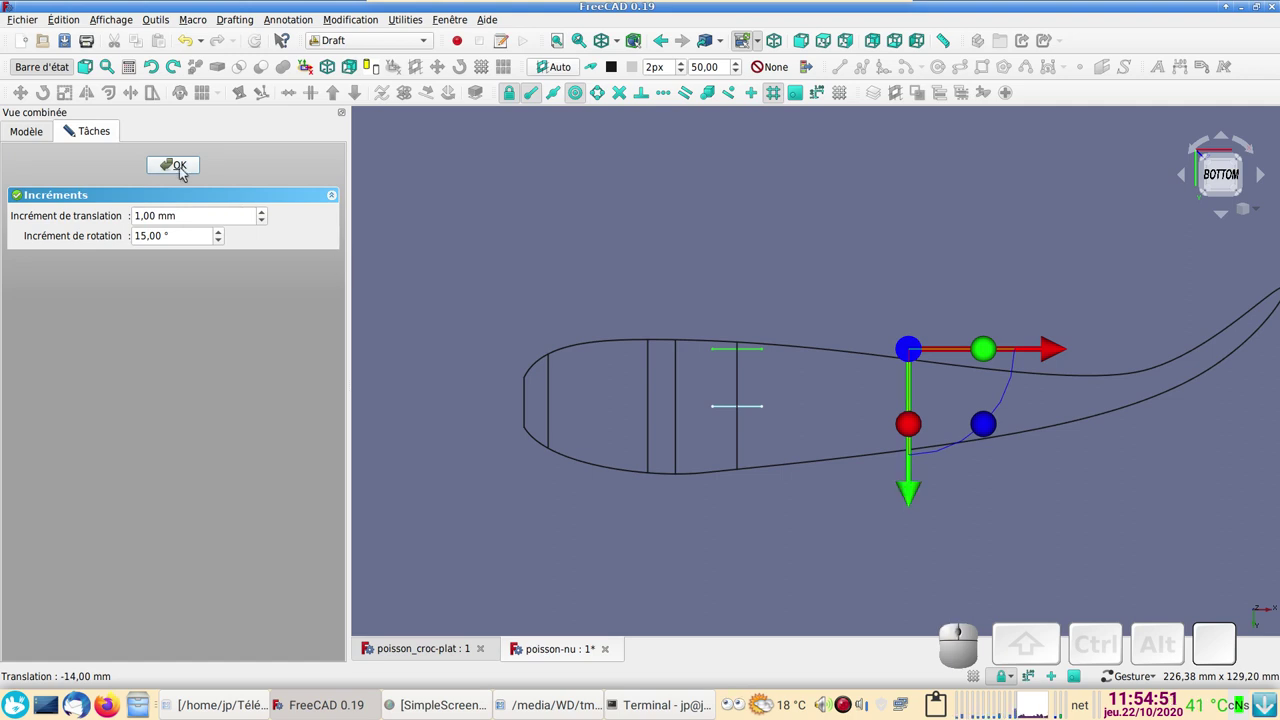
pyautogui.click(187, 172)
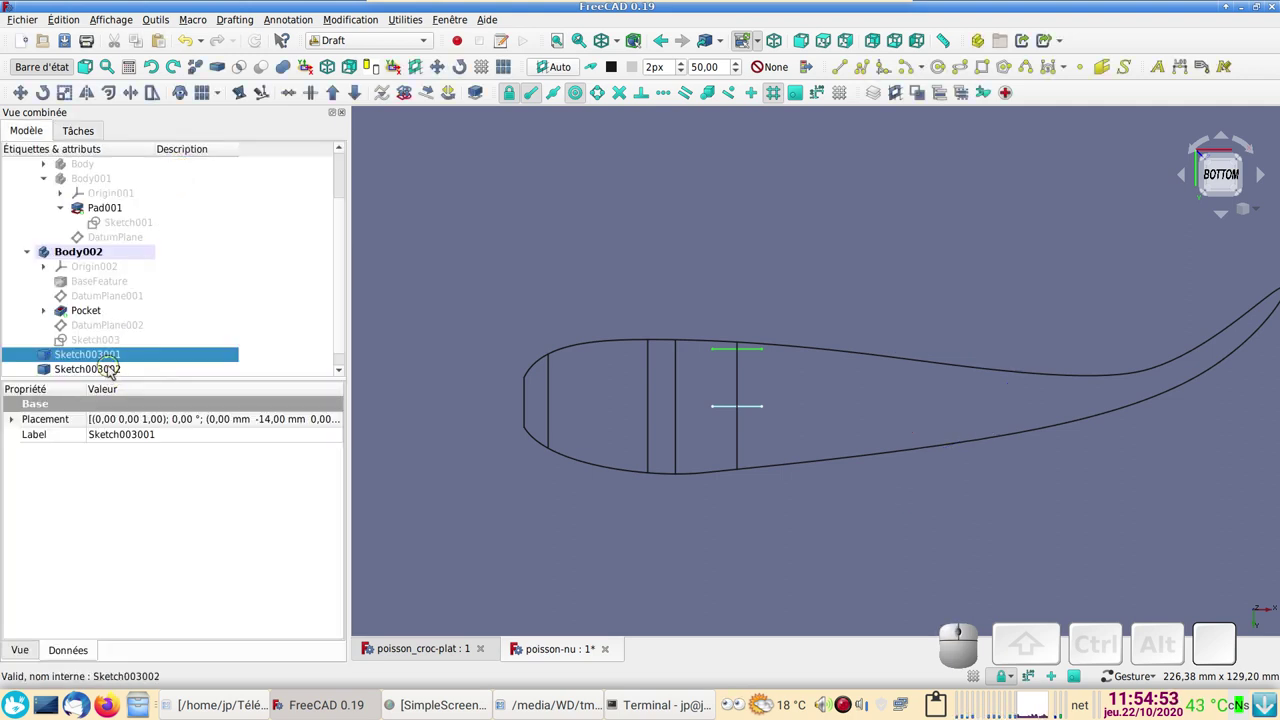
# Step: Transform the second arc copy 13 mm toward the opposite side of the fish body
pyautogui.click(116, 370)
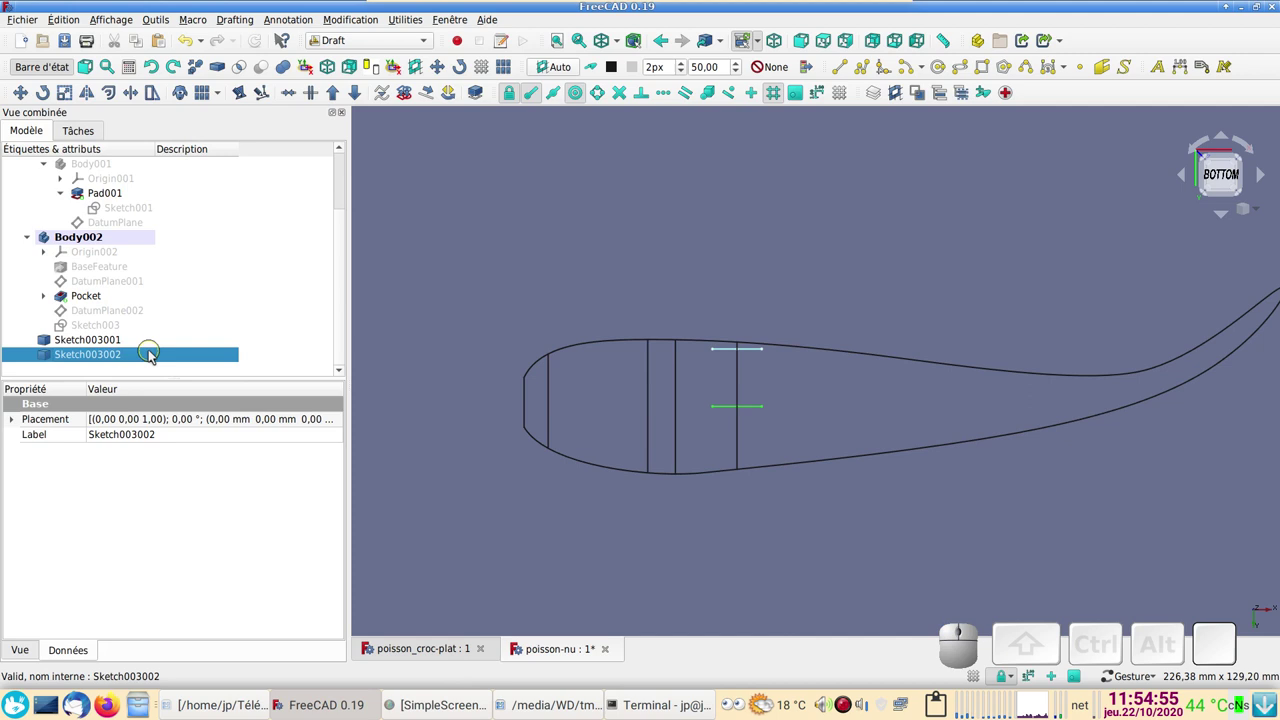
pyautogui.click(156, 355)
pyautogui.moveTo(914, 546); pyautogui.dragTo(495, 367)
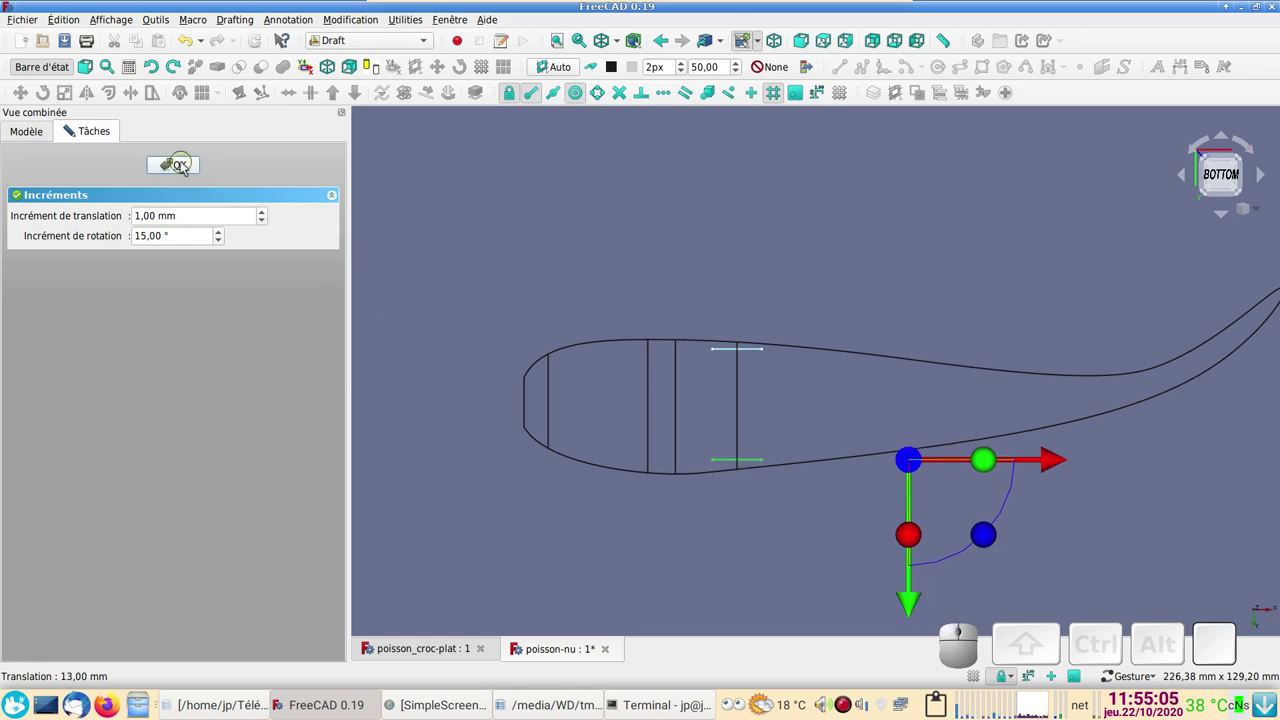
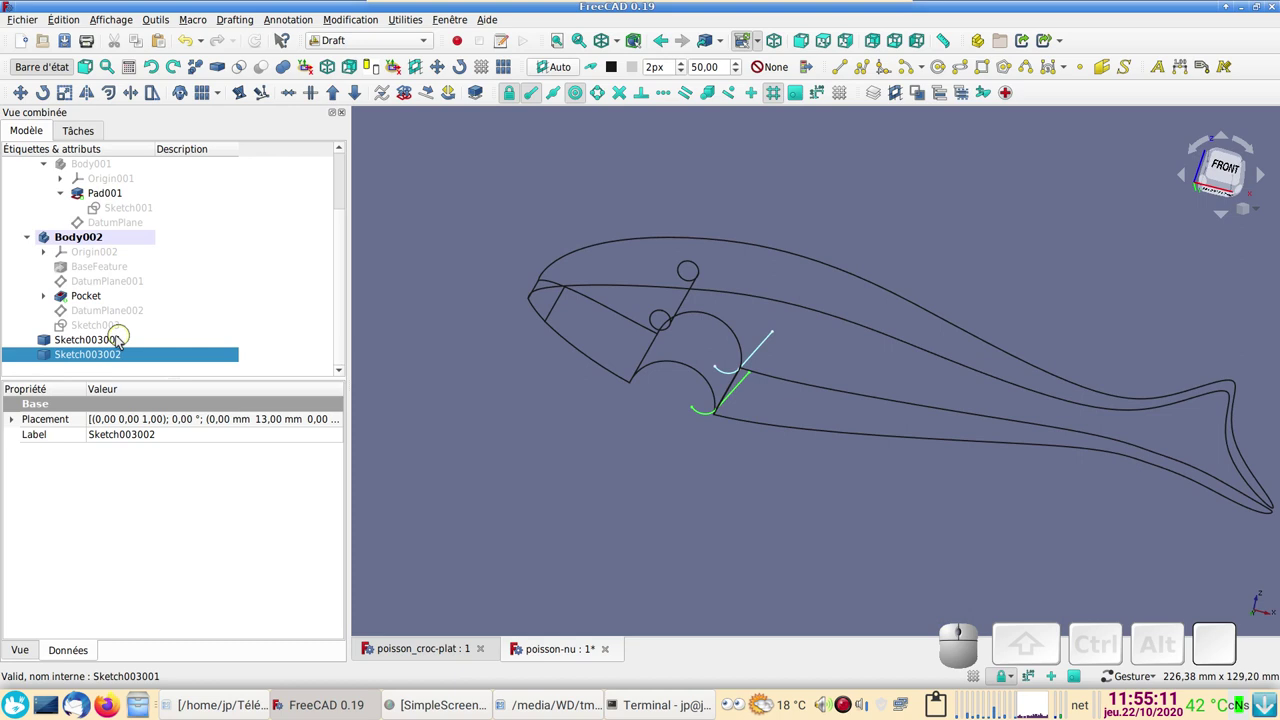
# Step: With both arc copies selected, build a Part ruled surface between them
pyautogui.click(114, 345)
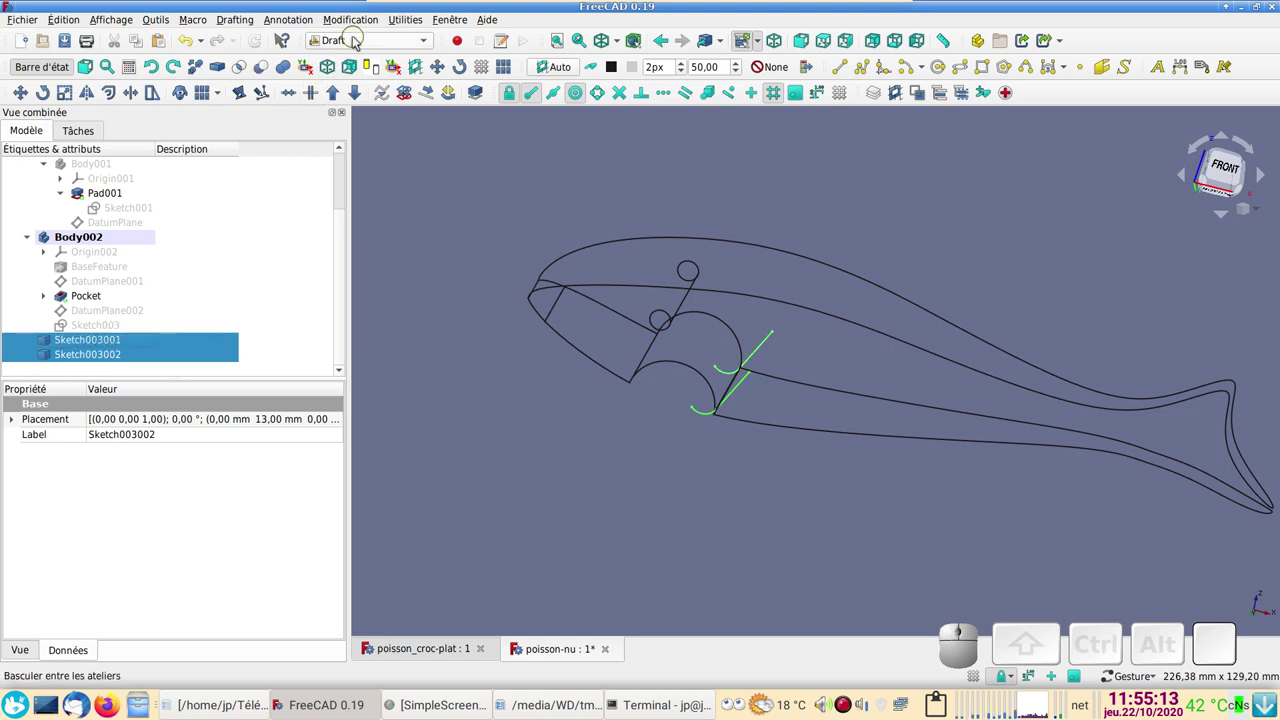
pyautogui.click(360, 40)
pyautogui.click(358, 60)
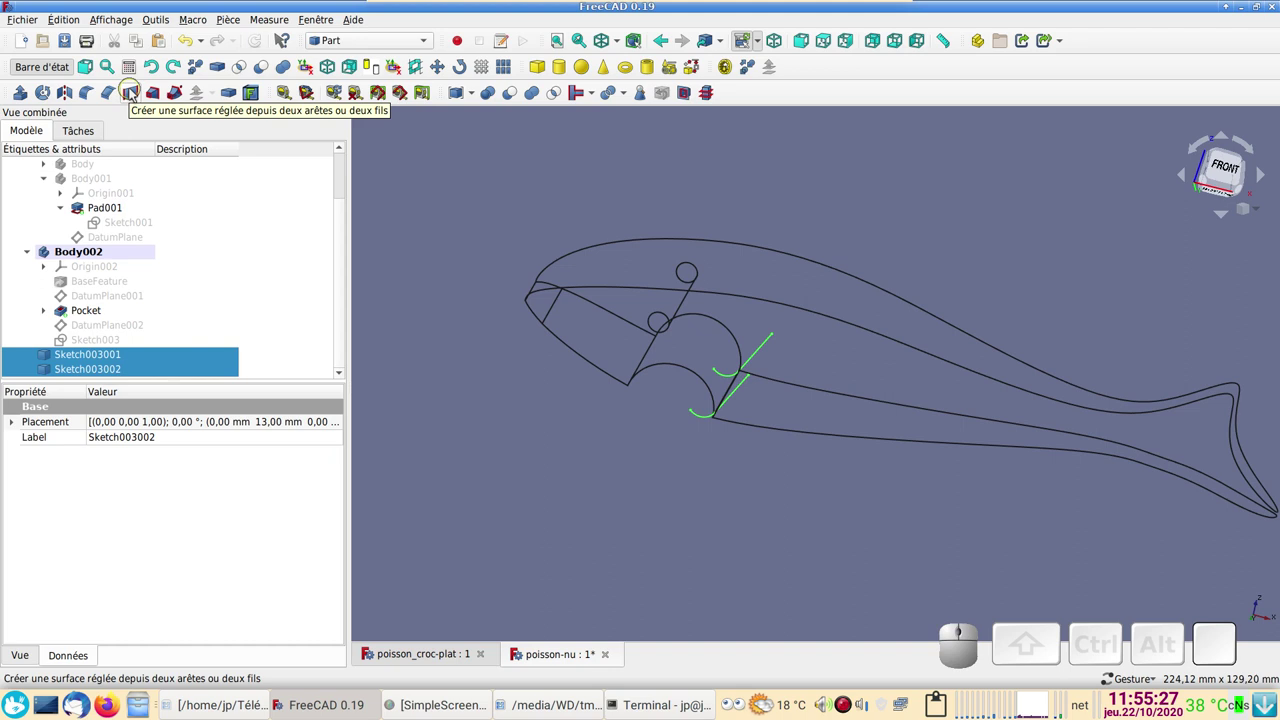
pyautogui.click(136, 94)
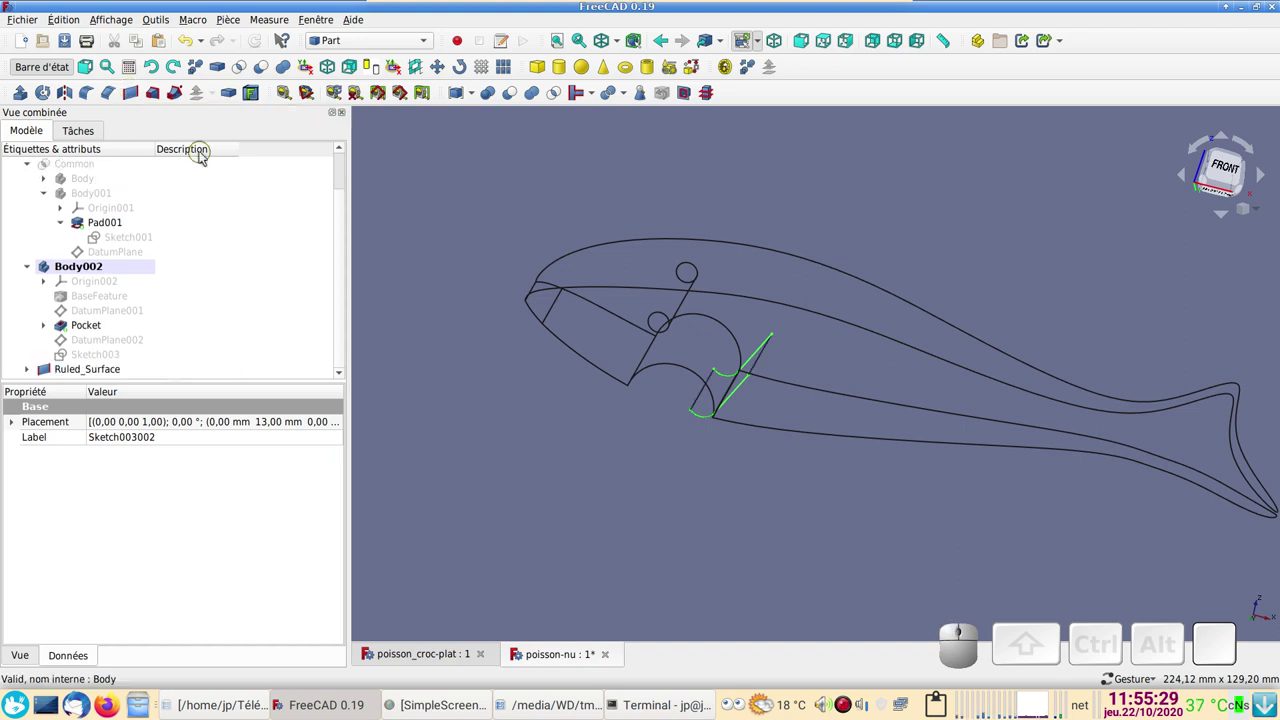
# Step: View the new Ruled_Surface from the front, centred on the mouth area
pyautogui.scroll(-3)
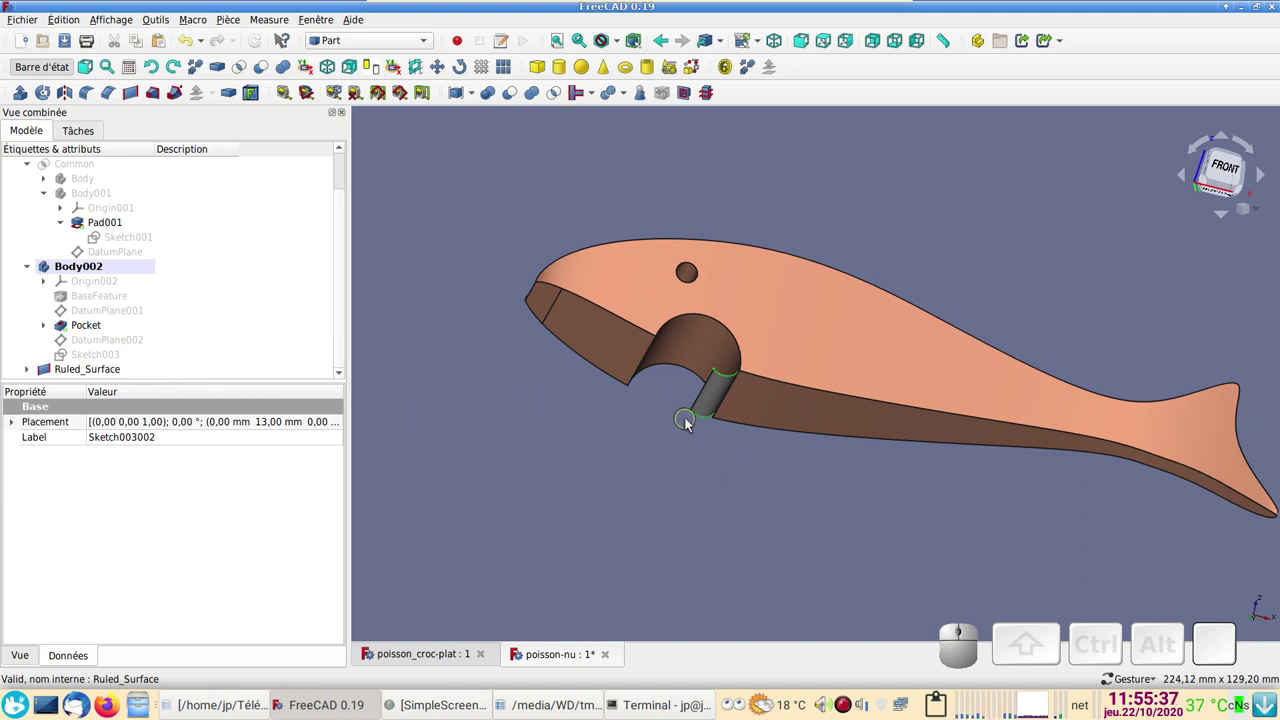
pyautogui.press('KP_1')
pyautogui.scroll(3)
pyautogui.moveTo(693, 483); pyautogui.dragTo(249, 156)
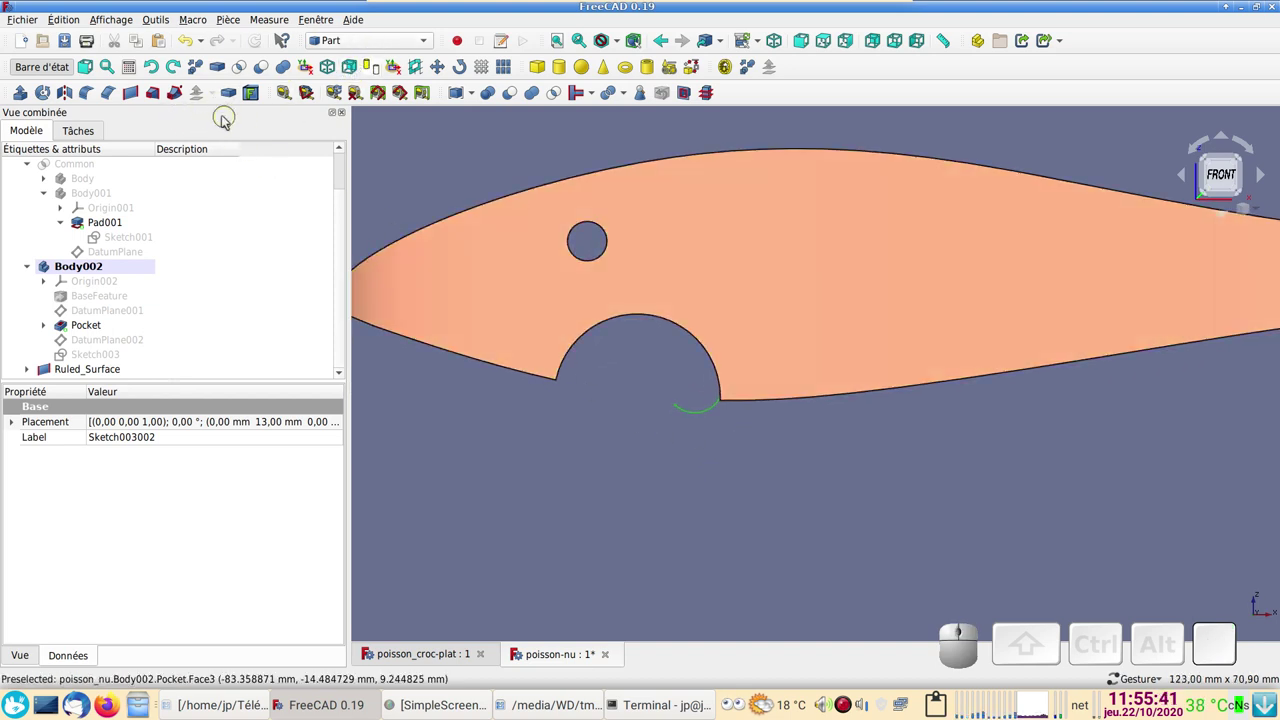
# Step: Apply a filled 3D Offset of about 1.3 mm to Ruled_Surface, thickening it into a solid strip
pyautogui.click(111, 371)
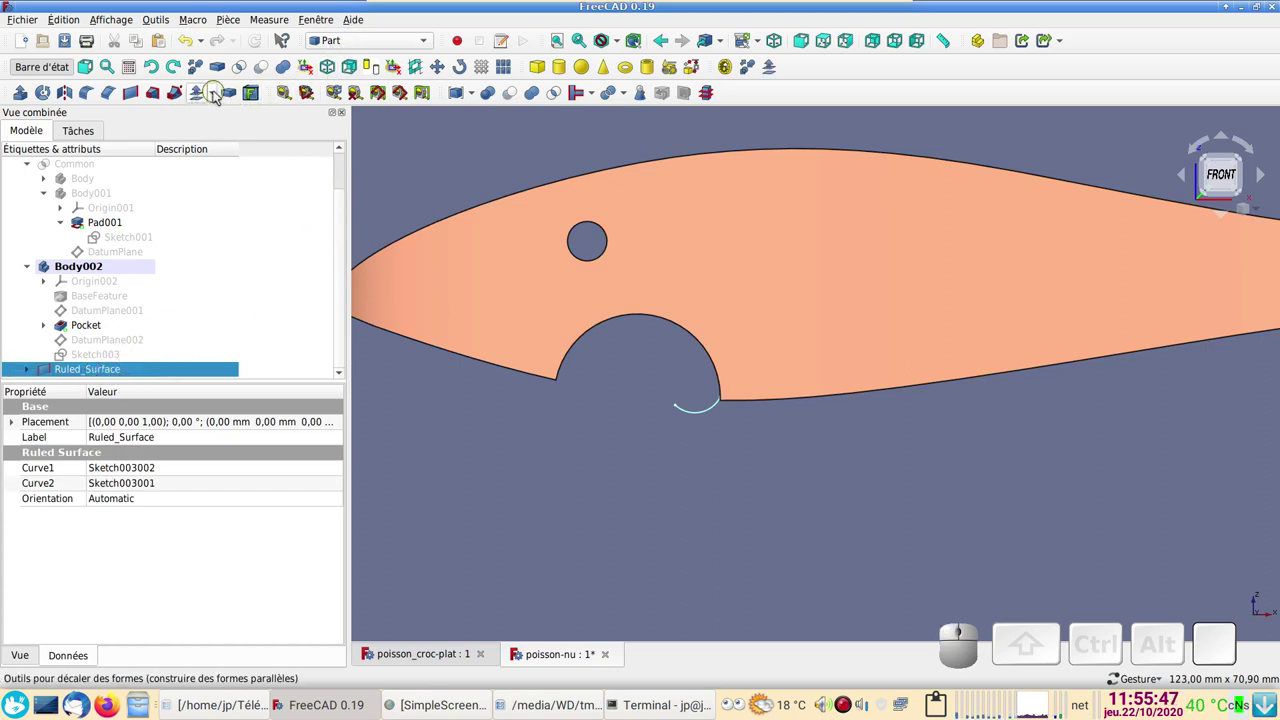
pyautogui.click(218, 93)
pyautogui.click(240, 108)
pyautogui.scroll(3)
pyautogui.moveTo(734, 496); pyautogui.dragTo(789, 441)
pyautogui.scroll(3)
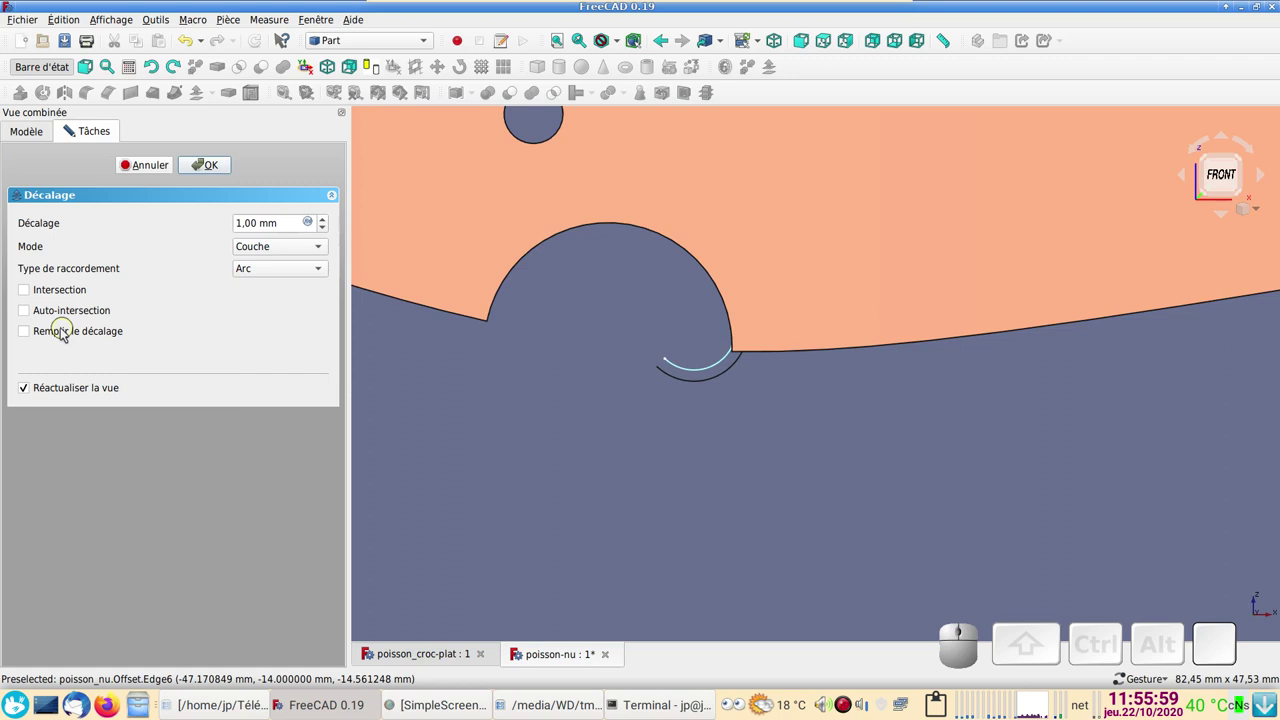
pyautogui.click(35, 338)
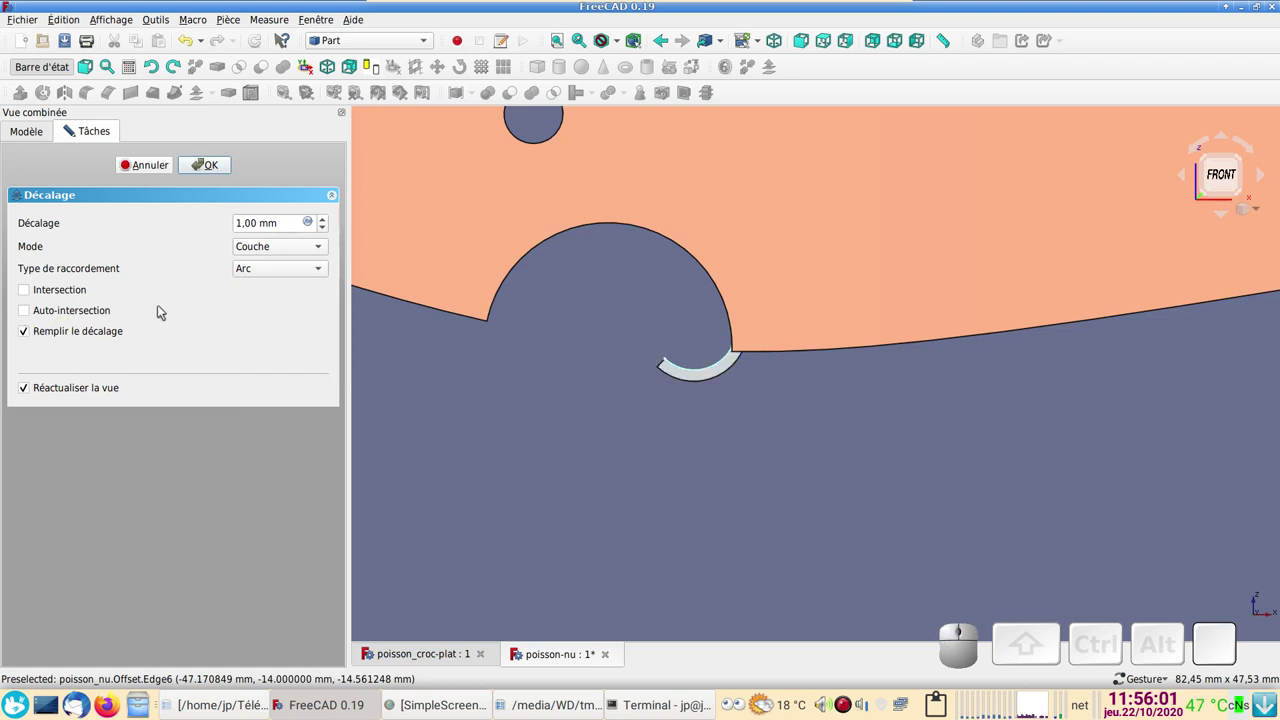
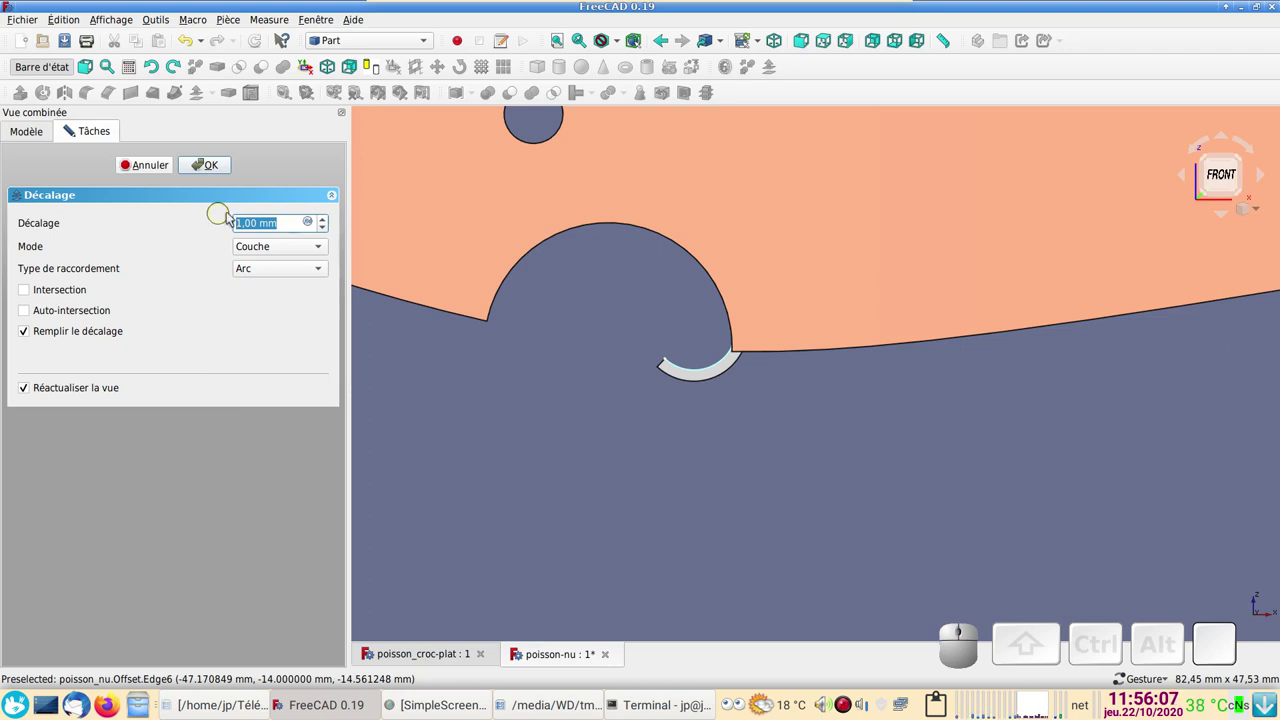
pyautogui.scroll(3)
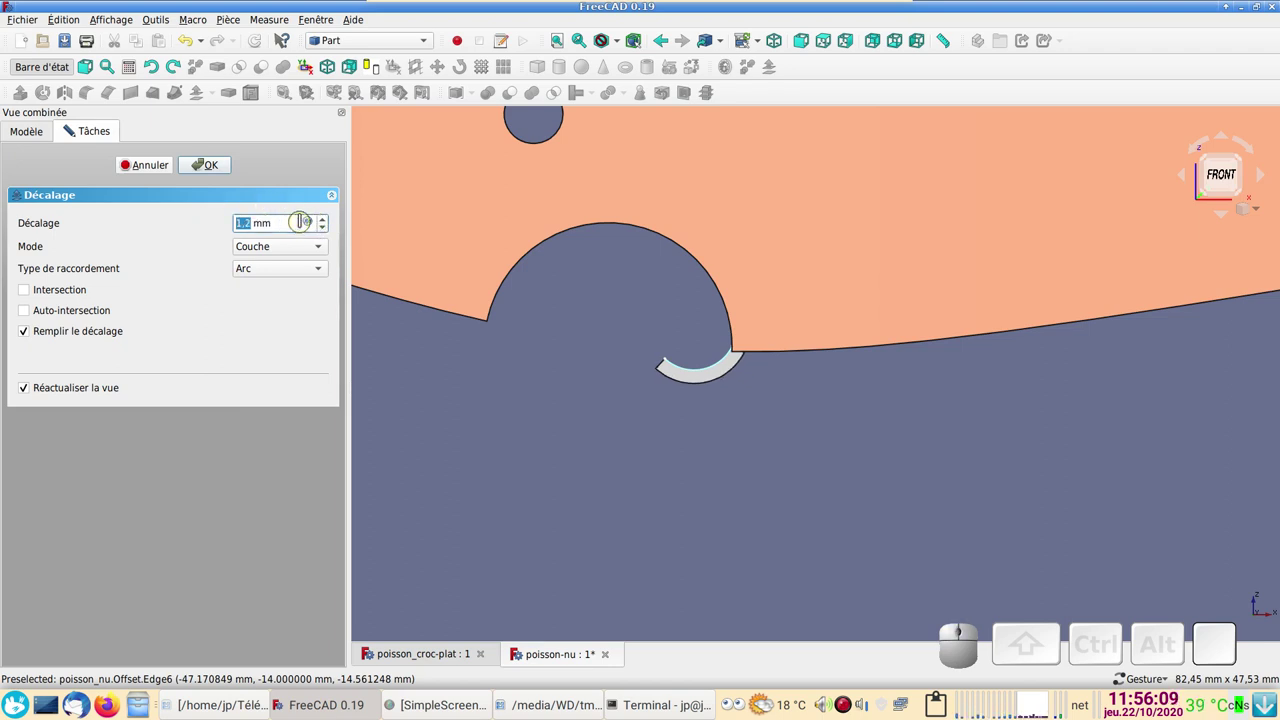
pyautogui.scroll(3)
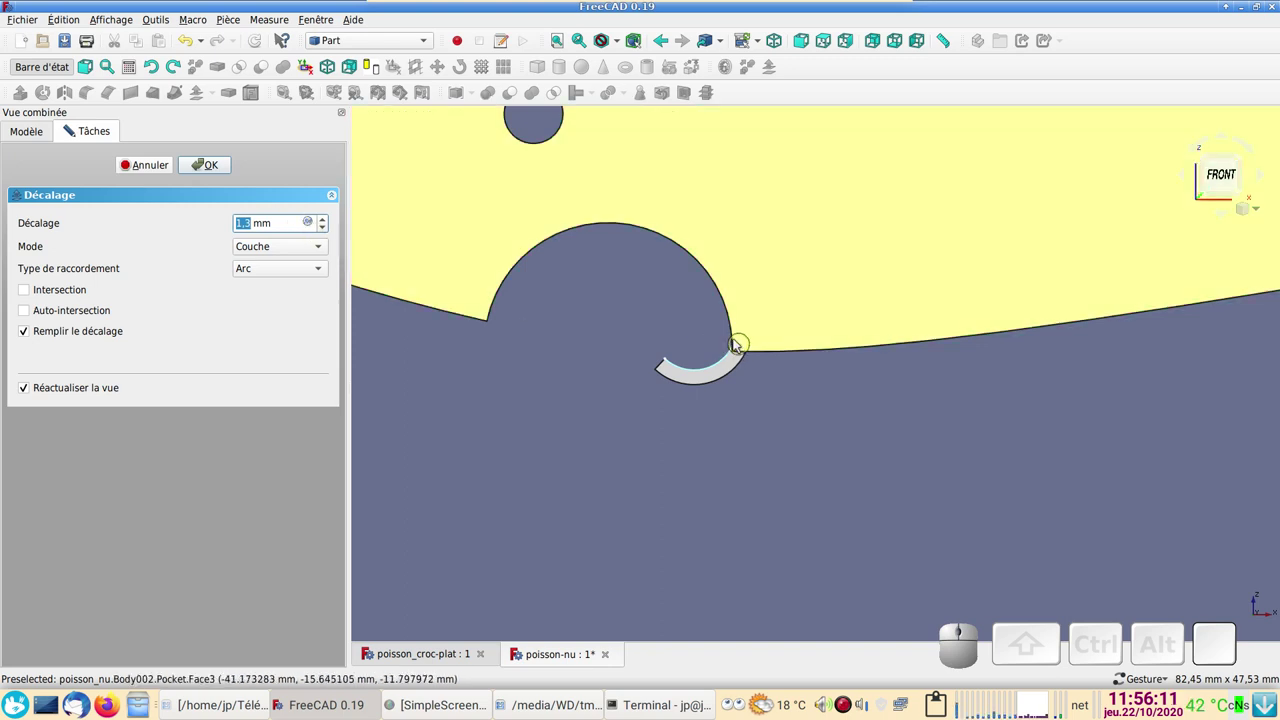
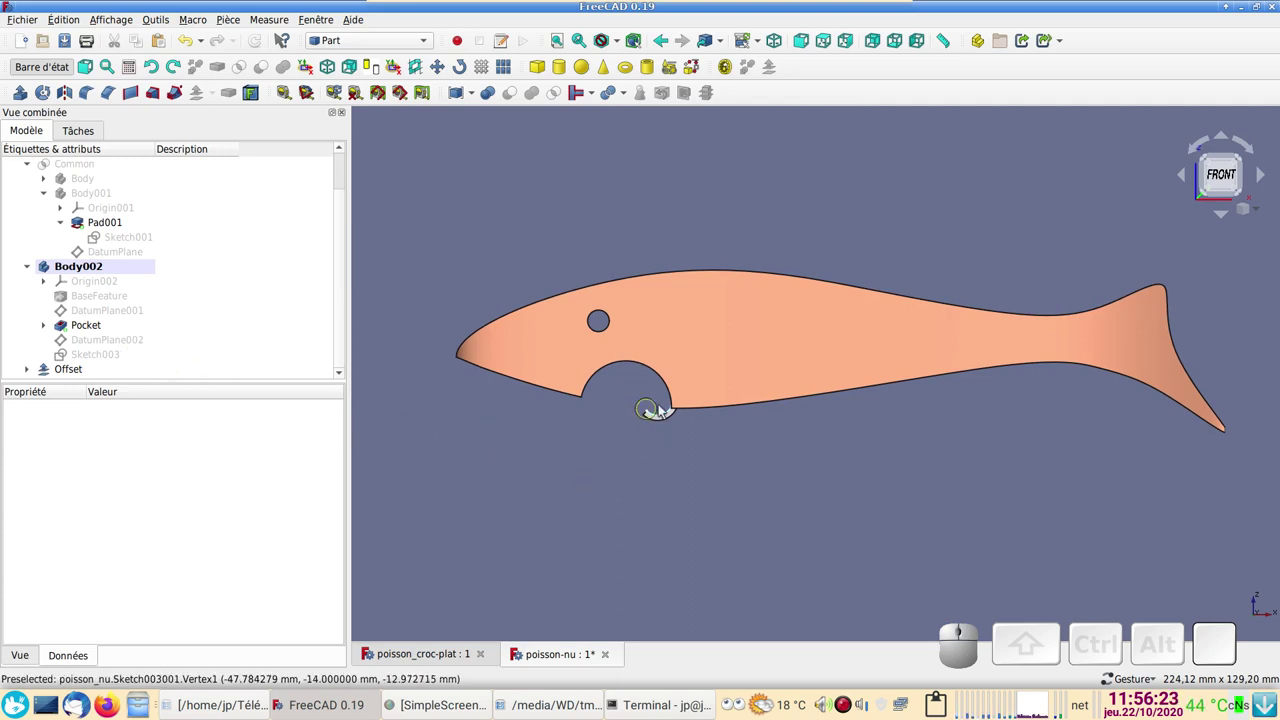
# Step: Boolean-cut the Offset strip from the Pocket solid, carving the curved slot under the mouth
pyautogui.scroll(-3)
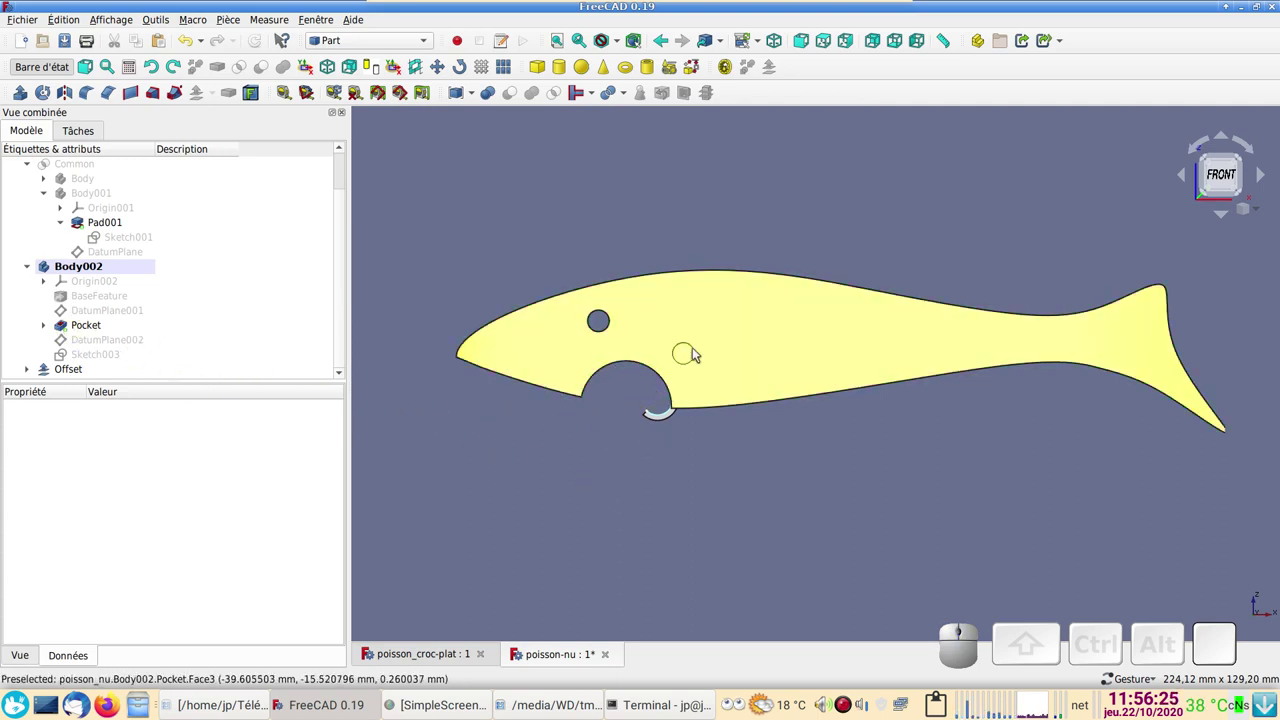
pyautogui.click(706, 344)
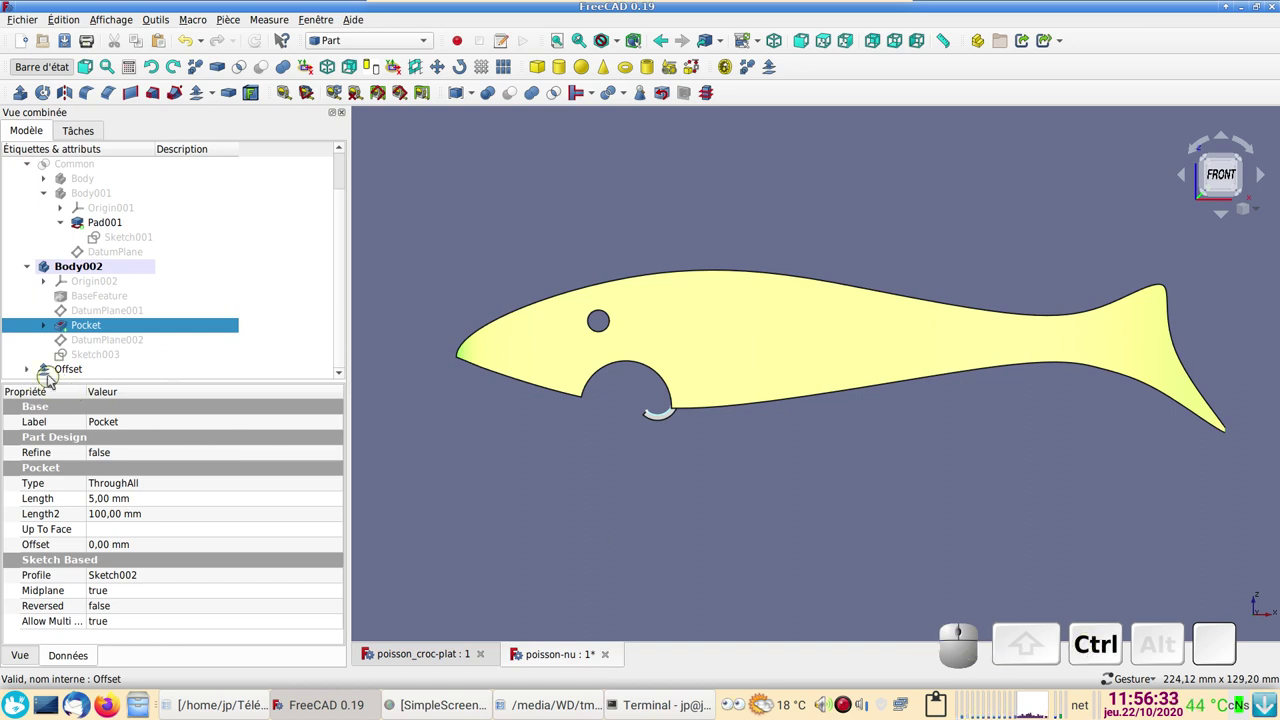
pyautogui.click(75, 371)
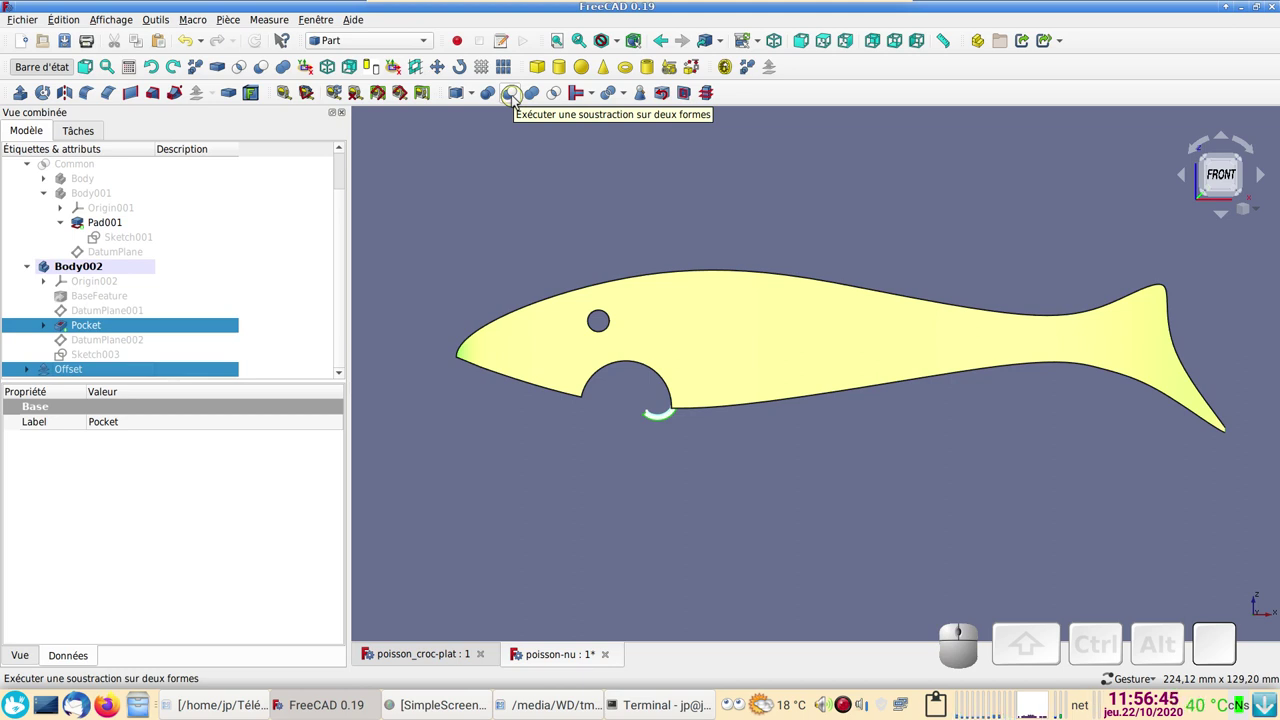
pyautogui.click(519, 101)
pyautogui.moveTo(577, 463); pyautogui.dragTo(460, 390)
pyautogui.scroll(3)
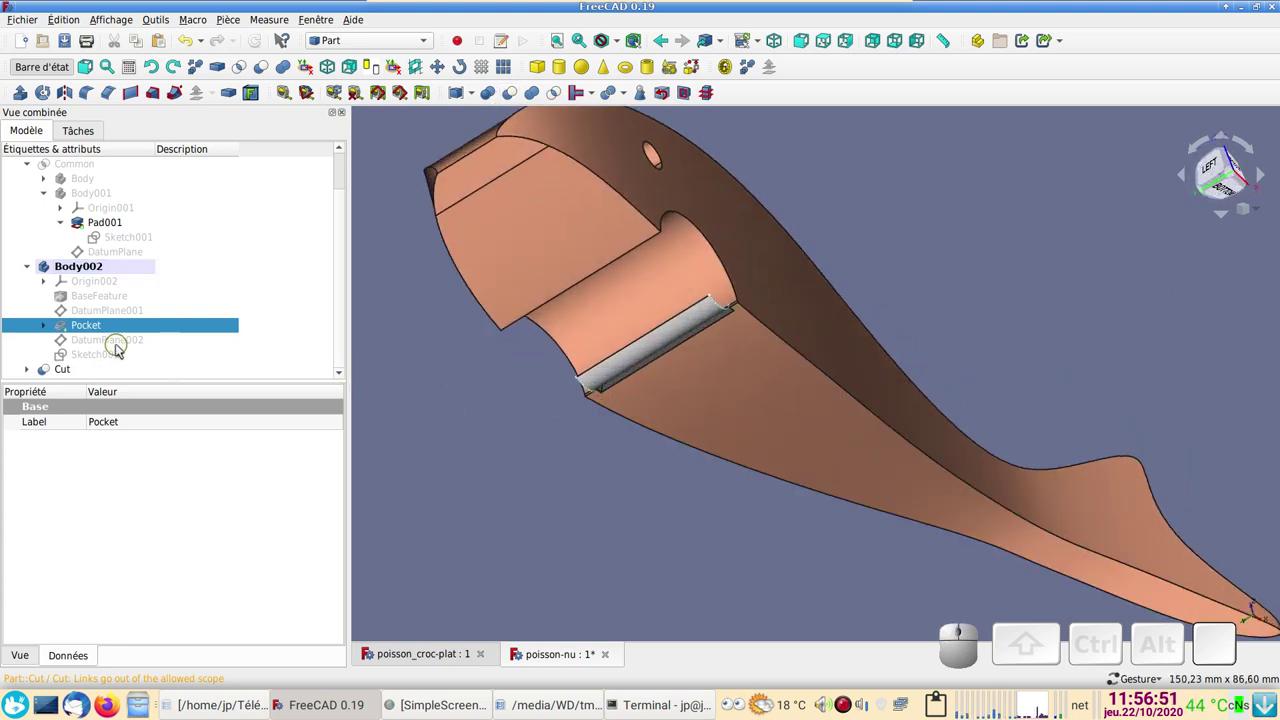
pyautogui.click(38, 375)
pyautogui.click(50, 371)
pyautogui.click(126, 375)
pyautogui.press('space')
pyautogui.moveTo(811, 299); pyautogui.dragTo(756, 445)
pyautogui.scroll(3)
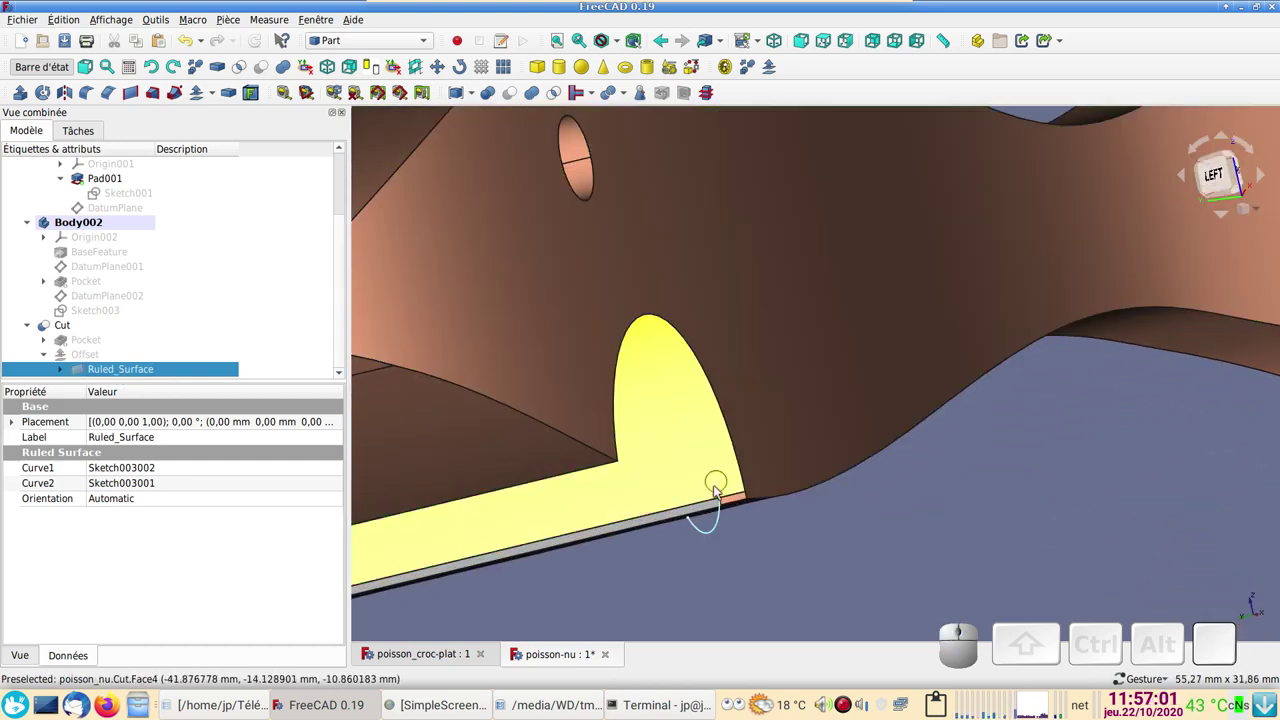
pyautogui.middleClick(685, 520)
pyautogui.moveTo(717, 460); pyautogui.dragTo(590, 465)
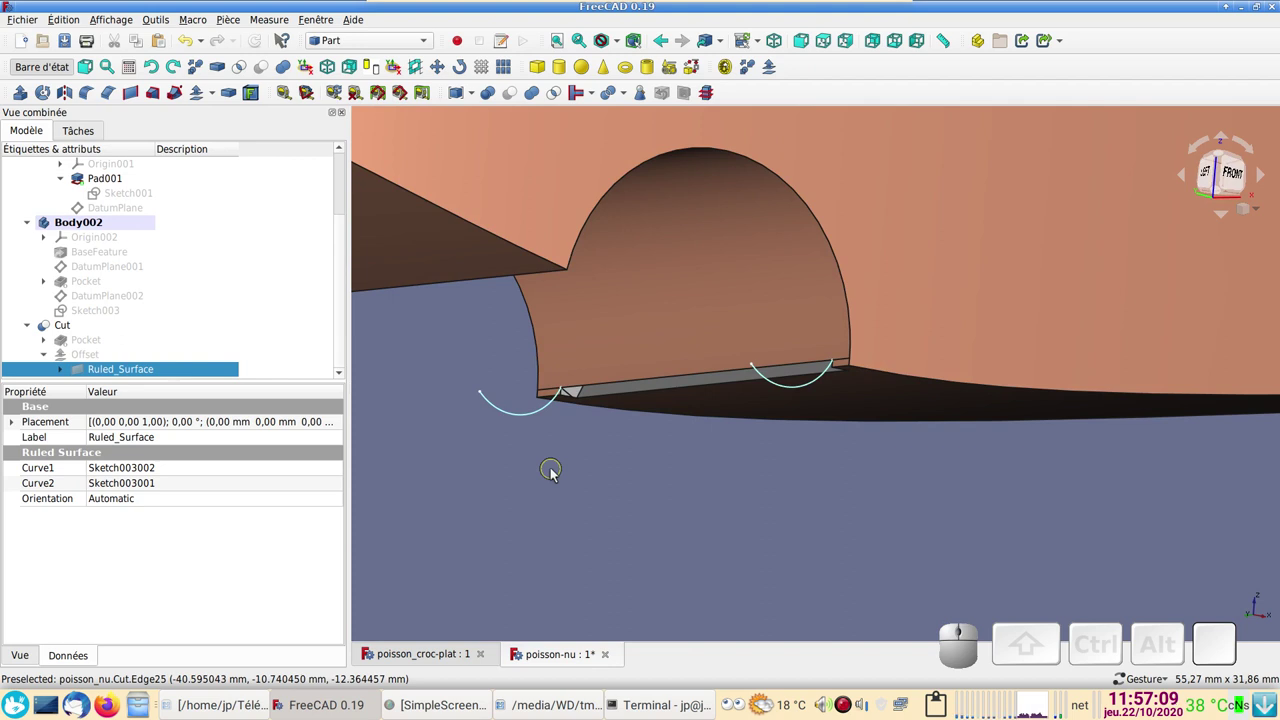
pyautogui.scroll(-3)
pyautogui.scroll(-3)
pyautogui.scroll(-3)
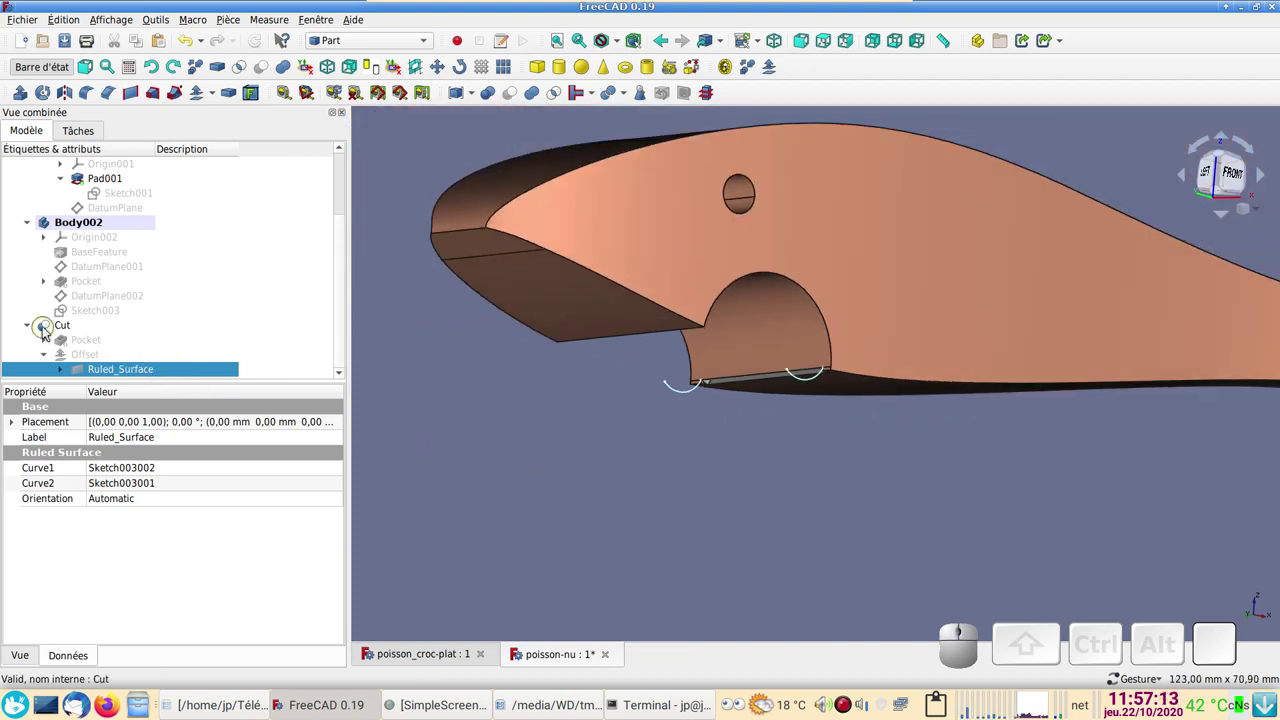
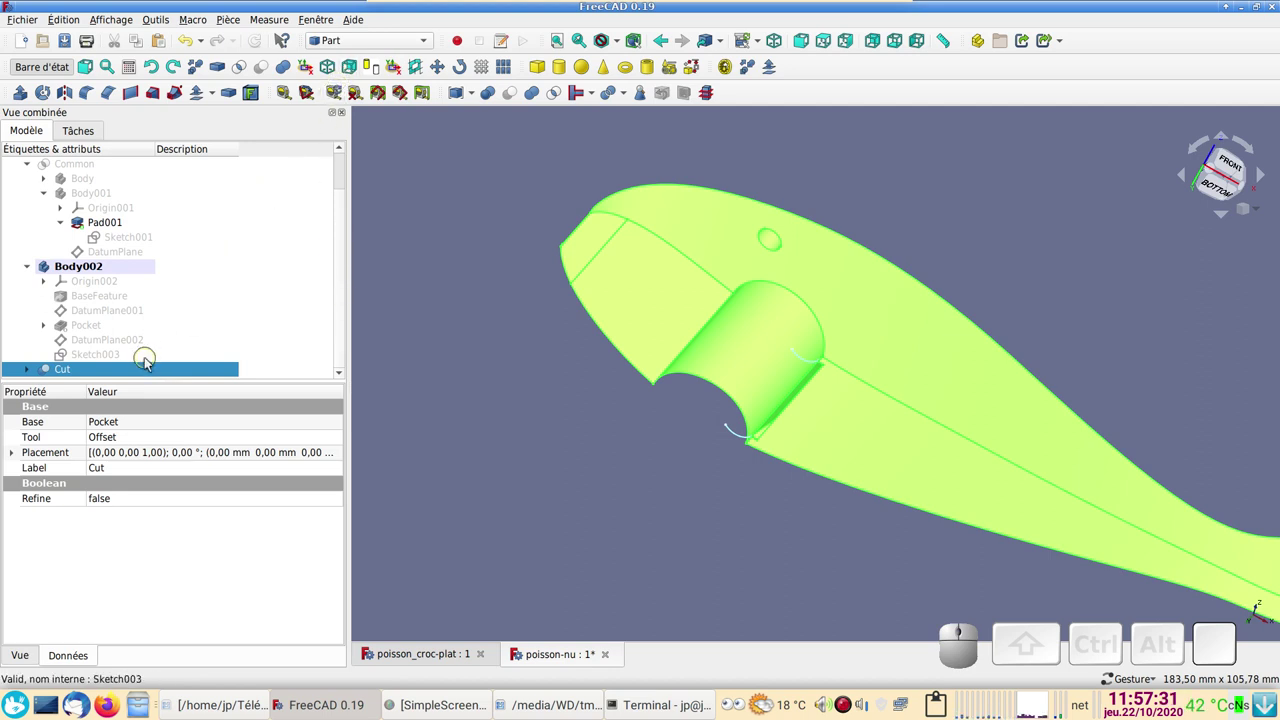
# Step: In Part Design, start Body003 using the Cut solid as its base feature
pyautogui.click(358, 45)
pyautogui.click(361, 58)
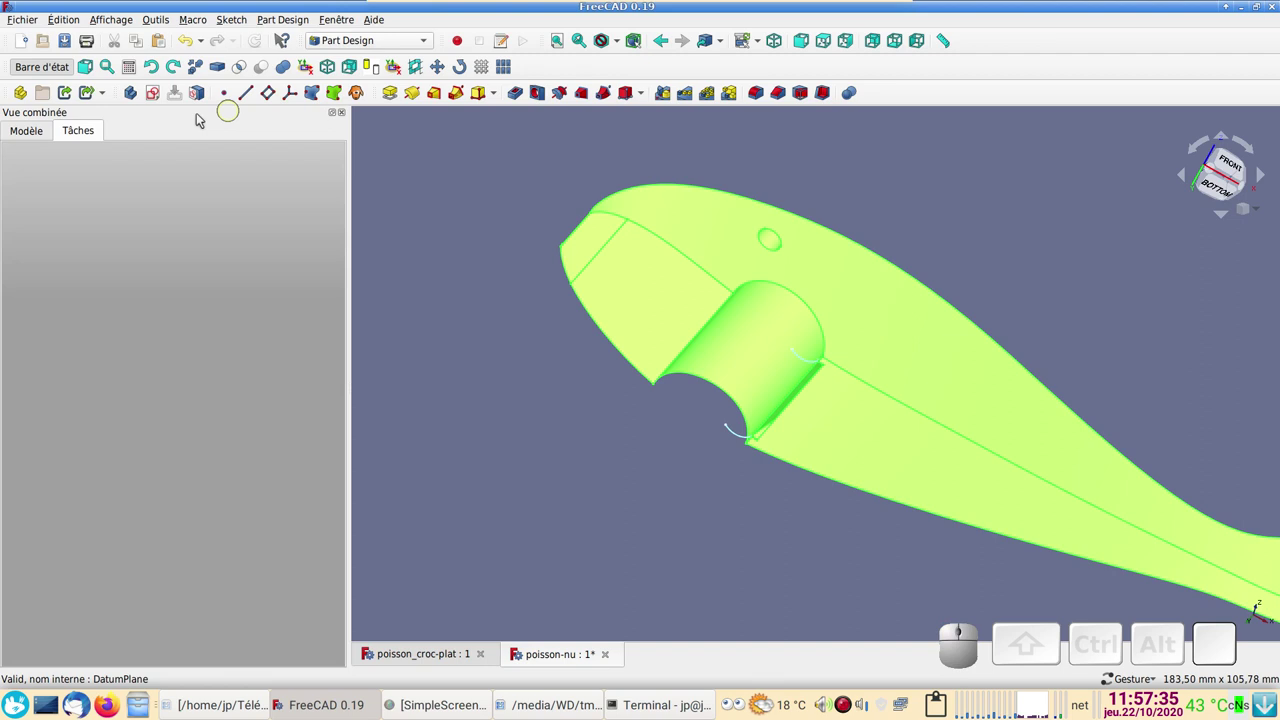
pyautogui.click(134, 100)
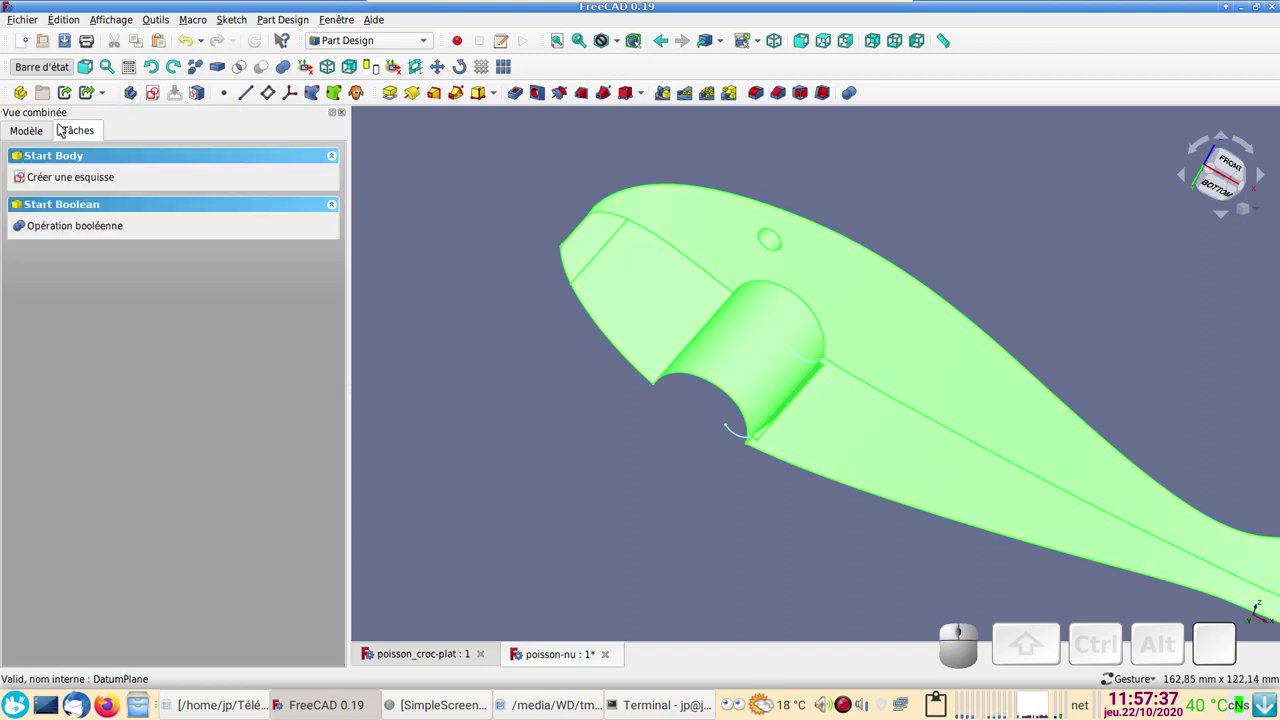
pyautogui.click(32, 132)
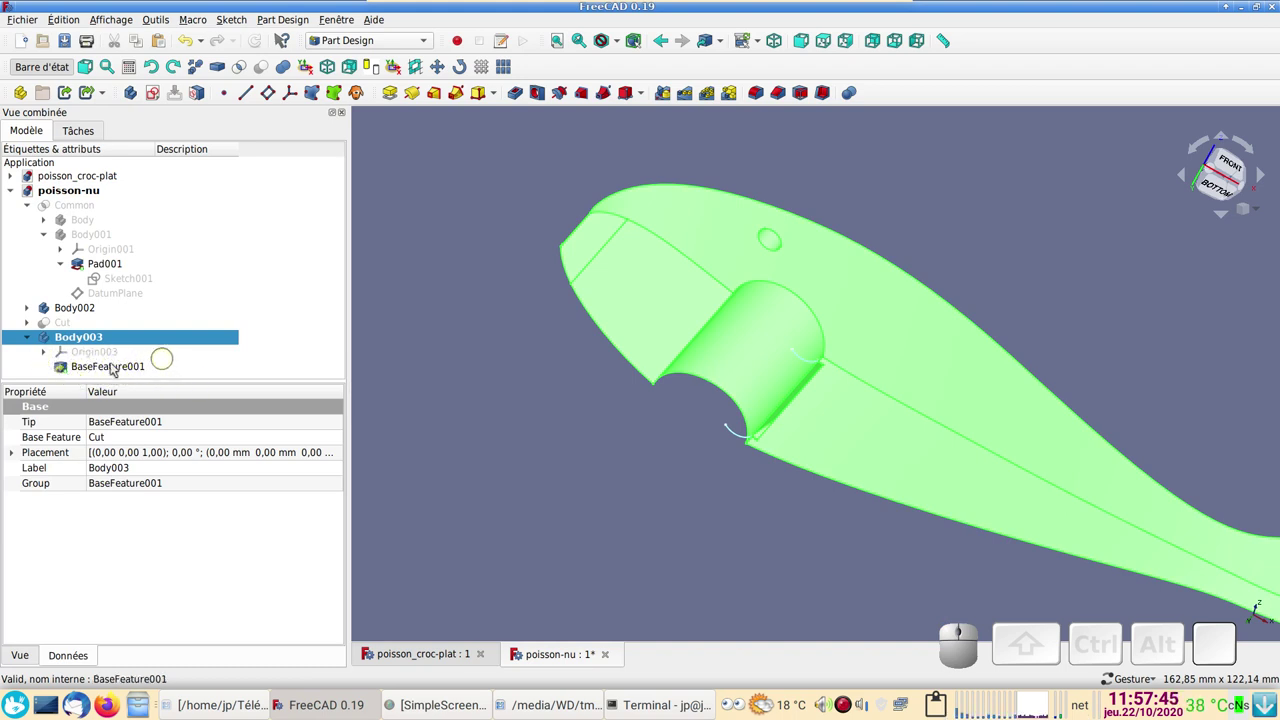
# Step: Select the thin slot face under the fish mouth for the next sketch
pyautogui.click(668, 495)
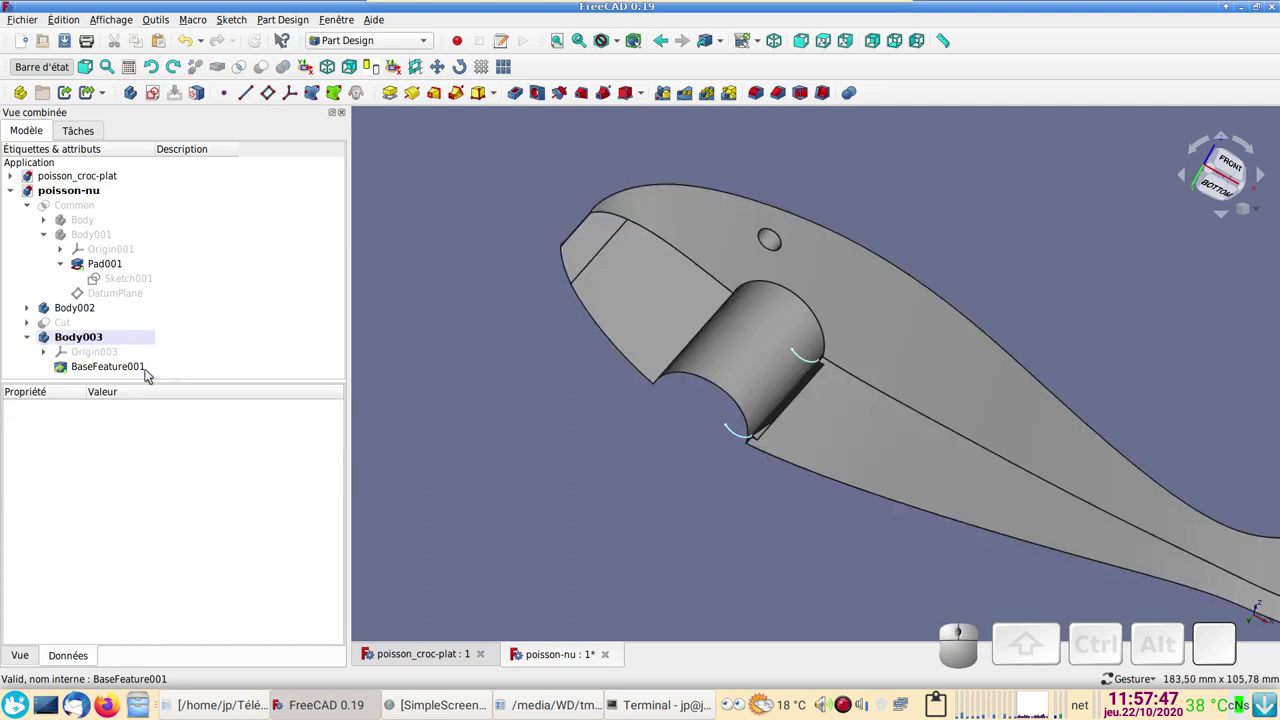
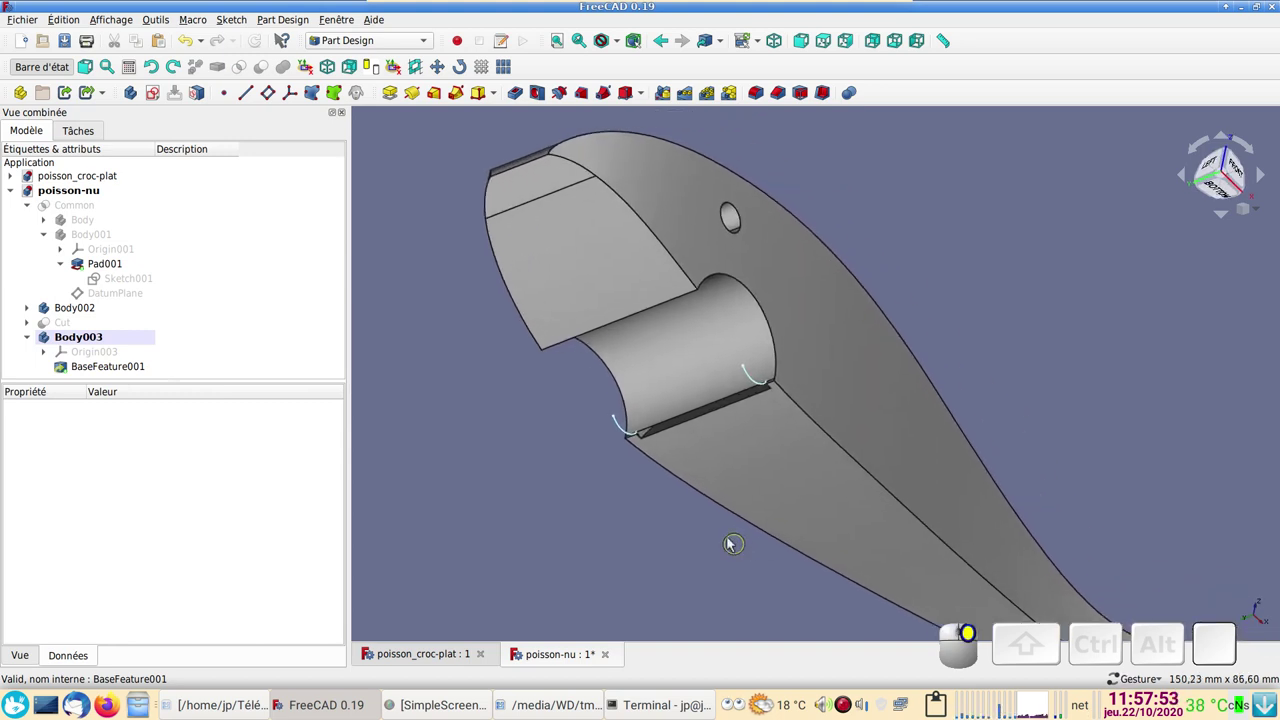
pyautogui.scroll(3)
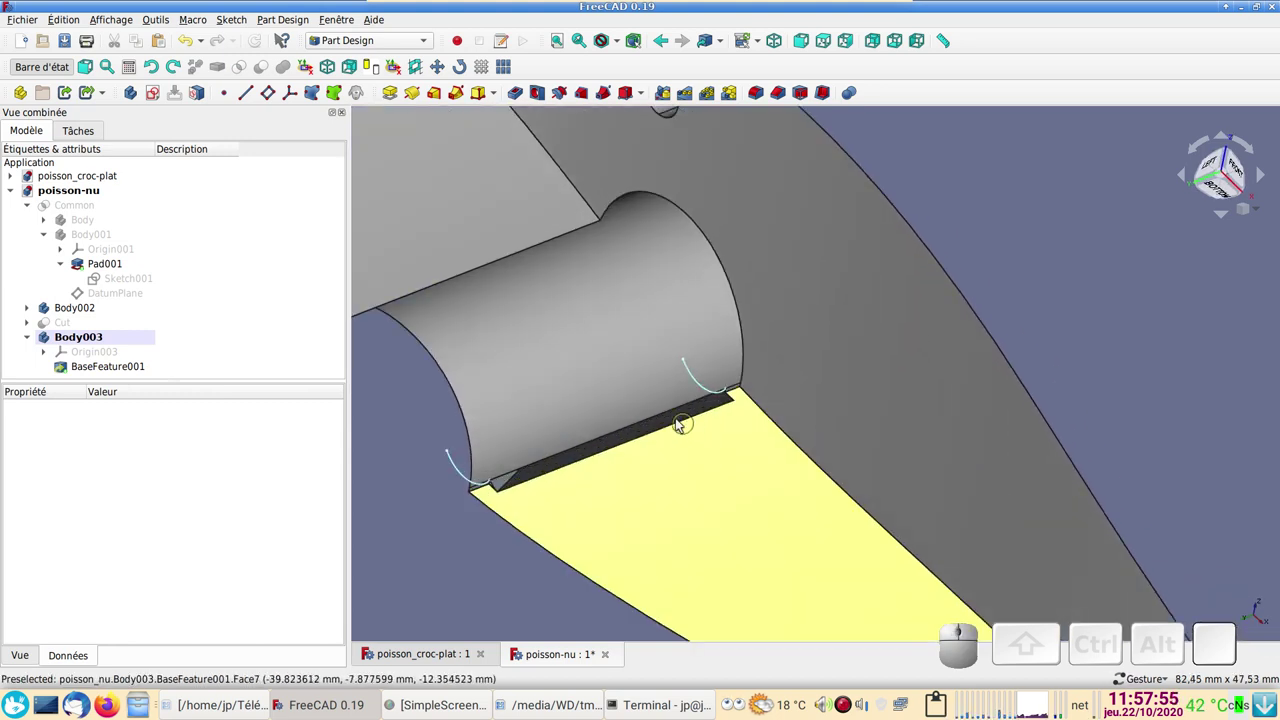
pyautogui.click(682, 422)
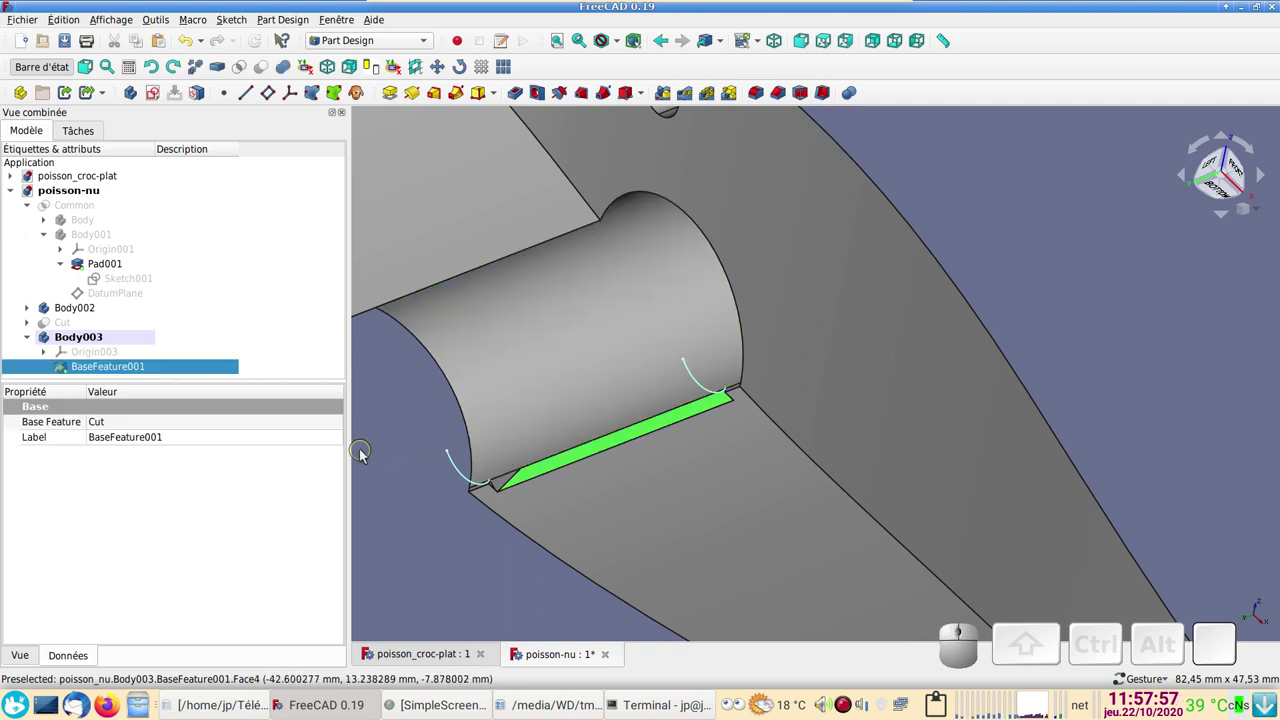
# Step: Attempt a sketch on the slot face and dismiss the no-support-plane warning
pyautogui.click(159, 95)
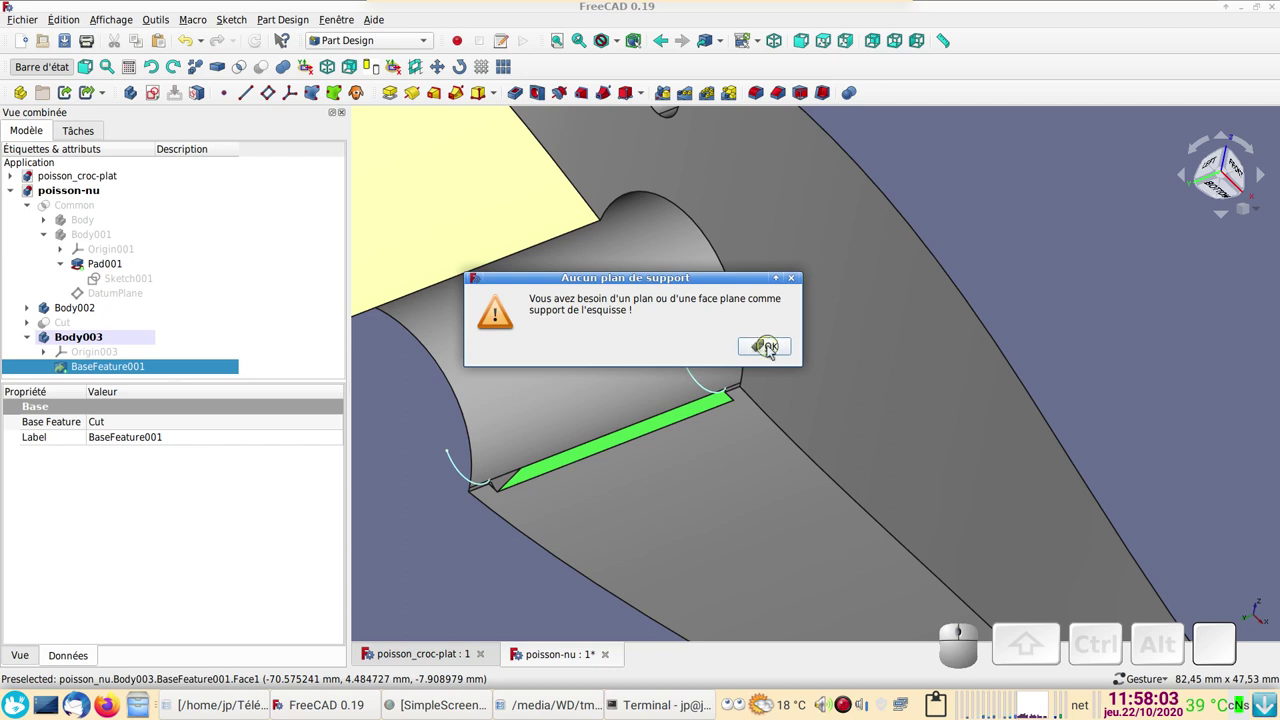
pyautogui.click(772, 348)
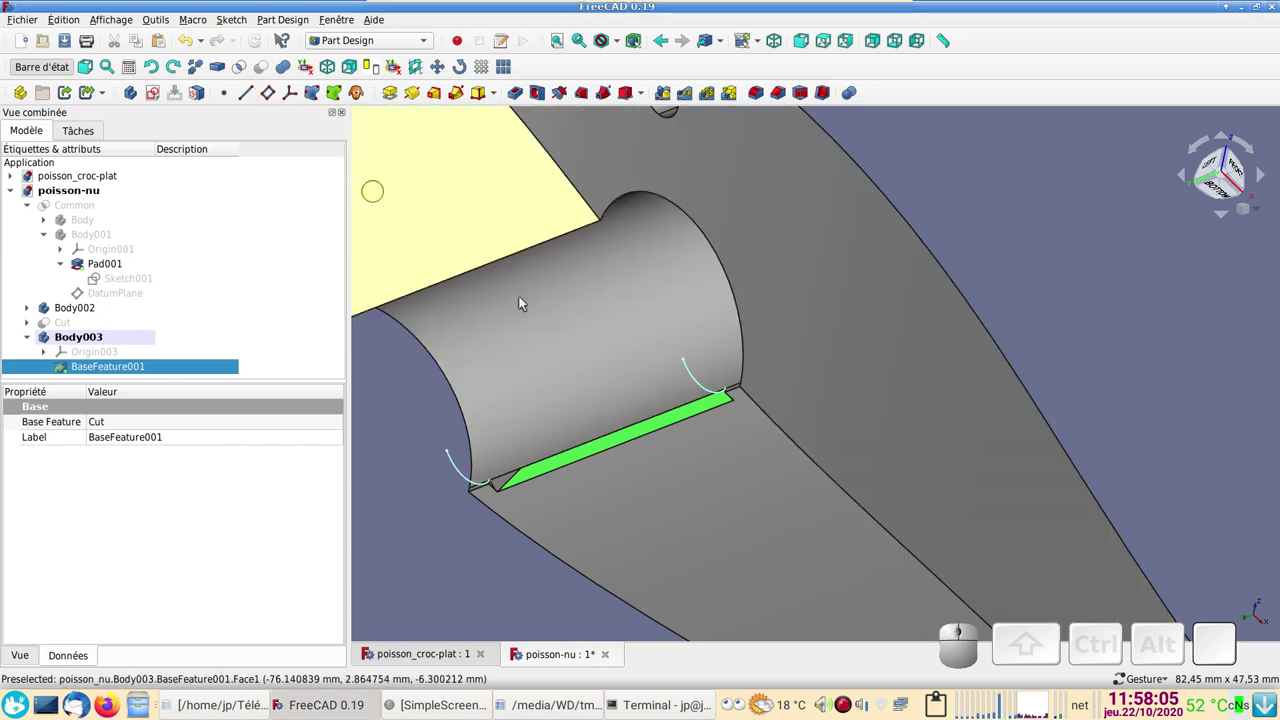
pyautogui.click(428, 577)
# Step: Attach a new empty sketch to the flat side wall of the slot
pyautogui.moveTo(978, 511); pyautogui.dragTo(864, 482)
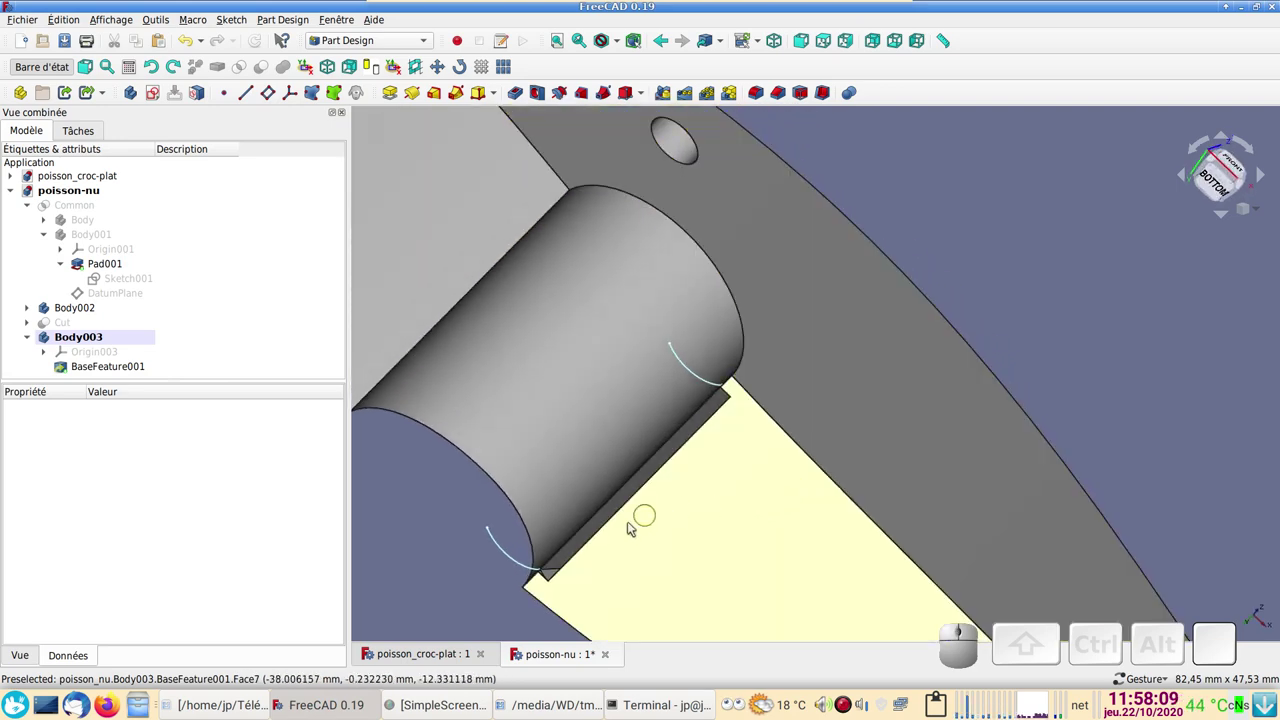
pyautogui.moveTo(940, 355); pyautogui.dragTo(776, 389)
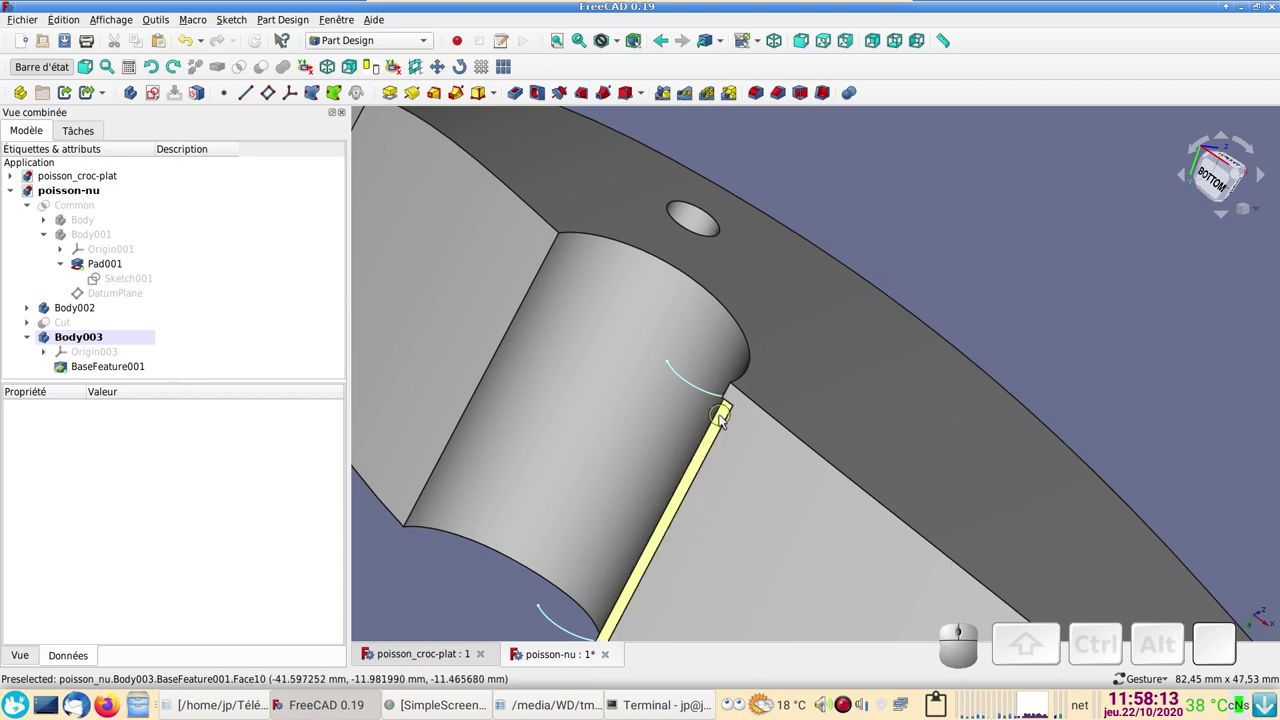
pyautogui.click(726, 421)
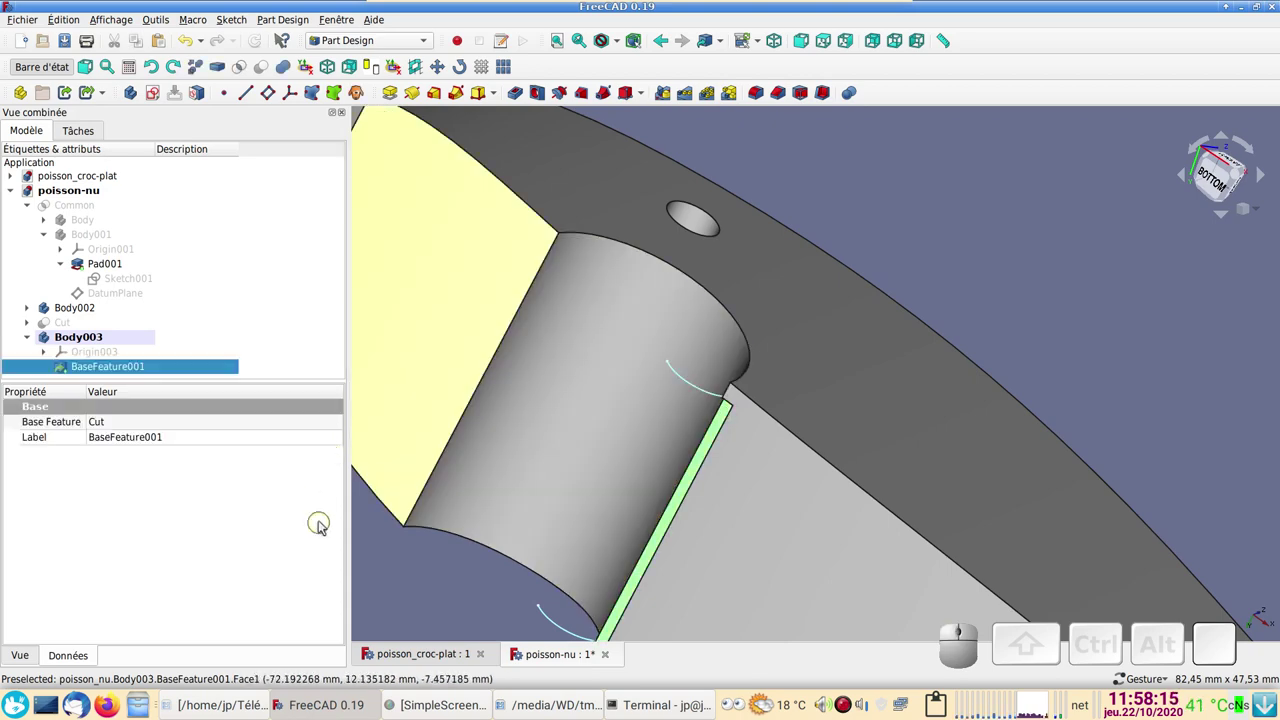
pyautogui.click(160, 96)
pyautogui.scroll(-3)
# Step: Draw a circle on the vertical axis and constrain its diameter to 2 mm
pyautogui.moveTo(750, 388); pyautogui.dragTo(626, 444)
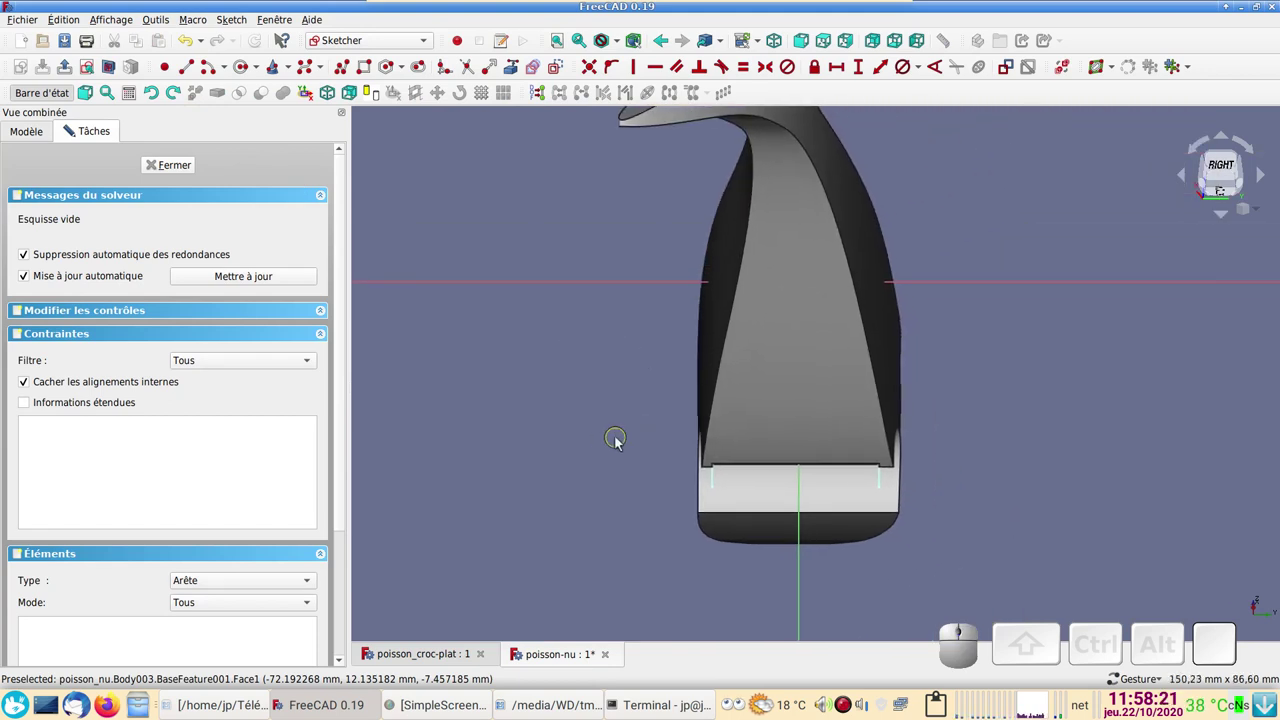
pyautogui.scroll(3)
pyautogui.moveTo(572, 440); pyautogui.dragTo(519, 367)
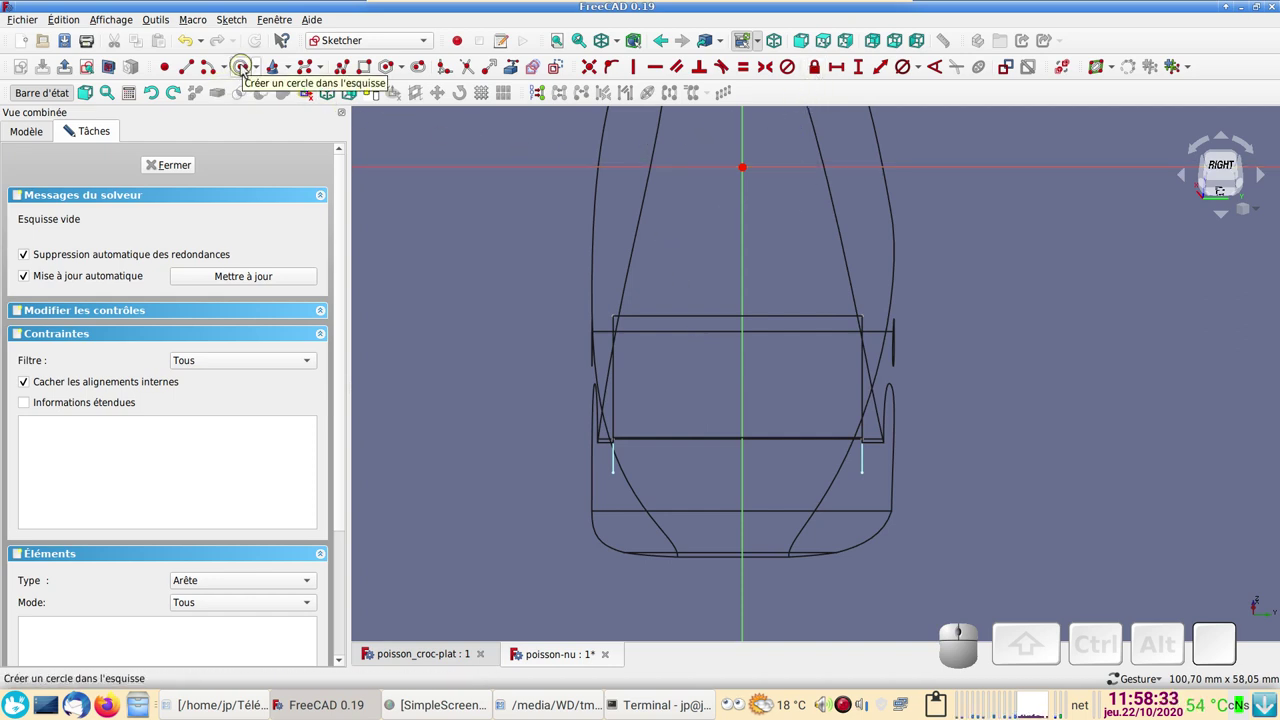
pyautogui.click(248, 69)
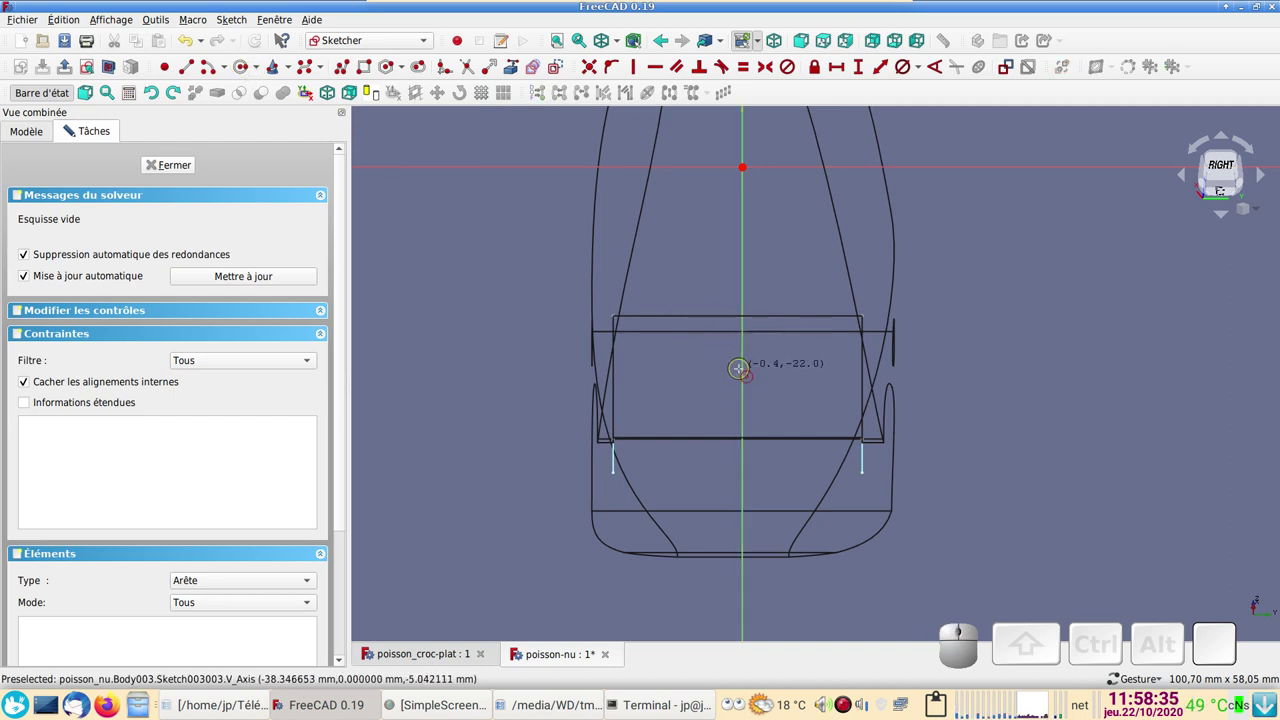
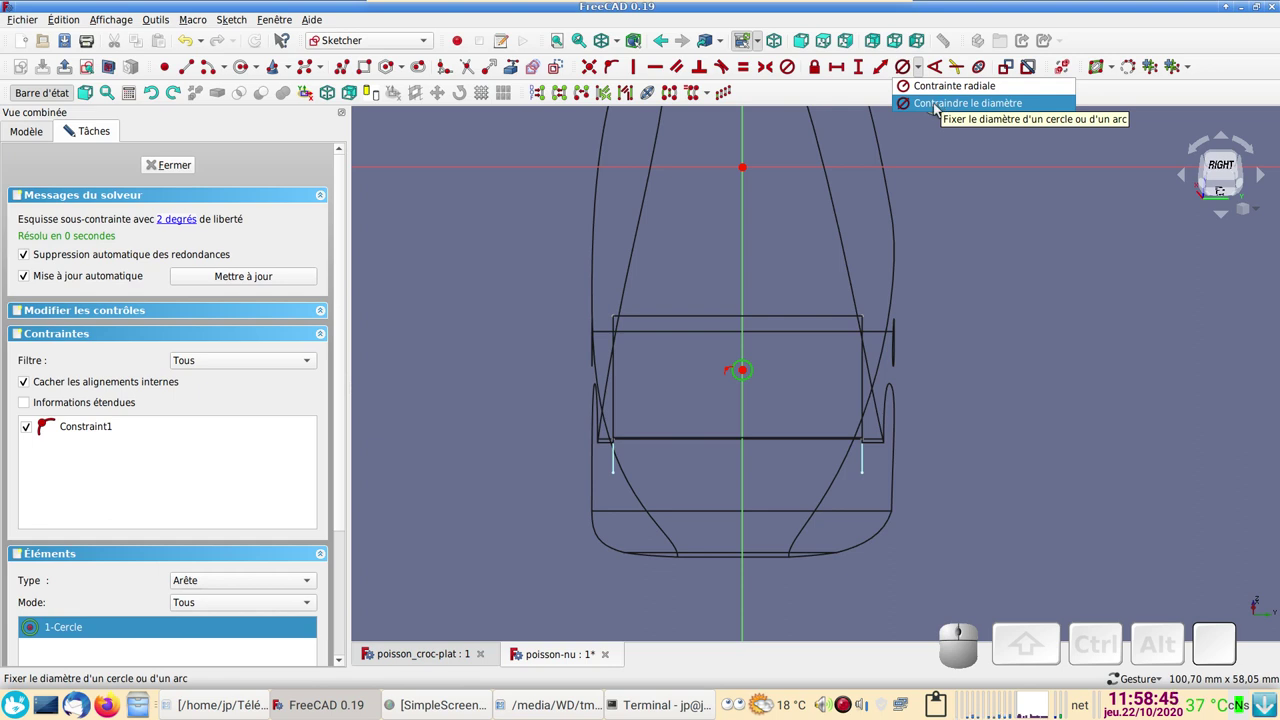
pyautogui.click(941, 110)
pyautogui.press('2')
pyautogui.click(719, 357)
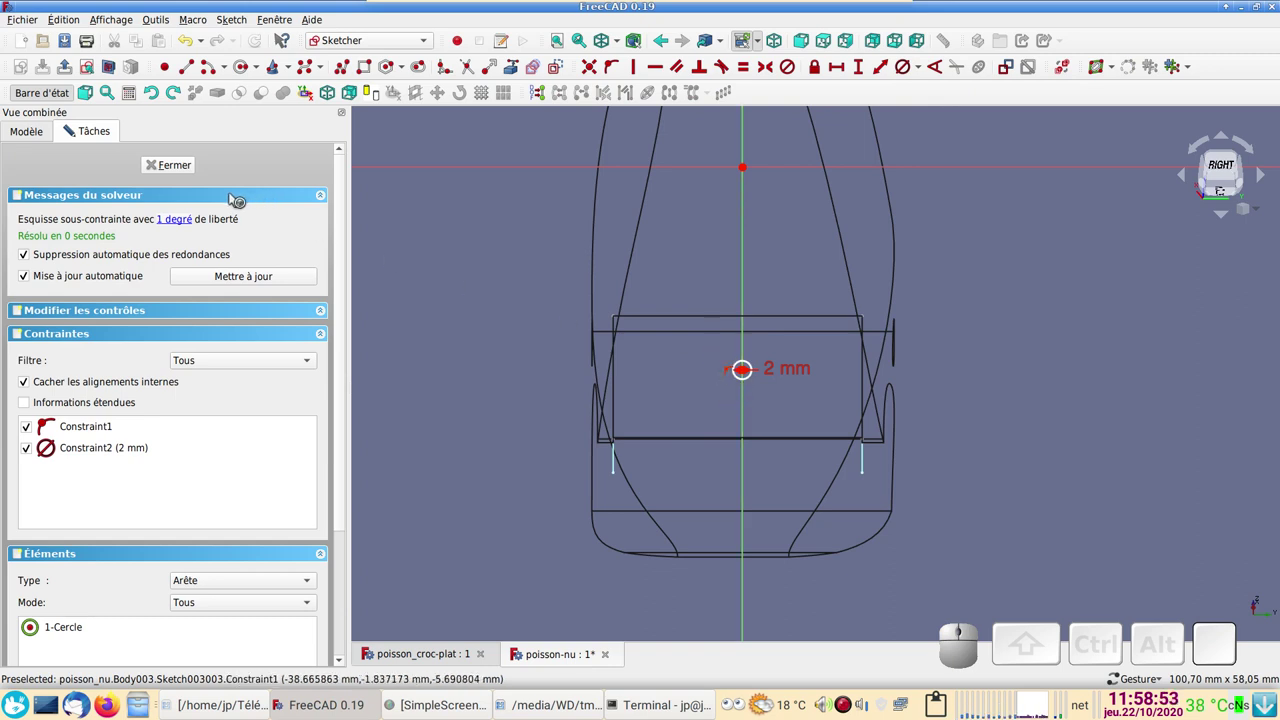
# Step: Close Sketch003003 with the 2 mm circle and select it in the tree from the front view
pyautogui.click(190, 170)
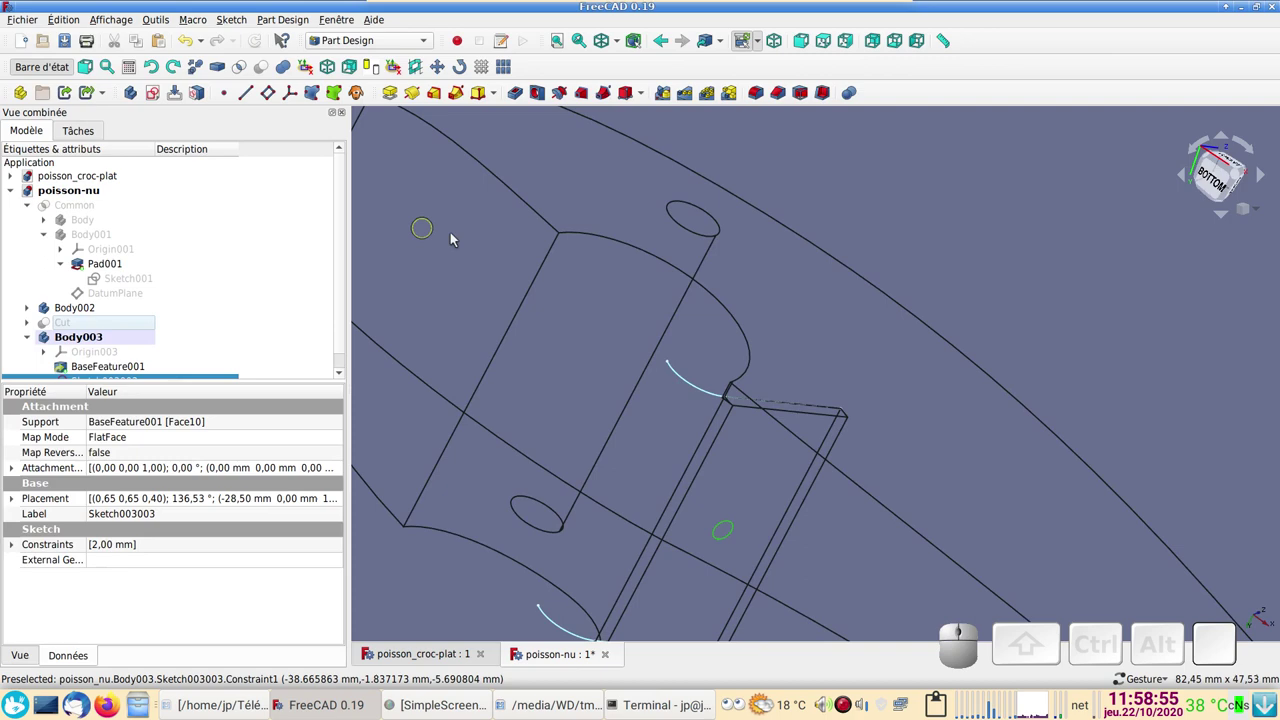
pyautogui.moveTo(705, 302); pyautogui.dragTo(656, 367)
pyautogui.scroll(-3)
pyautogui.moveTo(733, 394); pyautogui.dragTo(742, 457)
pyautogui.press('1')
pyautogui.scroll(3)
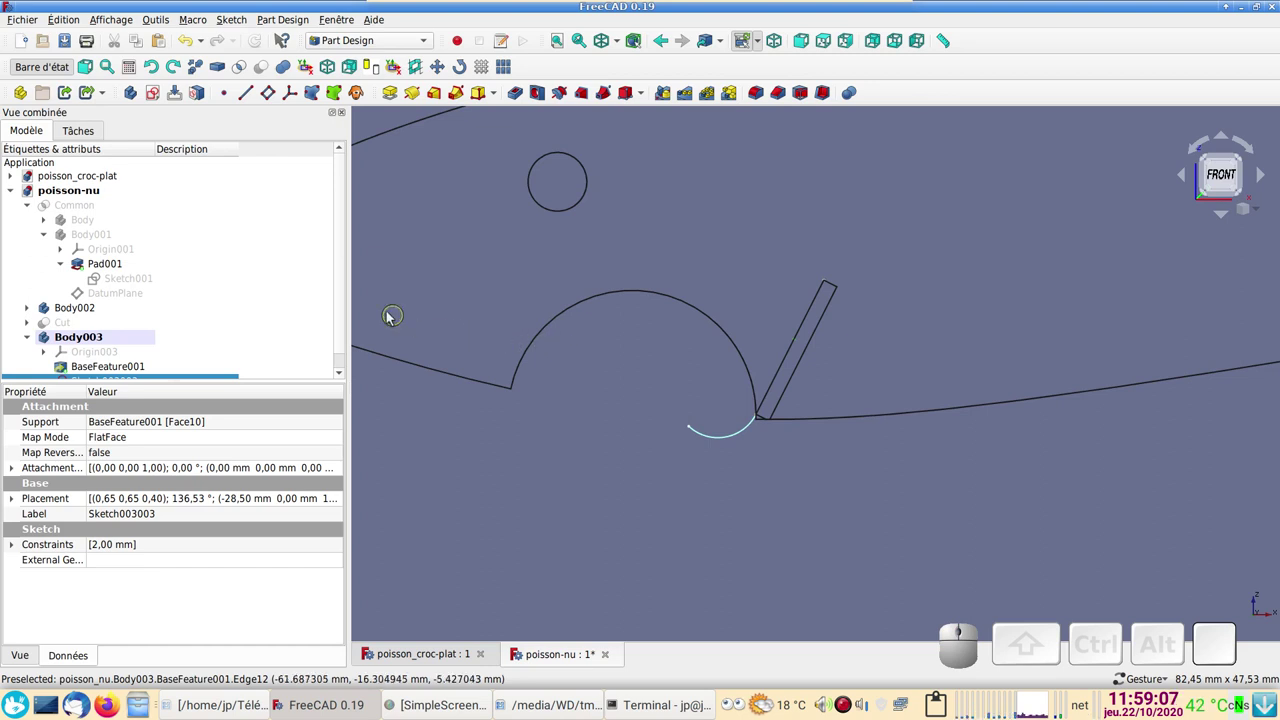
pyautogui.click(931, 469)
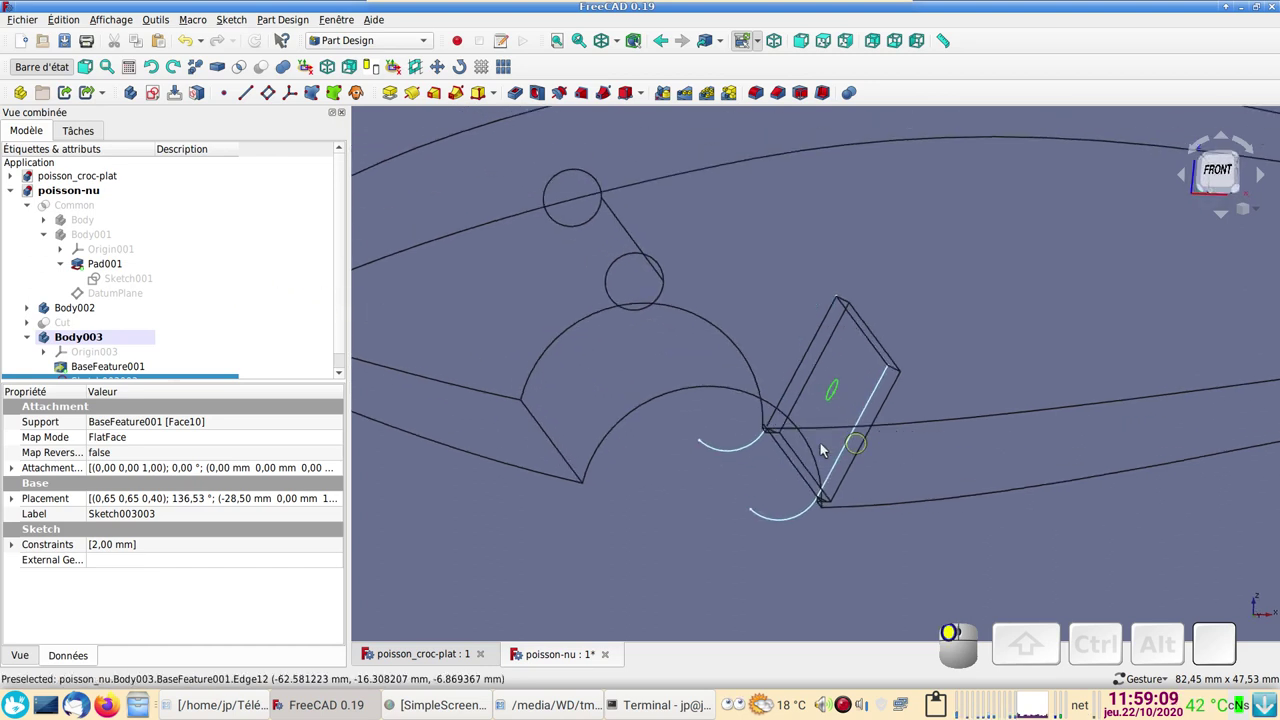
pyautogui.scroll(-3)
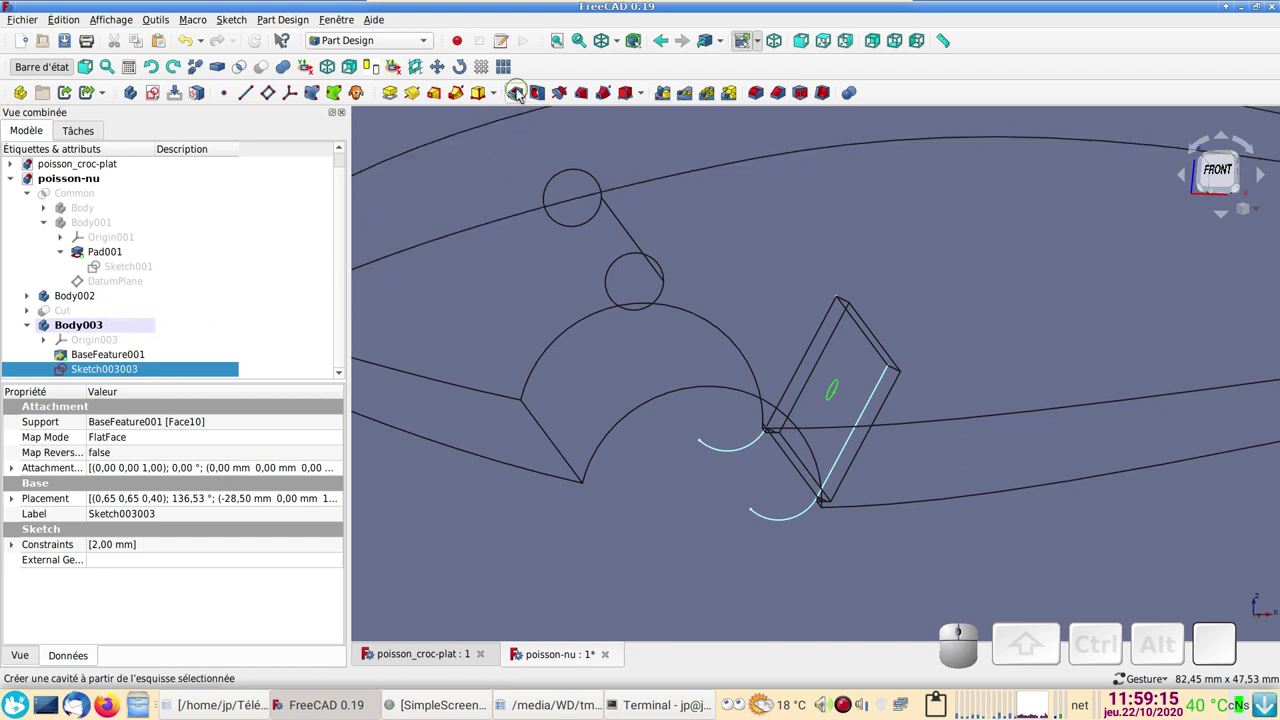
# Step: Start a Pocket from the slot sketch and inspect its preview extent around the mouth
pyautogui.click(523, 94)
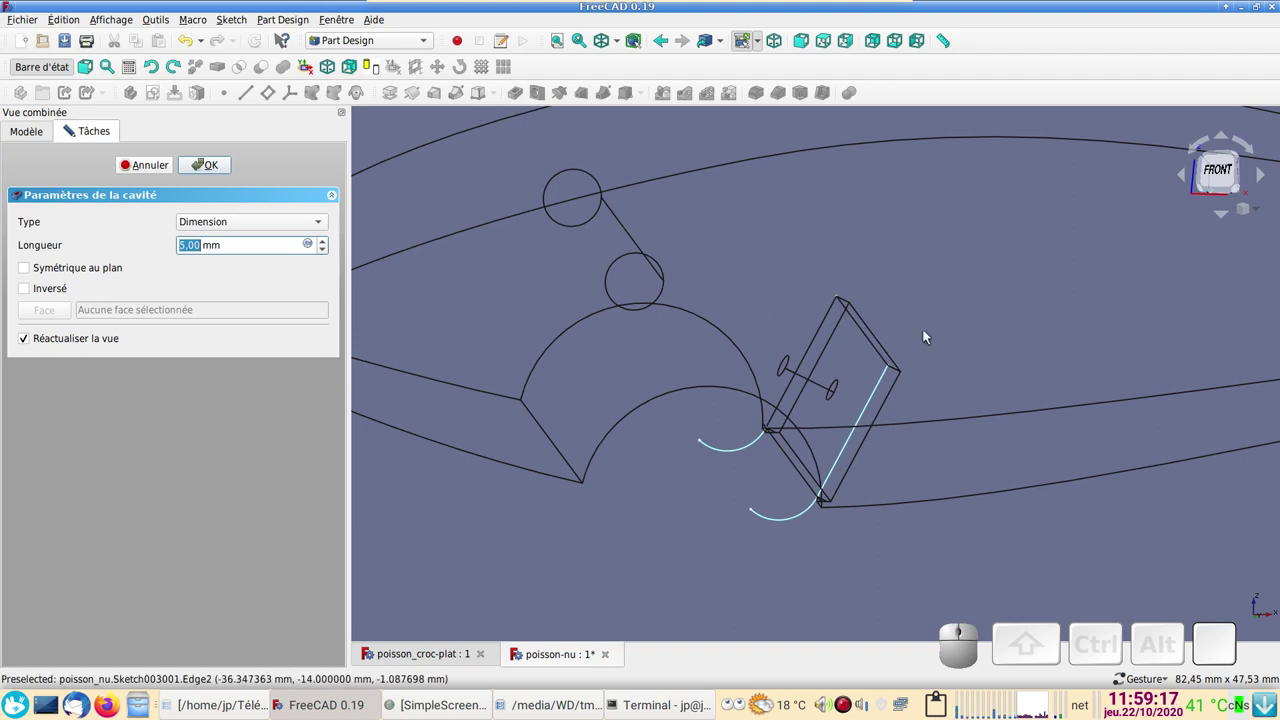
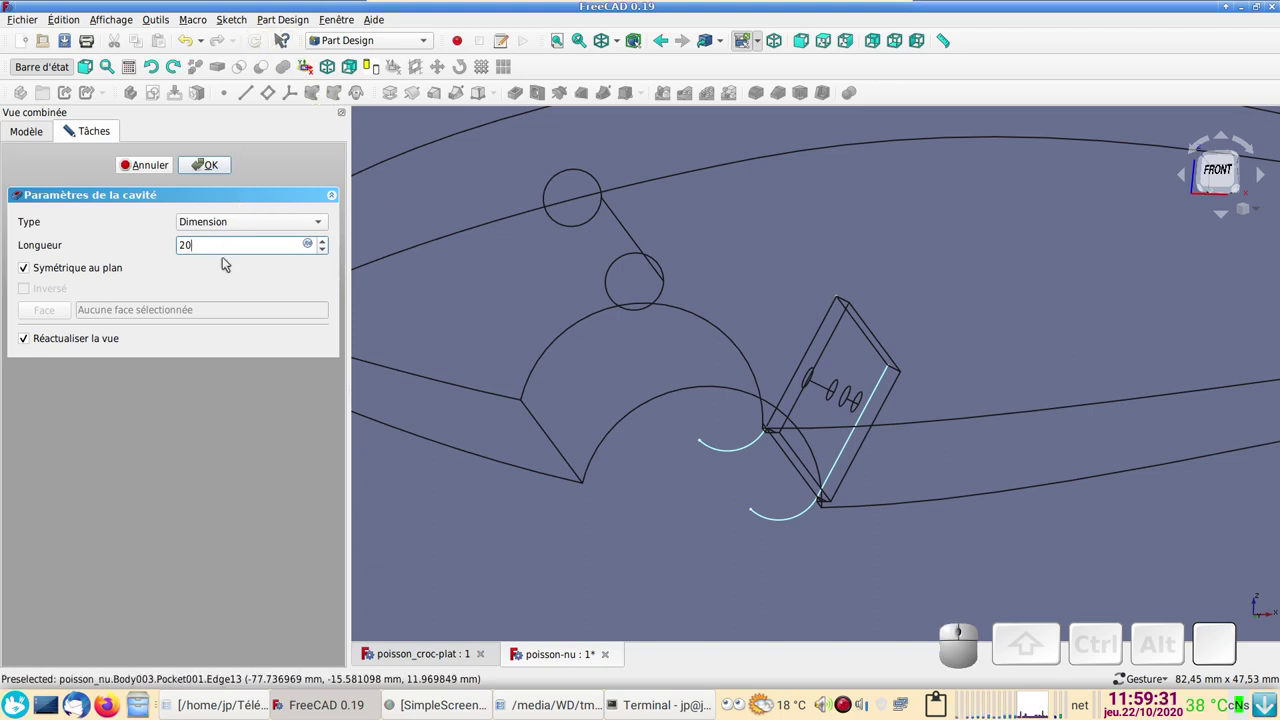
pyautogui.scroll(-3)
pyautogui.moveTo(695, 338); pyautogui.dragTo(744, 386)
pyautogui.scroll(3)
pyautogui.moveTo(656, 392); pyautogui.dragTo(649, 374)
pyautogui.press('KP_1')
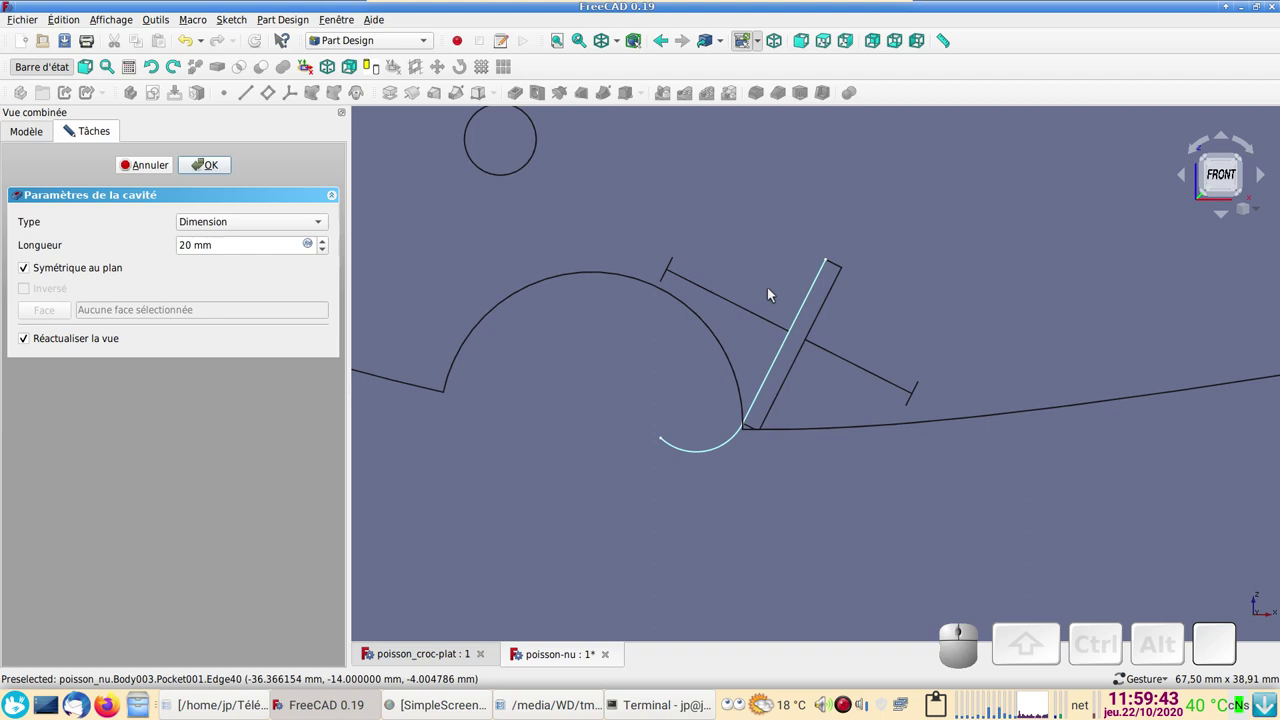
pyautogui.click(168, 167)
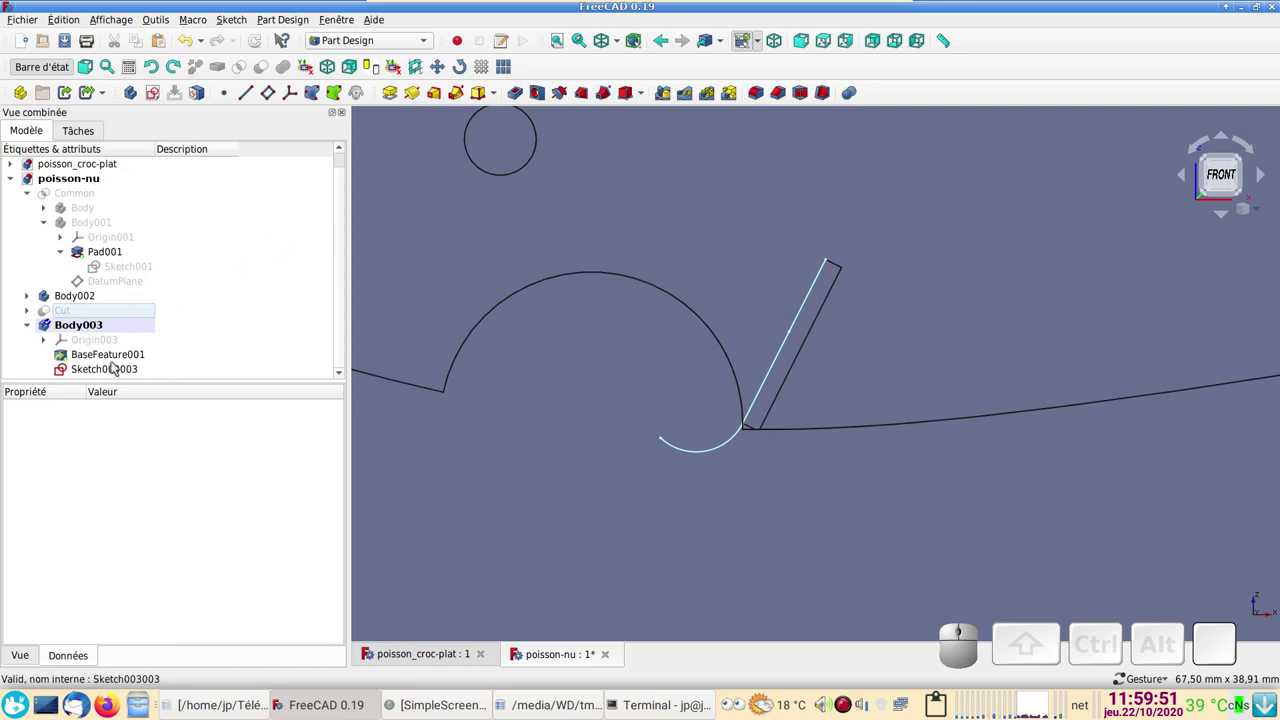
# Step: Set the pocket length to 31 mm symmetric to the sketch plane and confirm Pocket001
pyautogui.click(122, 369)
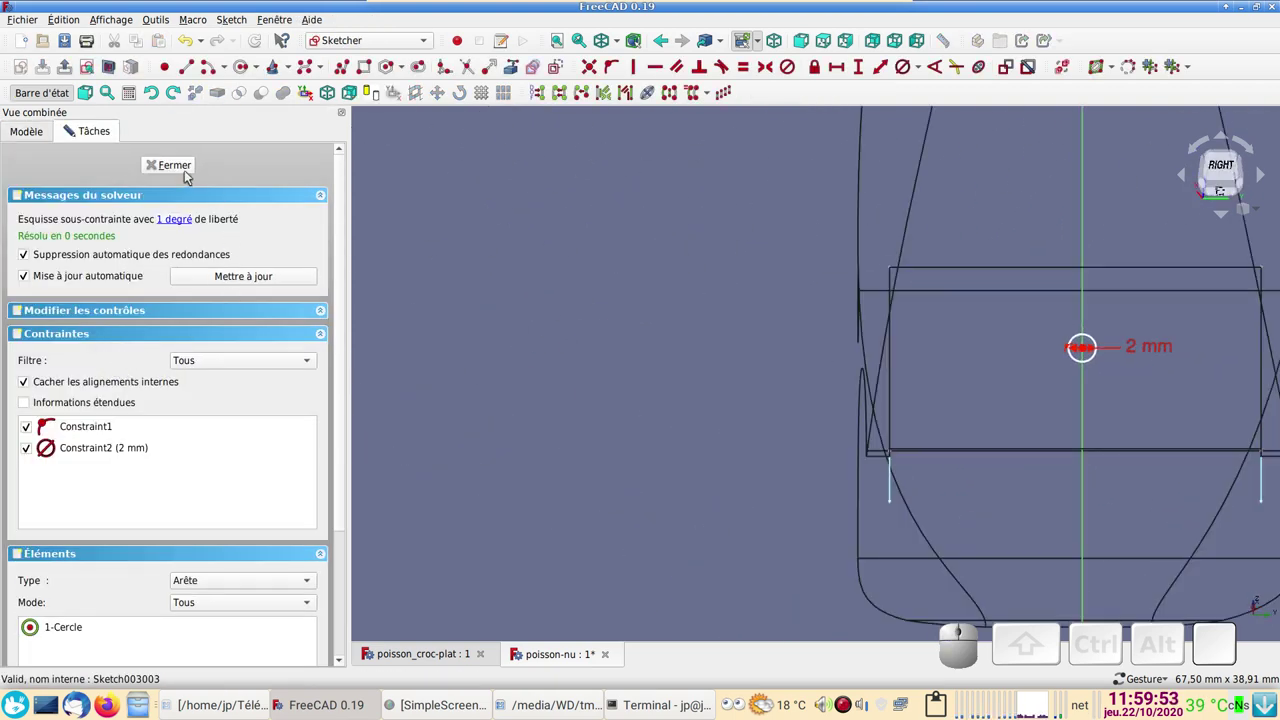
pyautogui.click(189, 173)
pyautogui.scroll(-3)
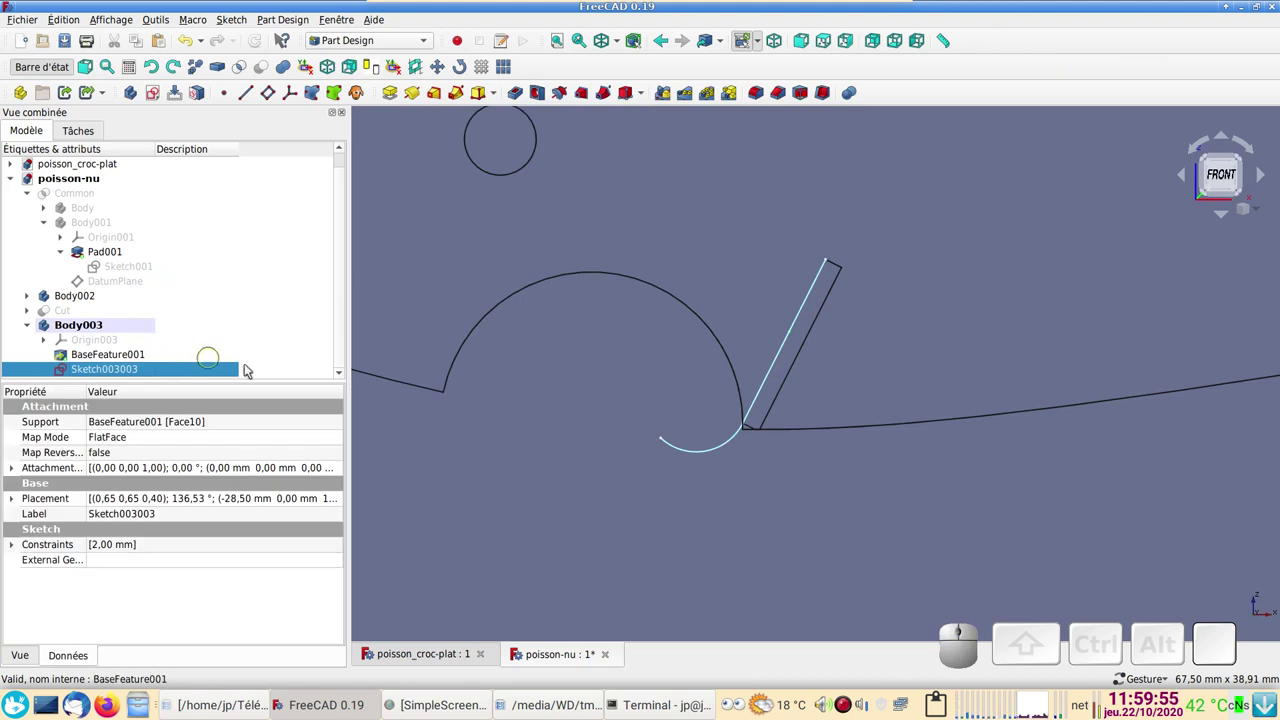
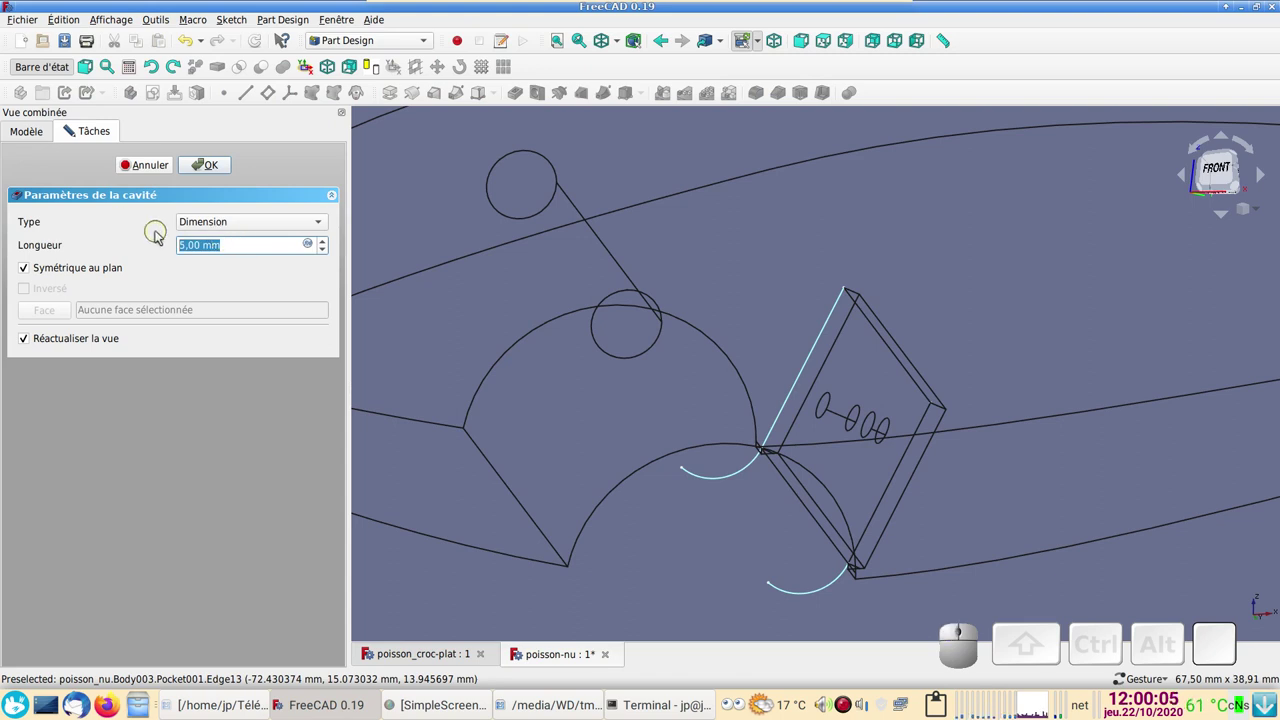
pyautogui.click(644, 520)
pyautogui.press('1')
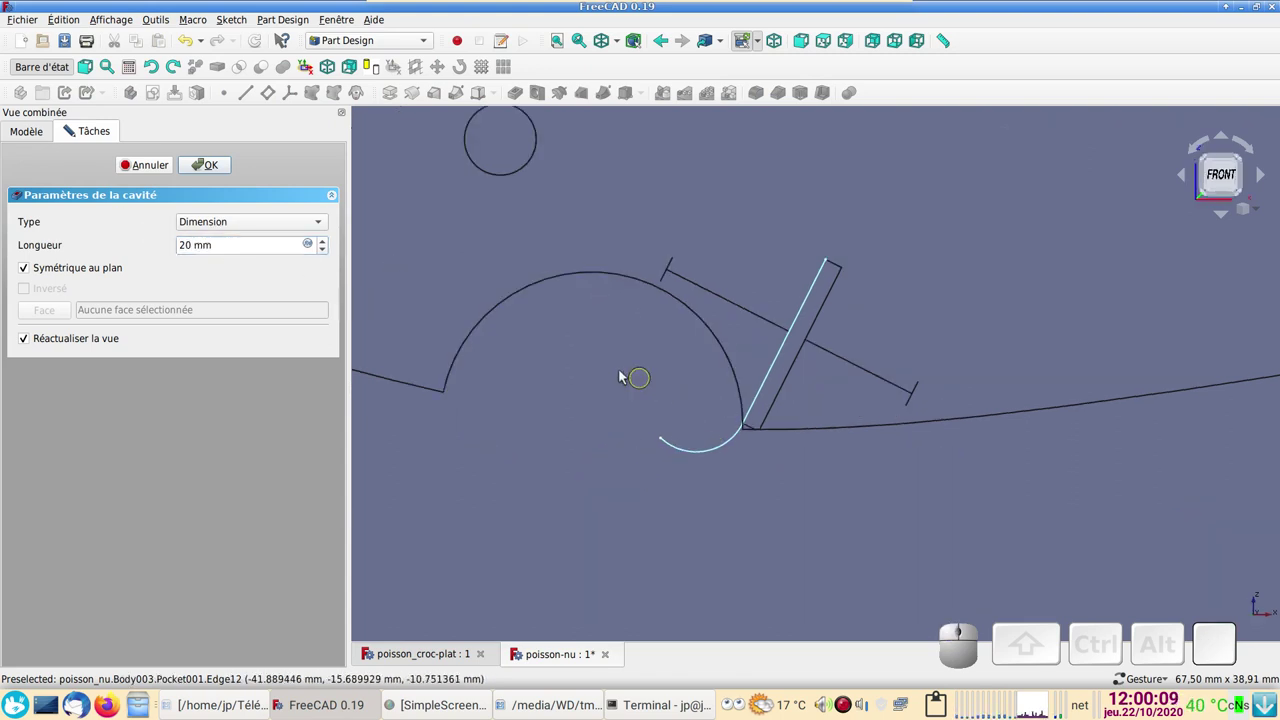
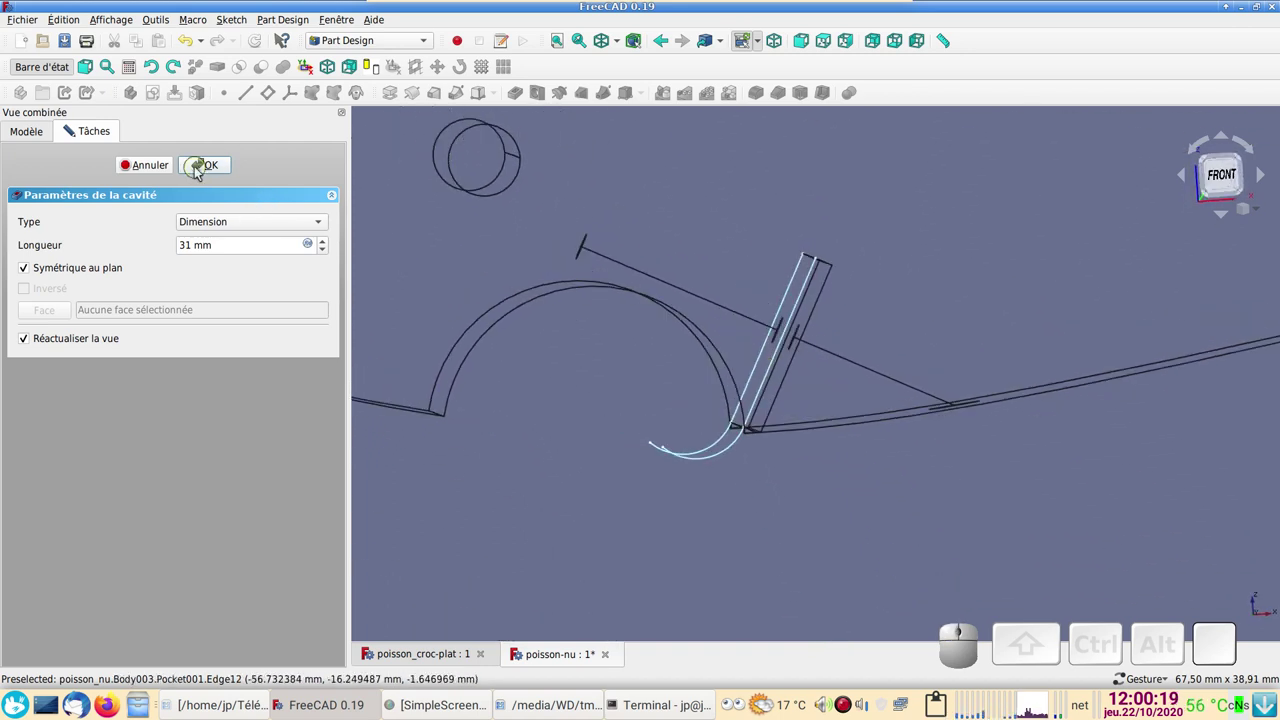
pyautogui.click(206, 169)
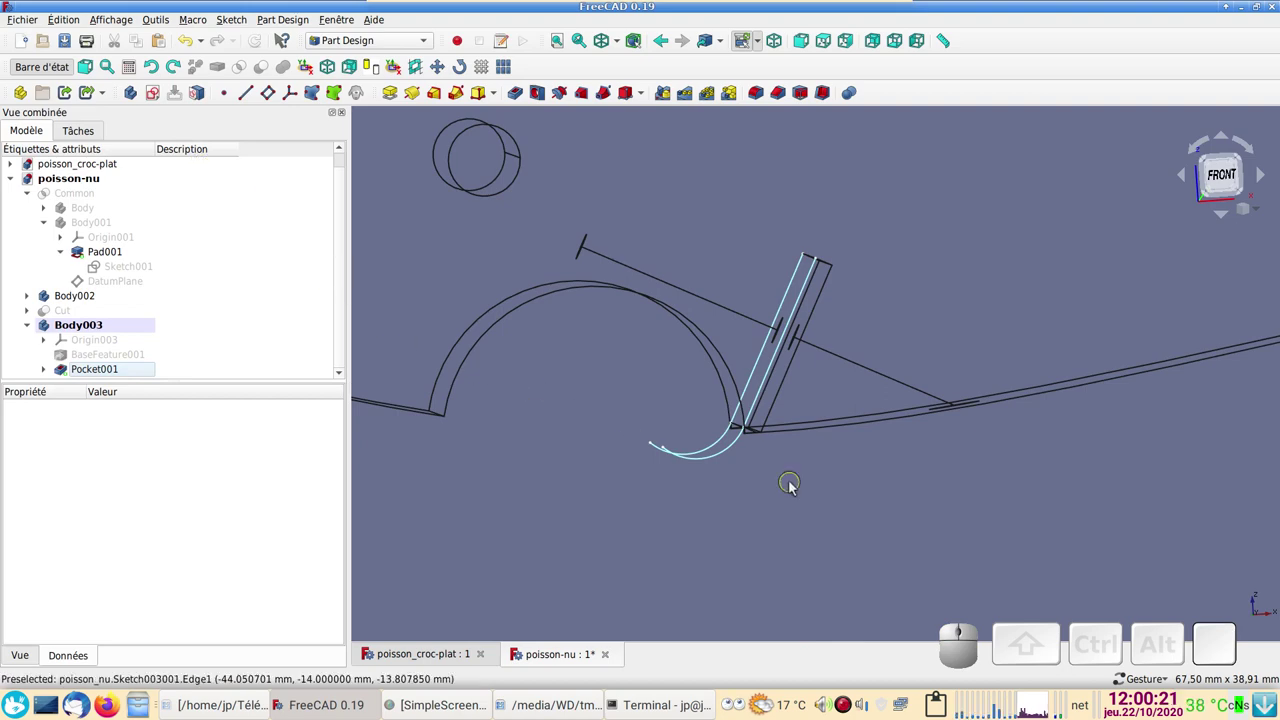
# Step: Toggle visibility of the Cut and Body002's Pocket features while inspecting the pocket
pyautogui.moveTo(973, 480); pyautogui.dragTo(370, 402)
pyautogui.scroll(-3)
pyautogui.click(117, 317)
pyautogui.press('space')
pyautogui.scroll(-3)
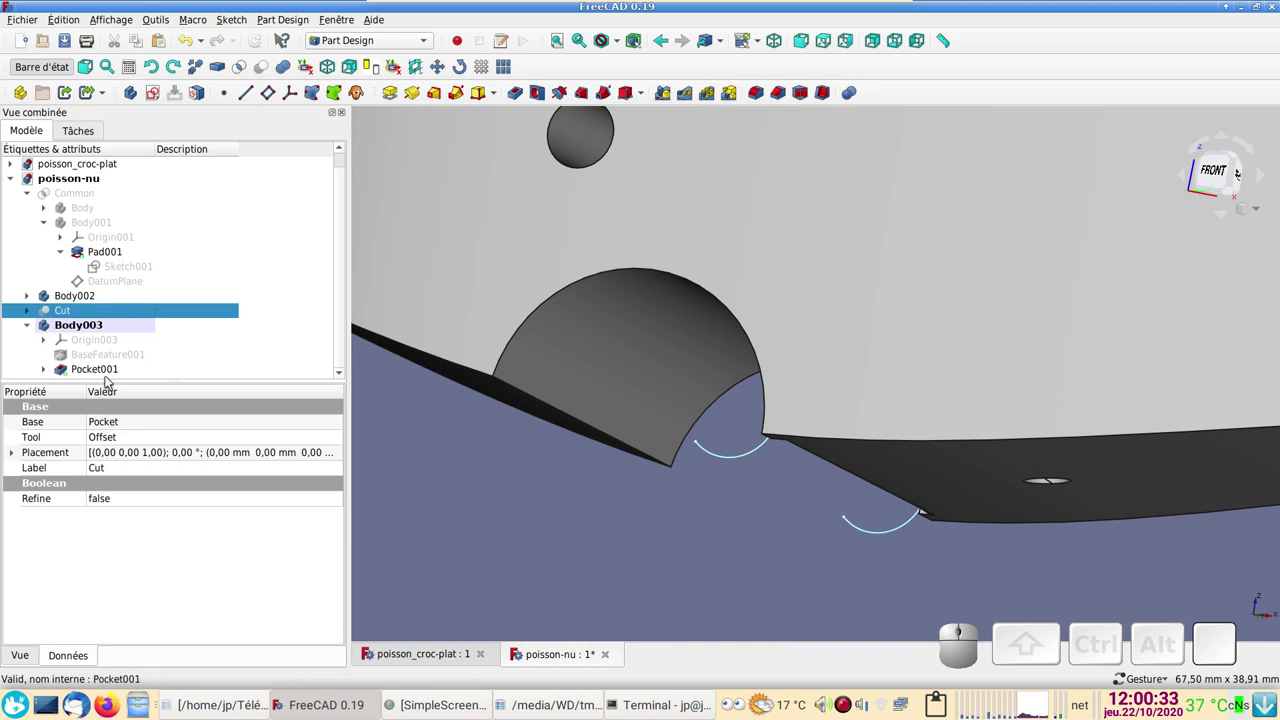
pyautogui.click(31, 299)
pyautogui.scroll(-3)
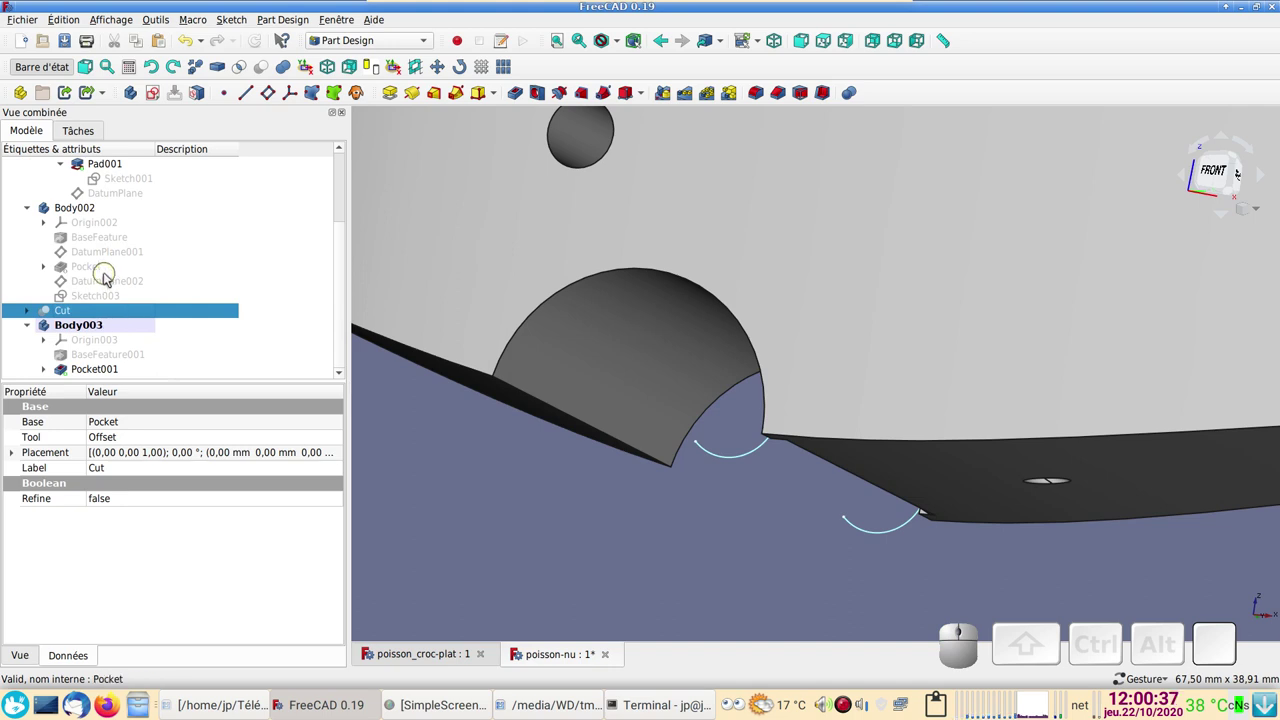
pyautogui.click(112, 274)
pyautogui.press('space')
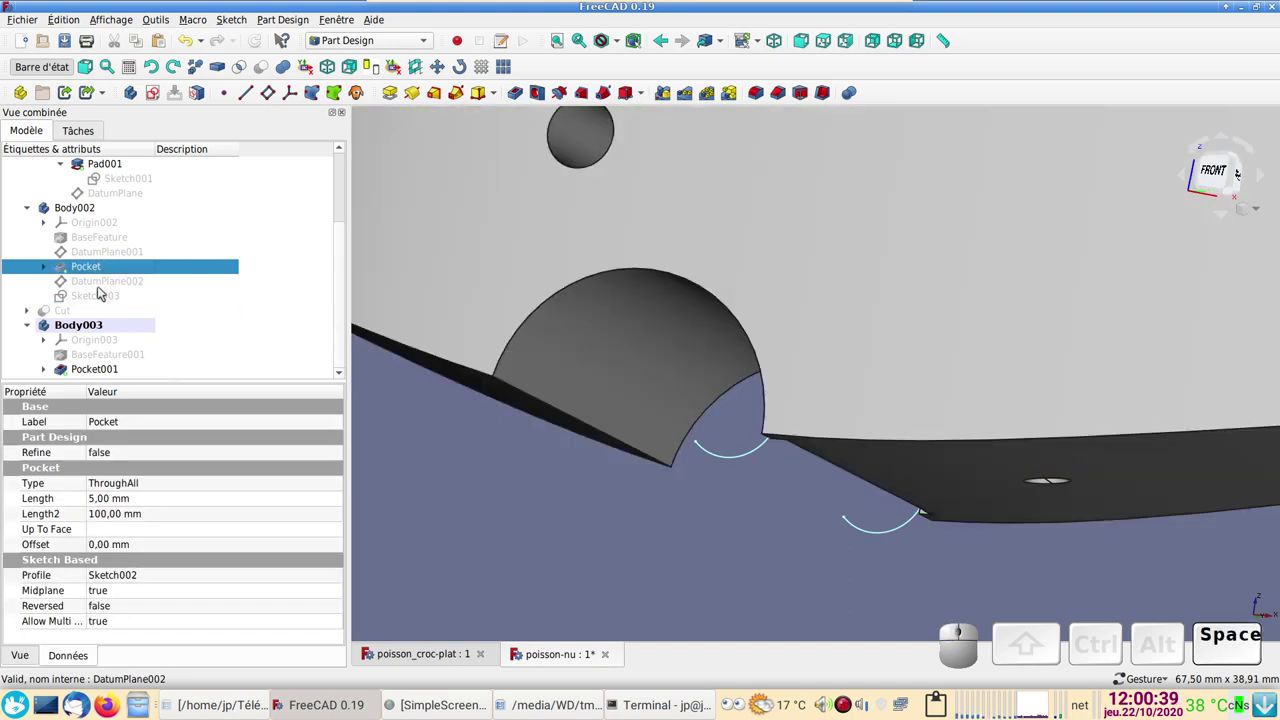
pyautogui.click(53, 314)
pyautogui.press('space')
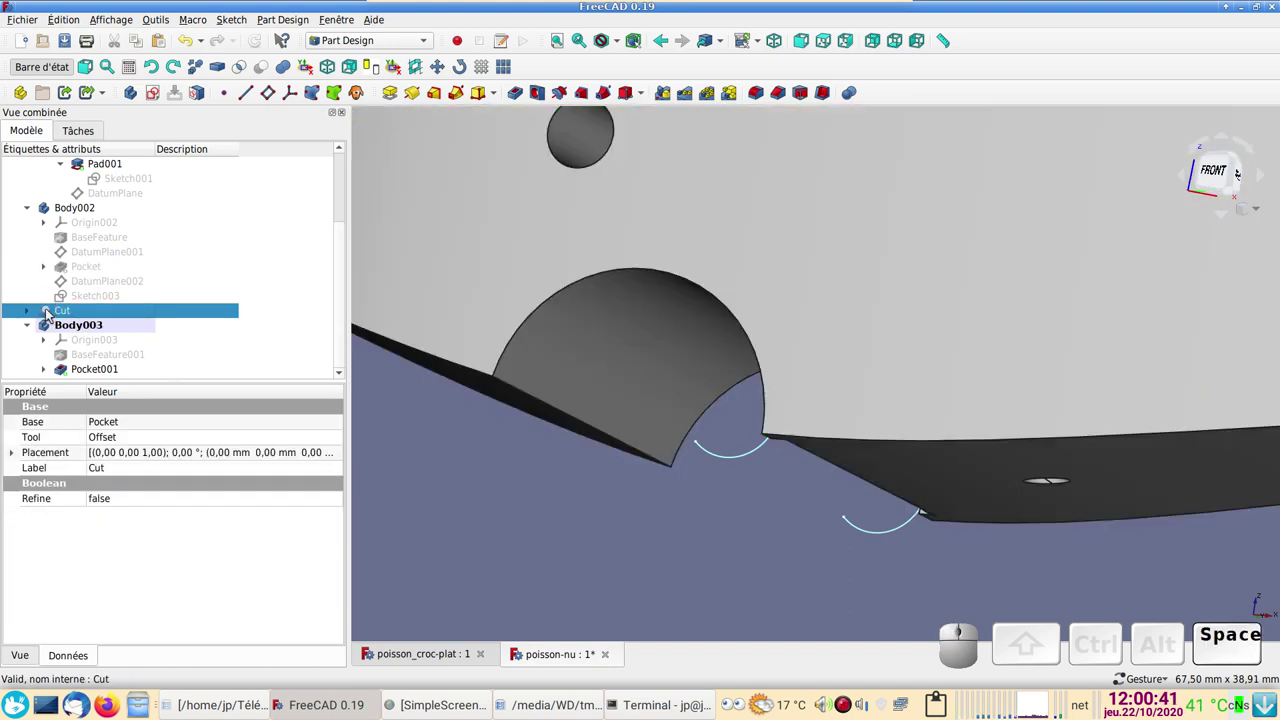
# Step: Expand Cut, select Pocket001 on the model and bring up its appearance settings
pyautogui.click(32, 312)
pyautogui.scroll(-3)
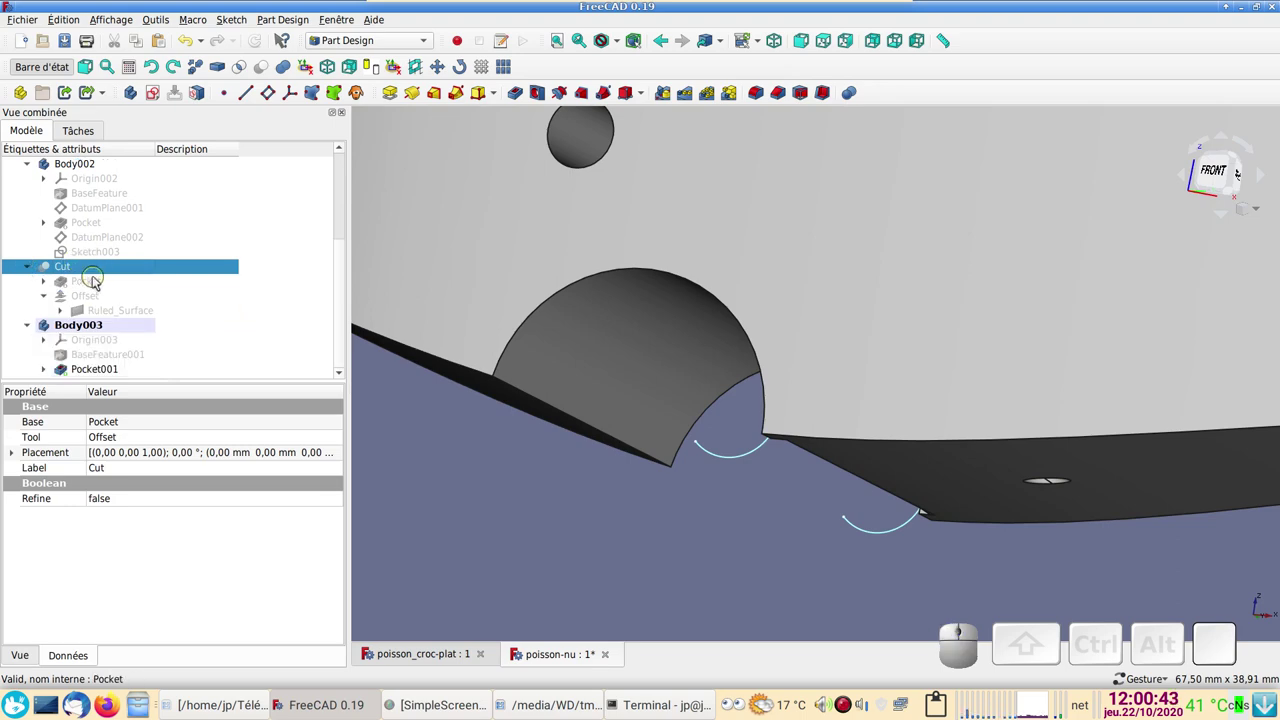
pyautogui.click(99, 302)
pyautogui.press('space')
pyautogui.scroll(-3)
pyautogui.moveTo(1005, 507); pyautogui.dragTo(1161, 550)
pyautogui.moveTo(1184, 532); pyautogui.dragTo(1072, 492)
pyautogui.moveTo(747, 293); pyautogui.dragTo(927, 364)
pyautogui.click(929, 360)
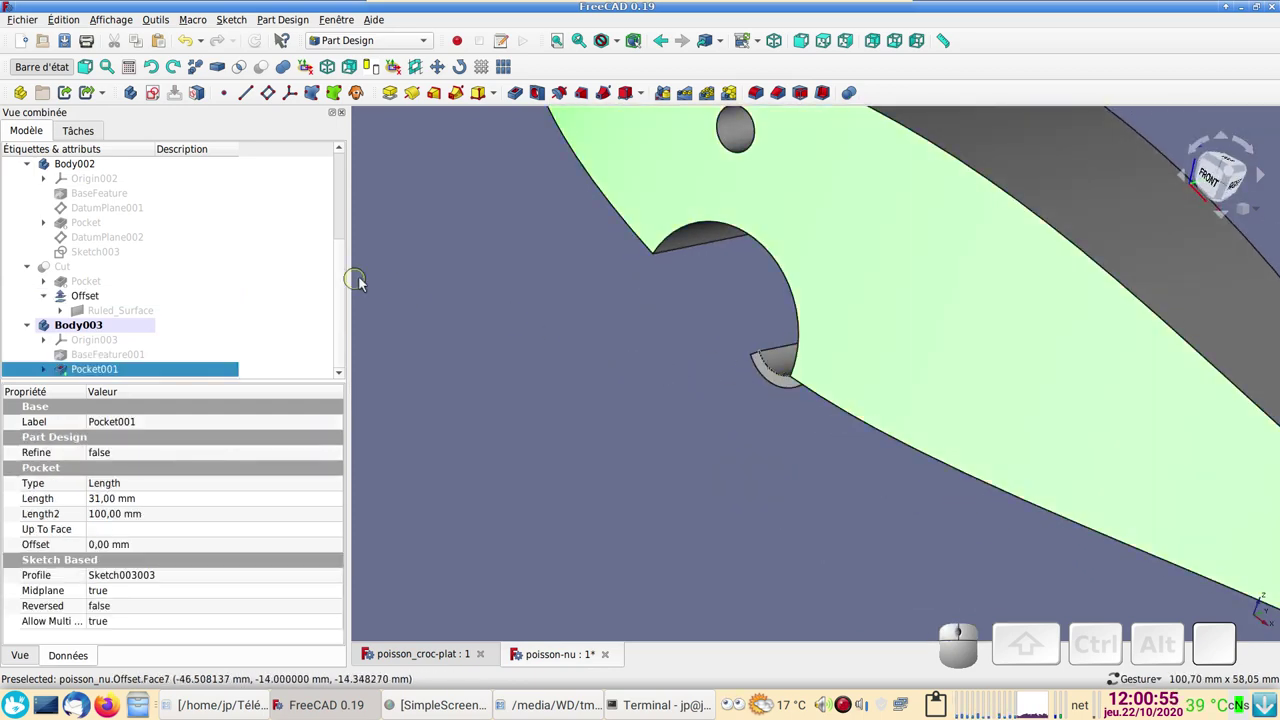
pyautogui.press('ctrl+d')
# Step: Change Pocket001's shape colour from grey #cccccc to a light purple swatch and confirm
pyautogui.click(280, 305)
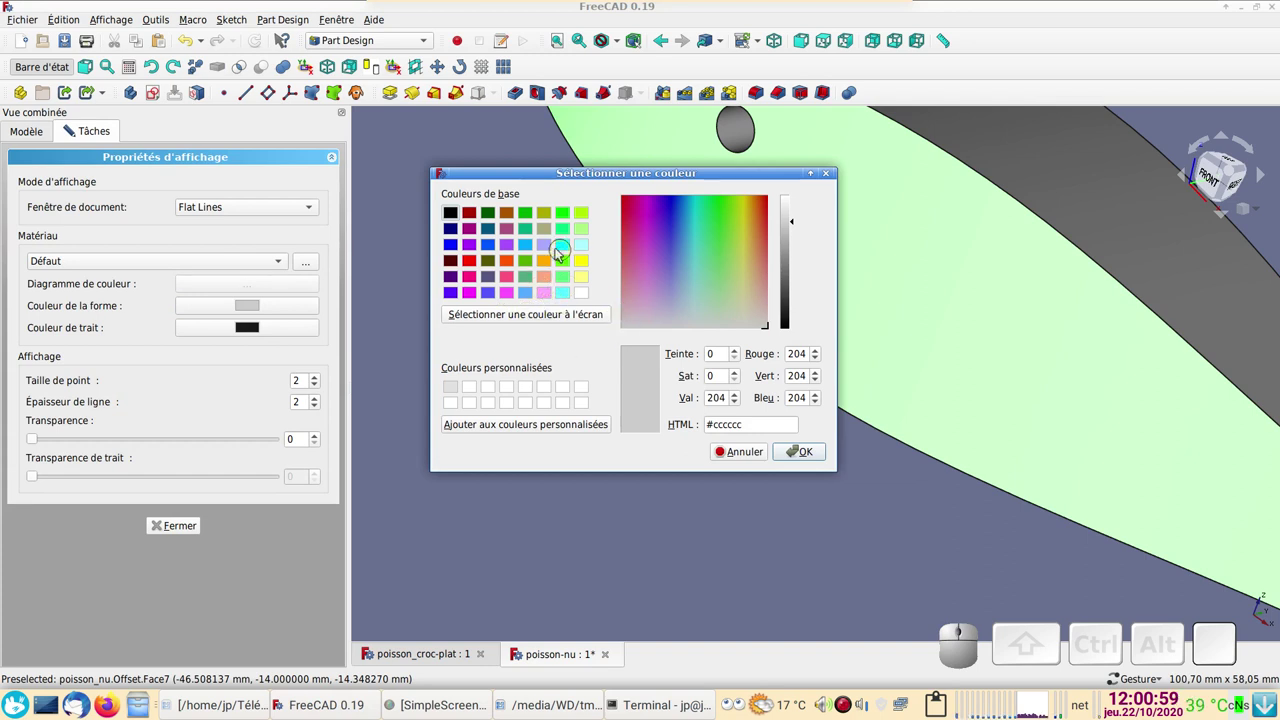
pyautogui.click(554, 248)
pyautogui.click(792, 450)
pyautogui.click(191, 540)
pyautogui.click(199, 529)
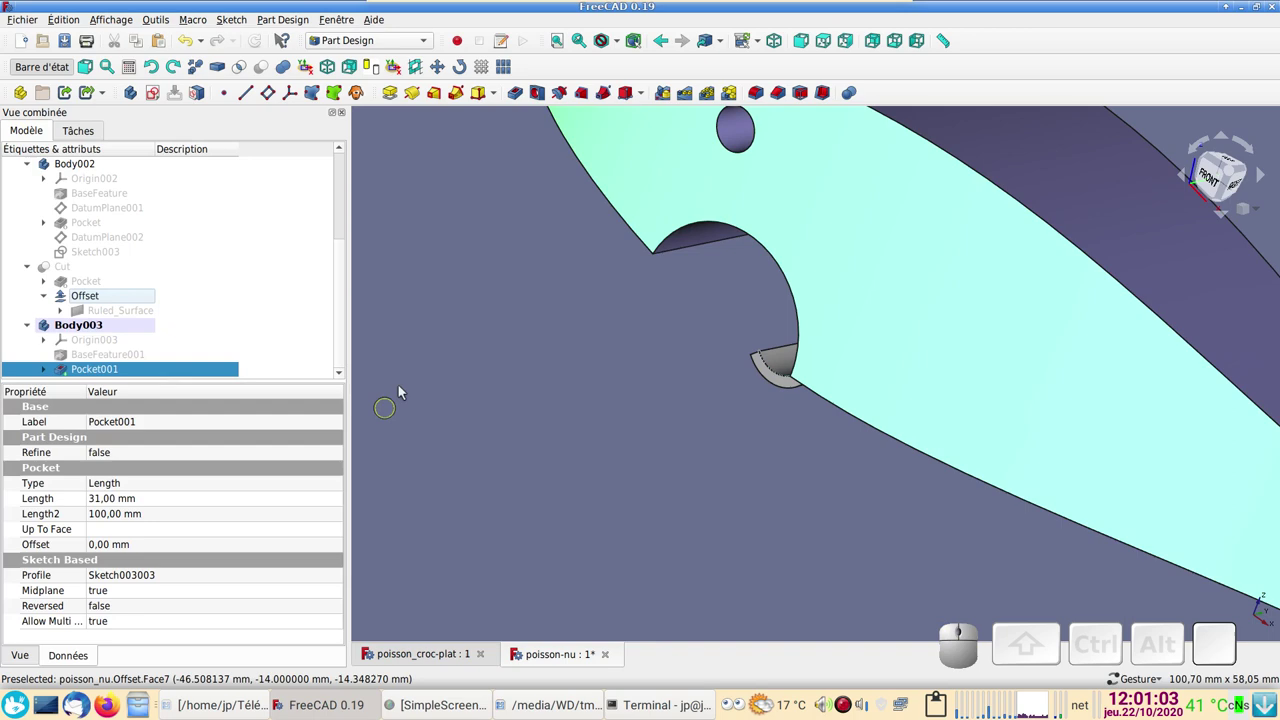
pyautogui.click(617, 414)
pyautogui.click(652, 441)
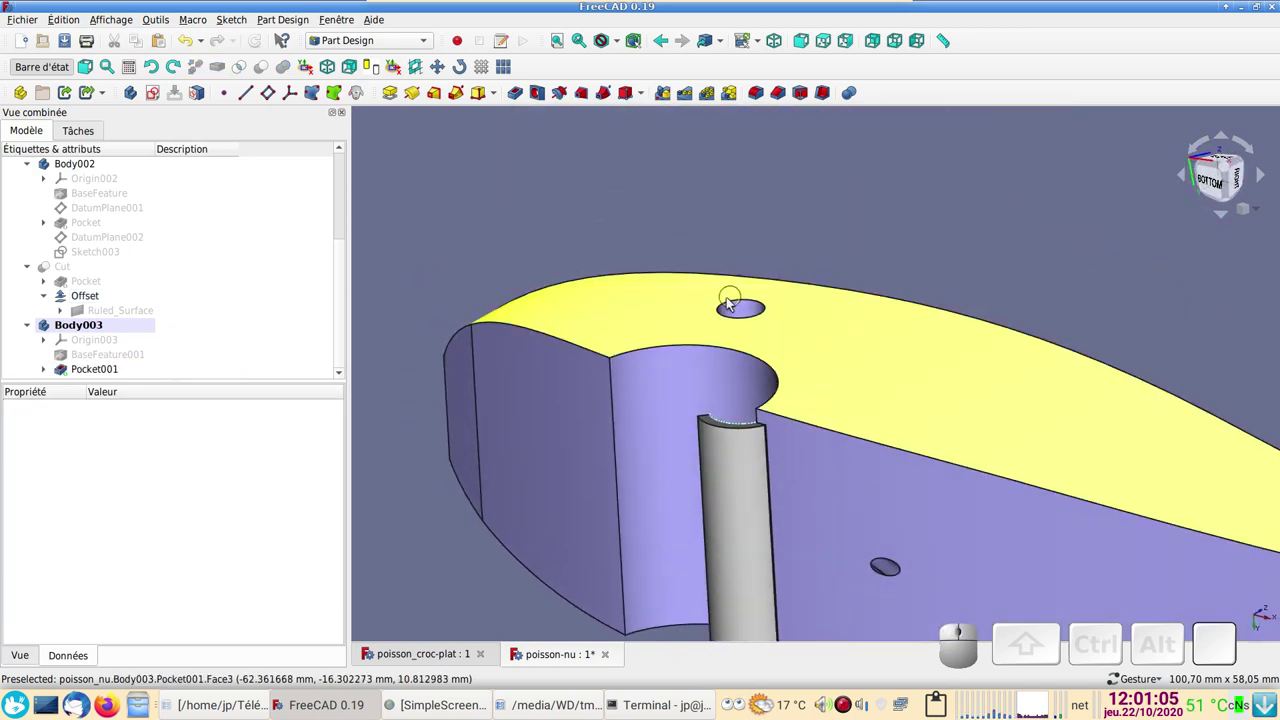
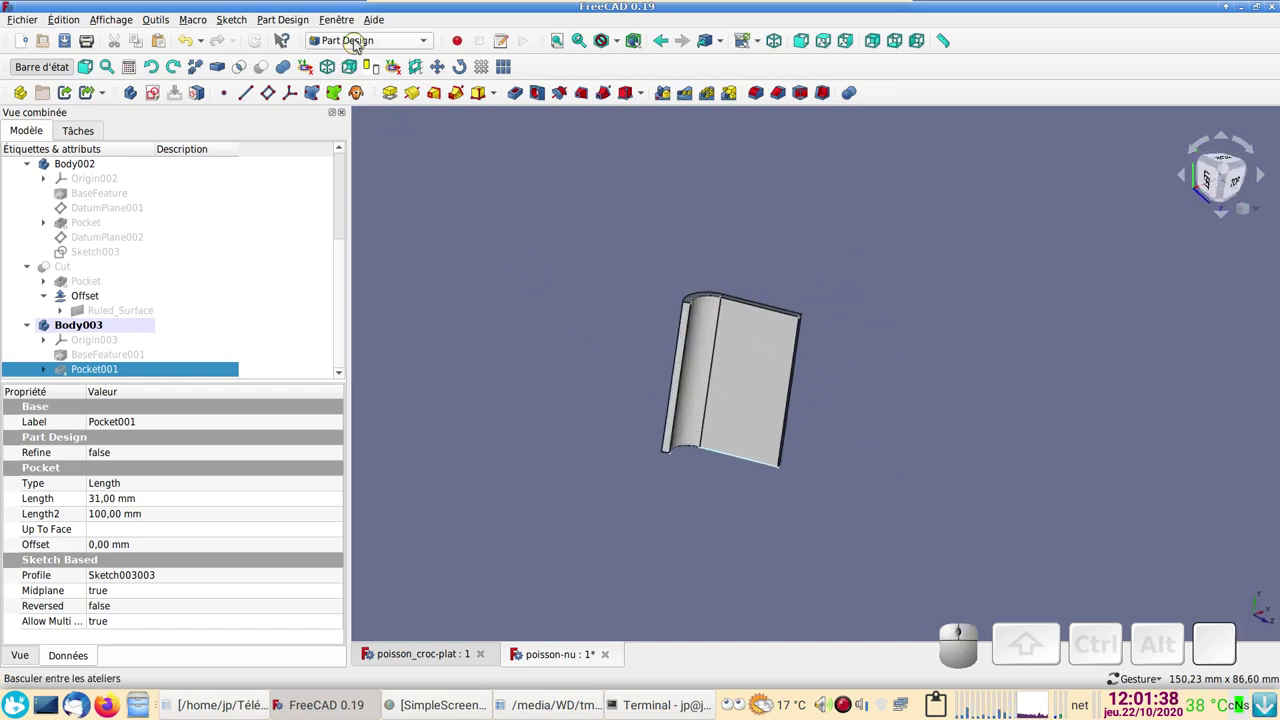
# Step: Switch to the Arch workbench and start Survey mode, orbiting to face the slot solid's edges
pyautogui.click(362, 43)
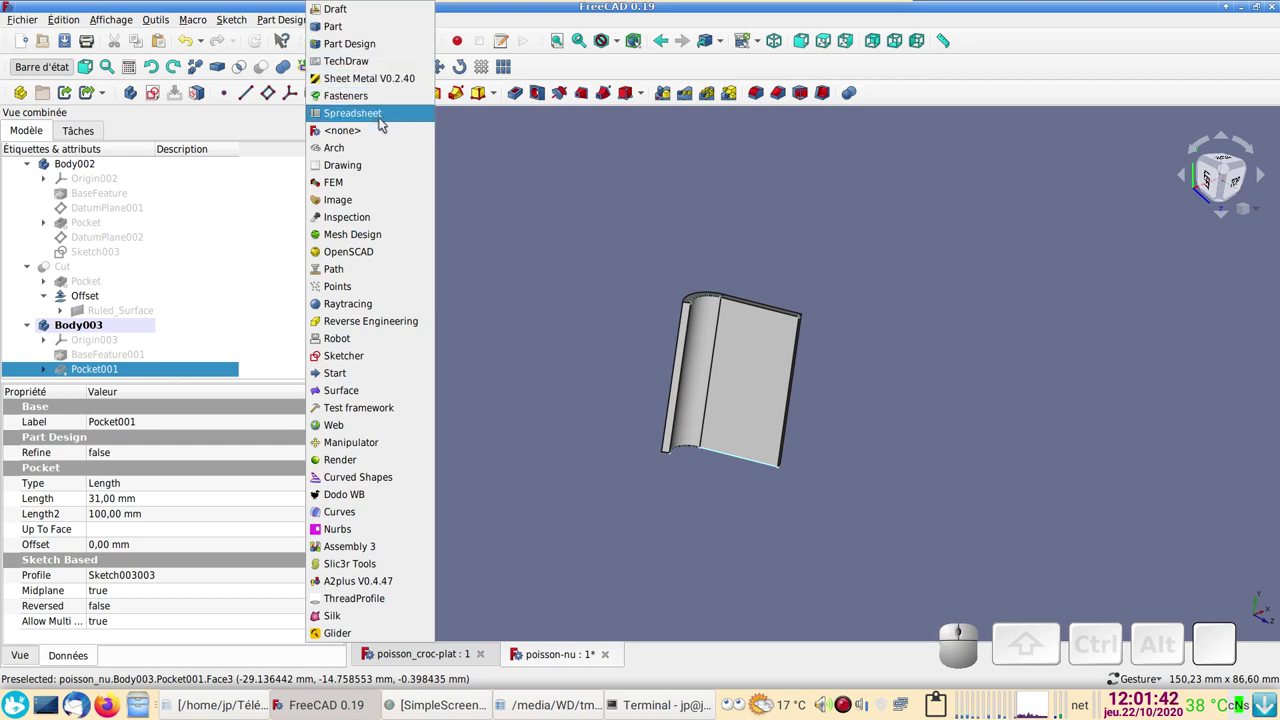
pyautogui.click(379, 152)
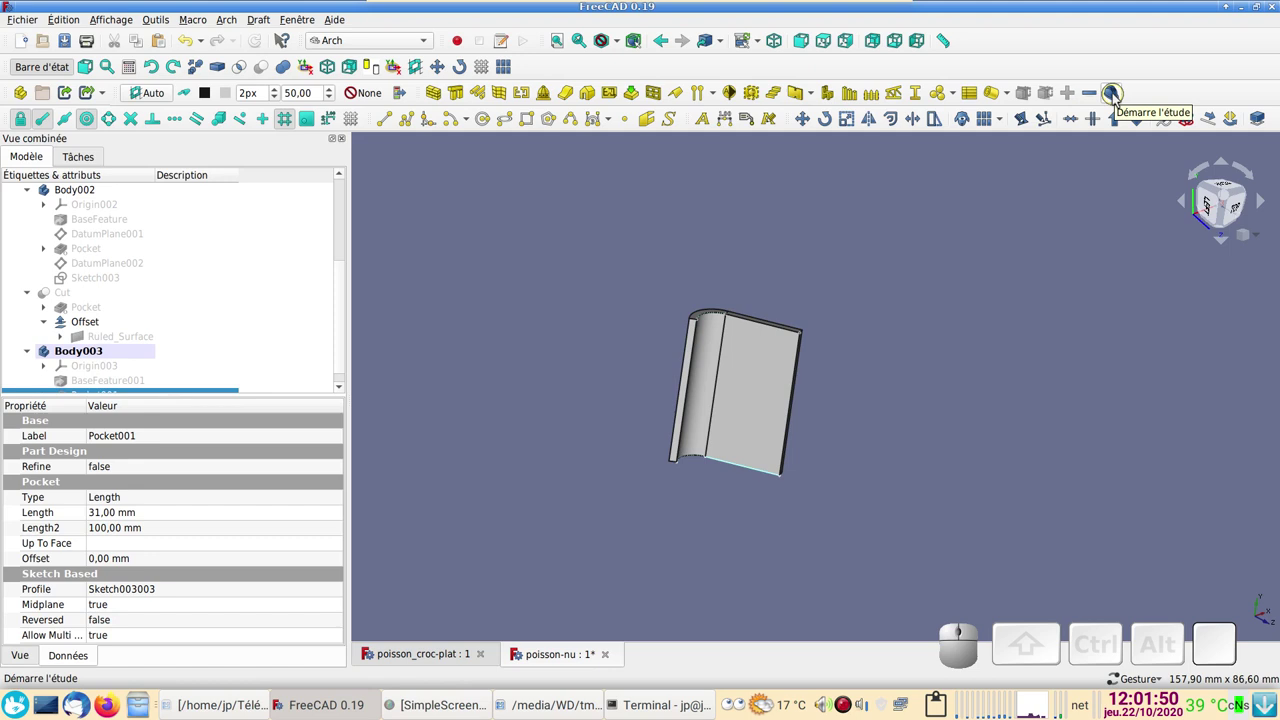
pyautogui.click(1120, 99)
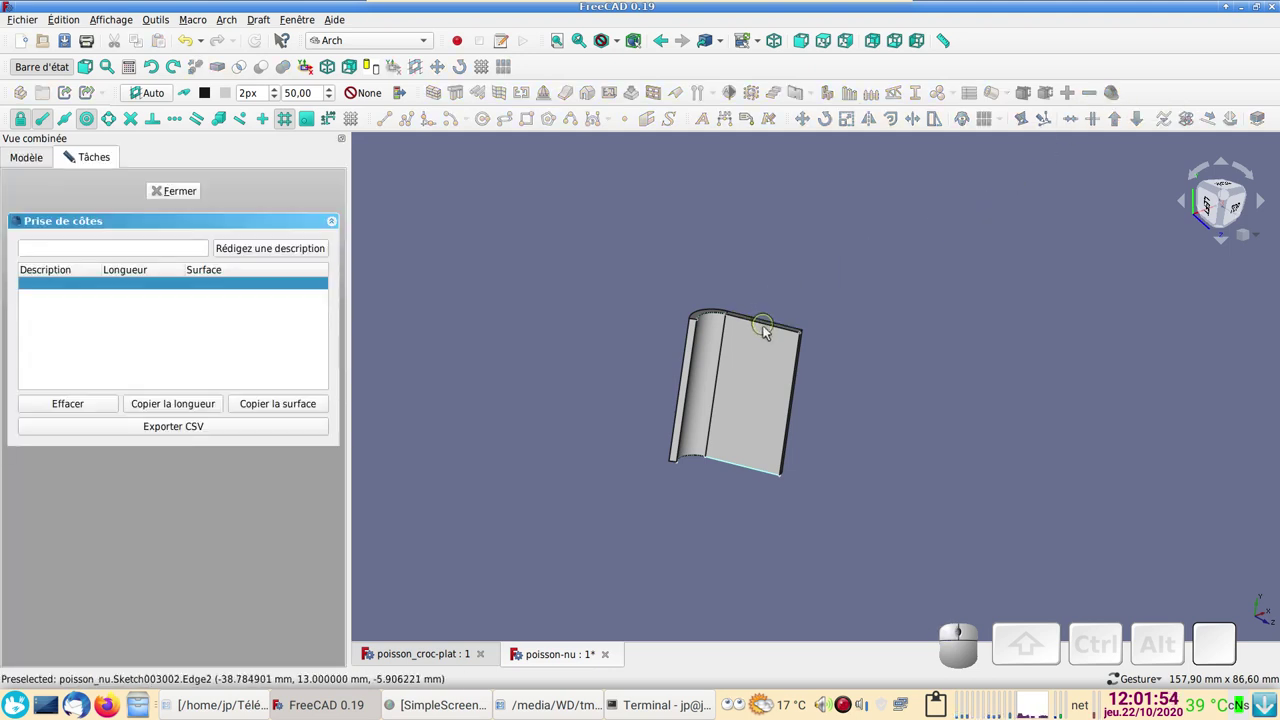
pyautogui.scroll(3)
pyautogui.moveTo(889, 309); pyautogui.dragTo(867, 334)
pyautogui.rightClick(907, 353)
pyautogui.moveTo(907, 353); pyautogui.dragTo(746, 386)
# Step: Measure the top, curved and vertical edges at 13.34, 7.02 and 27.00 mm, then end the survey
pyautogui.click(702, 359)
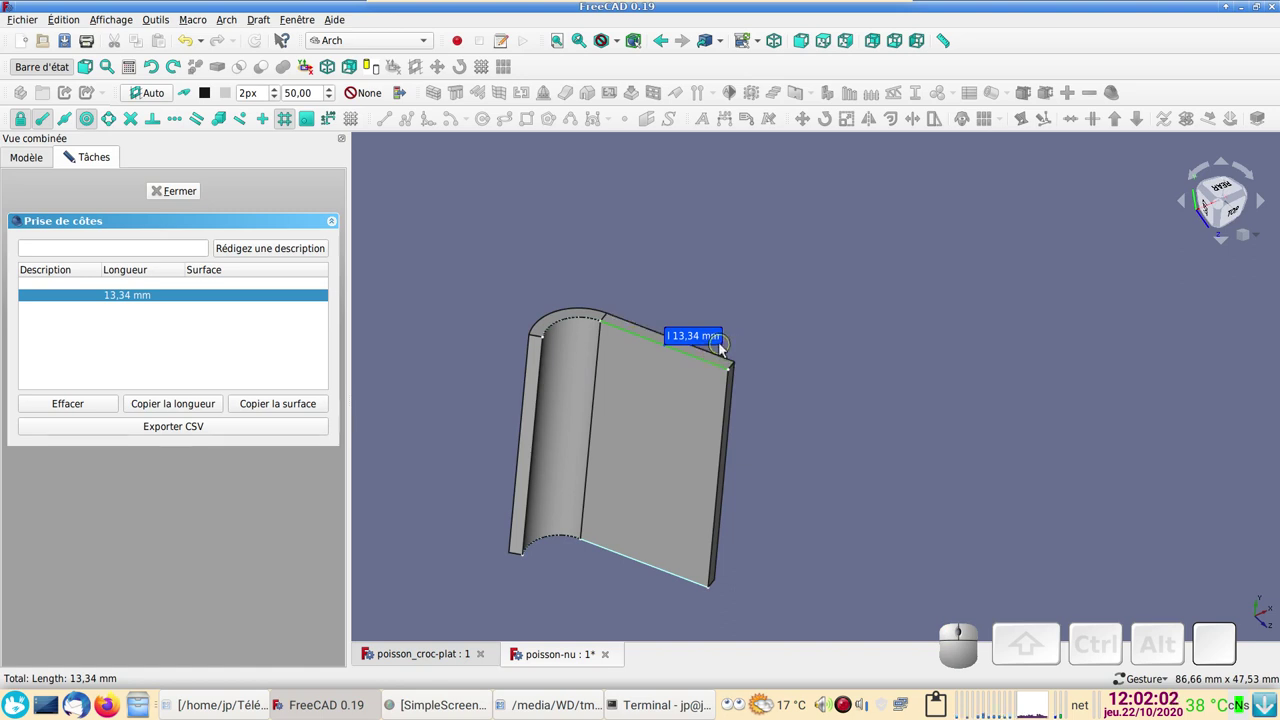
pyautogui.click(581, 322)
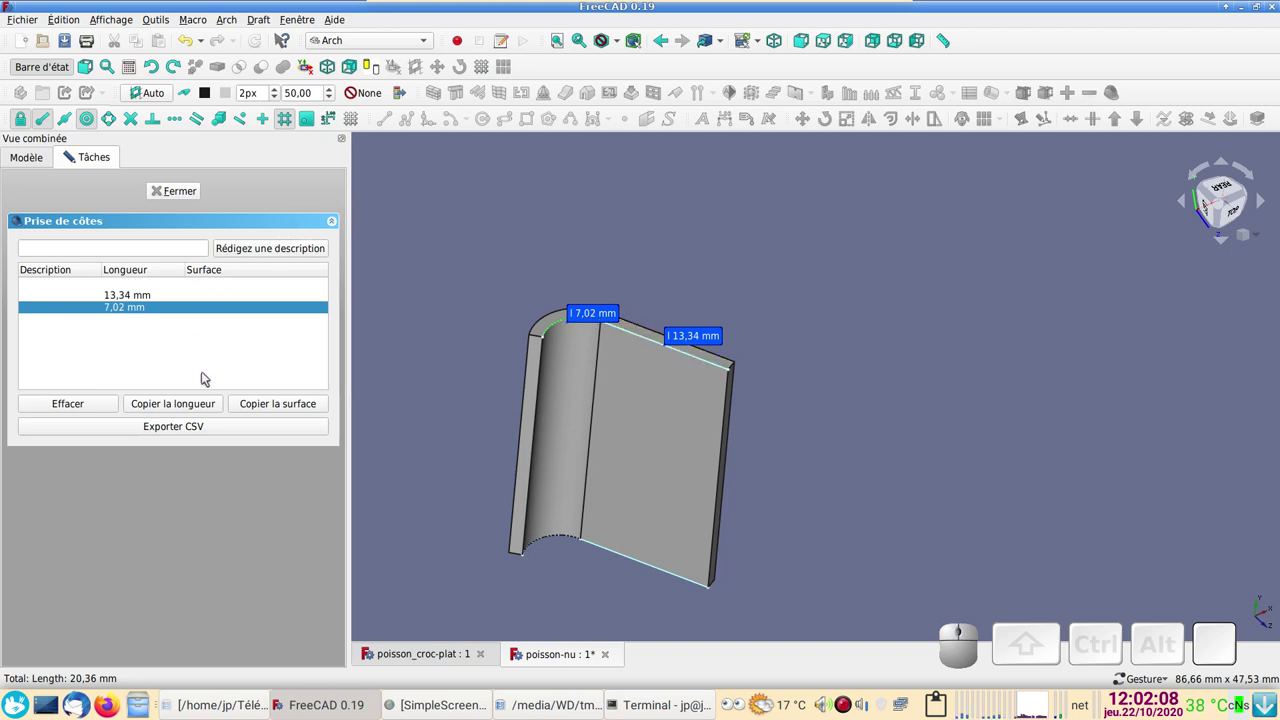
pyautogui.click(195, 409)
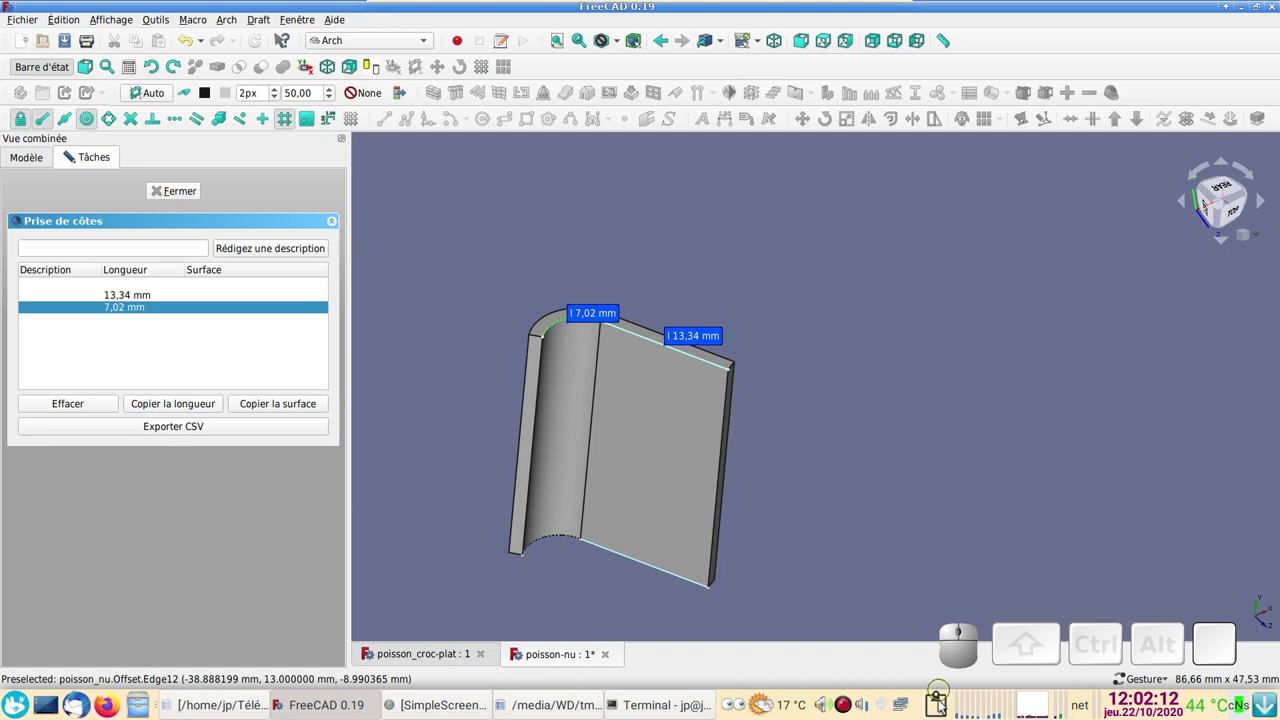
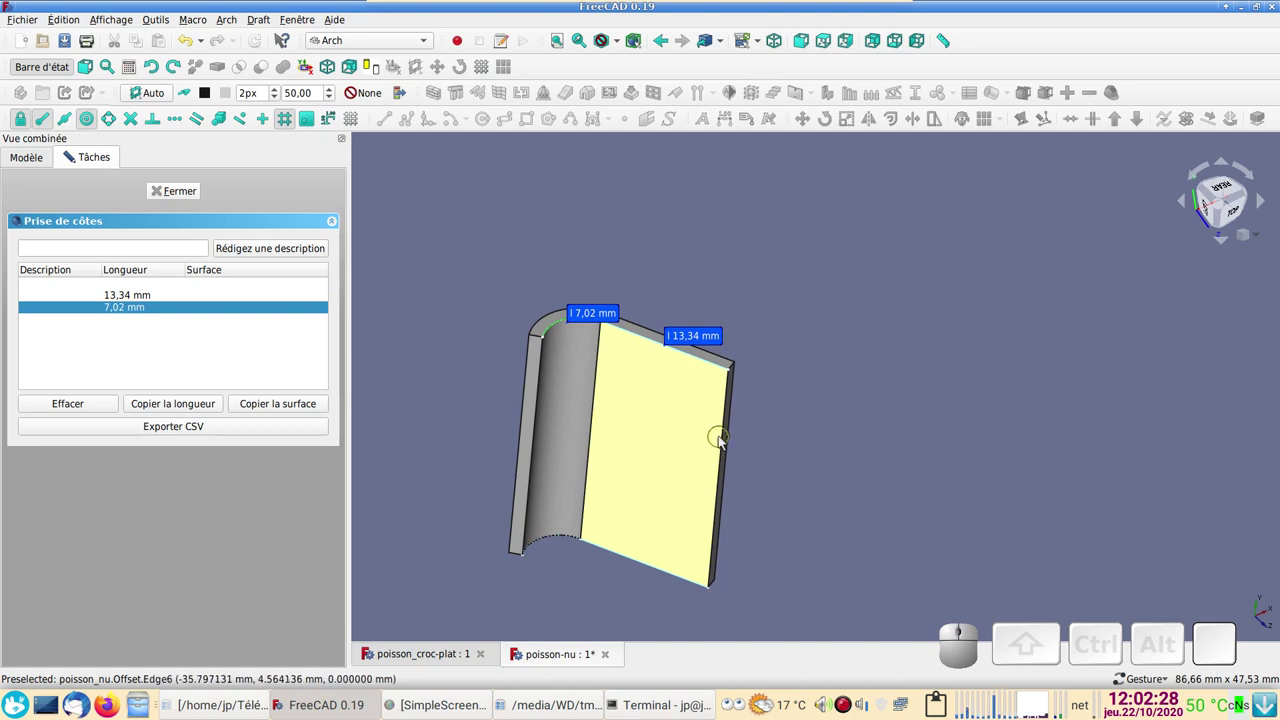
pyautogui.click(729, 442)
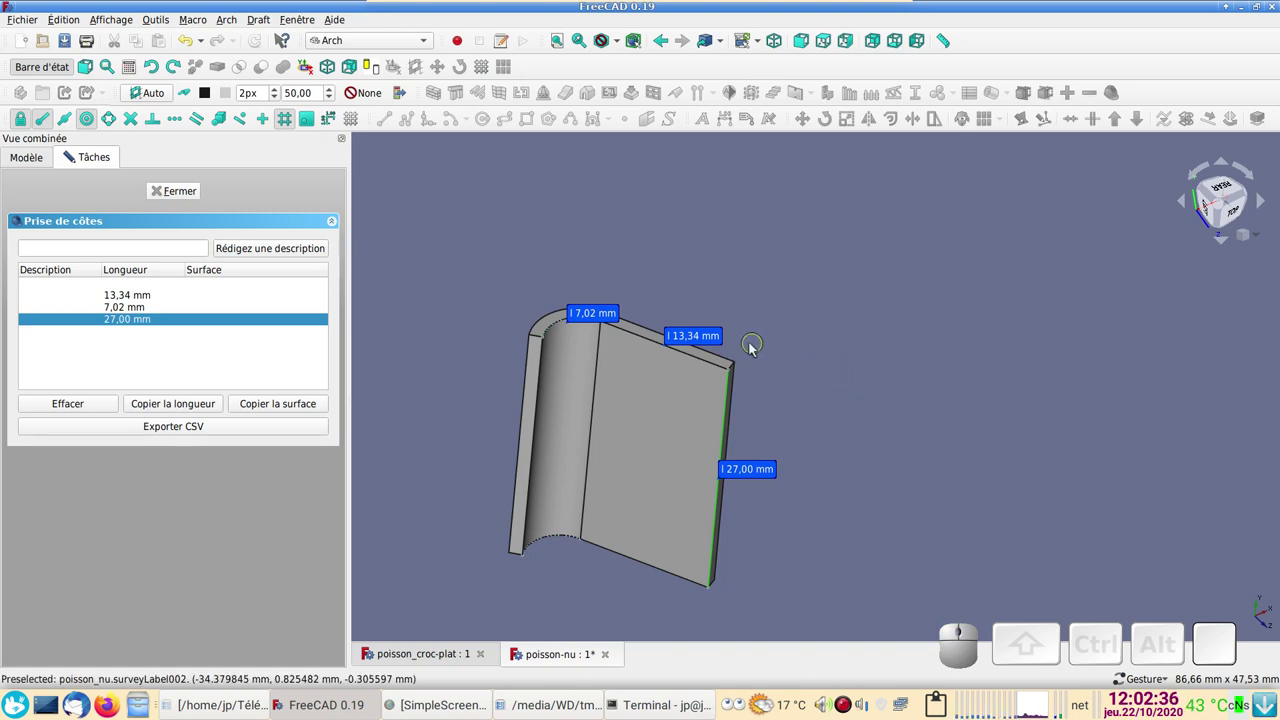
pyautogui.click(176, 198)
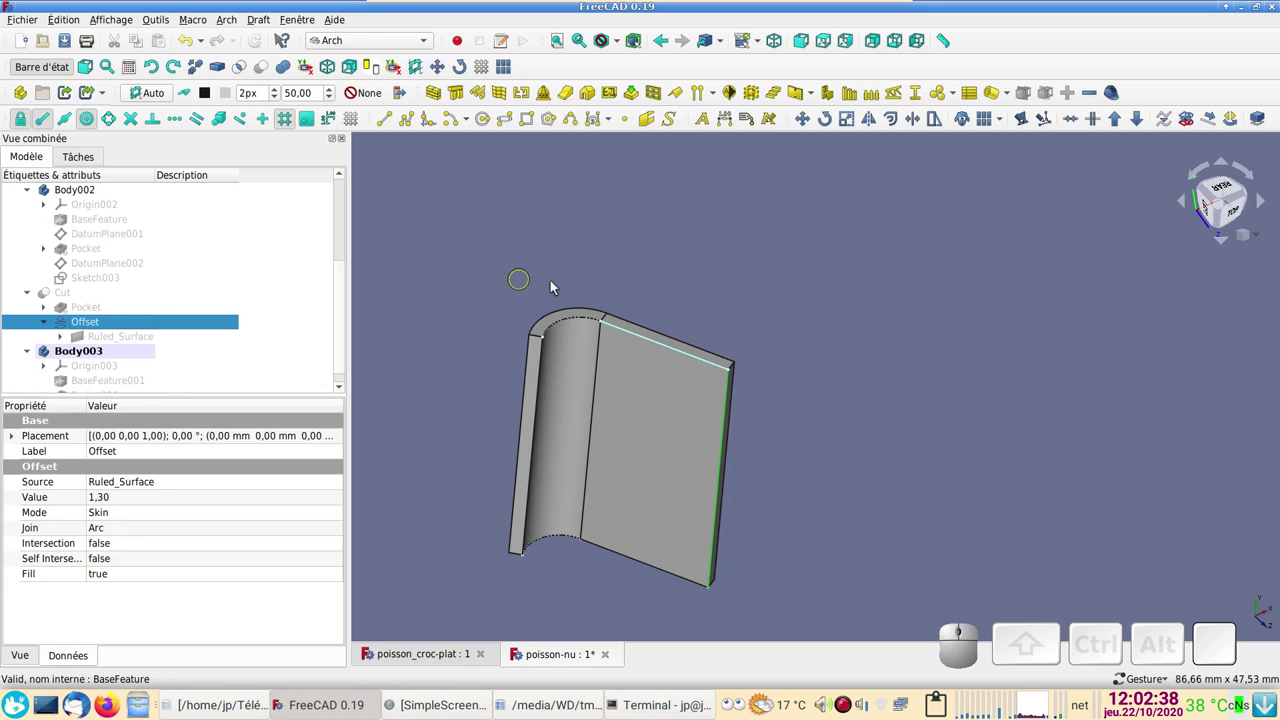
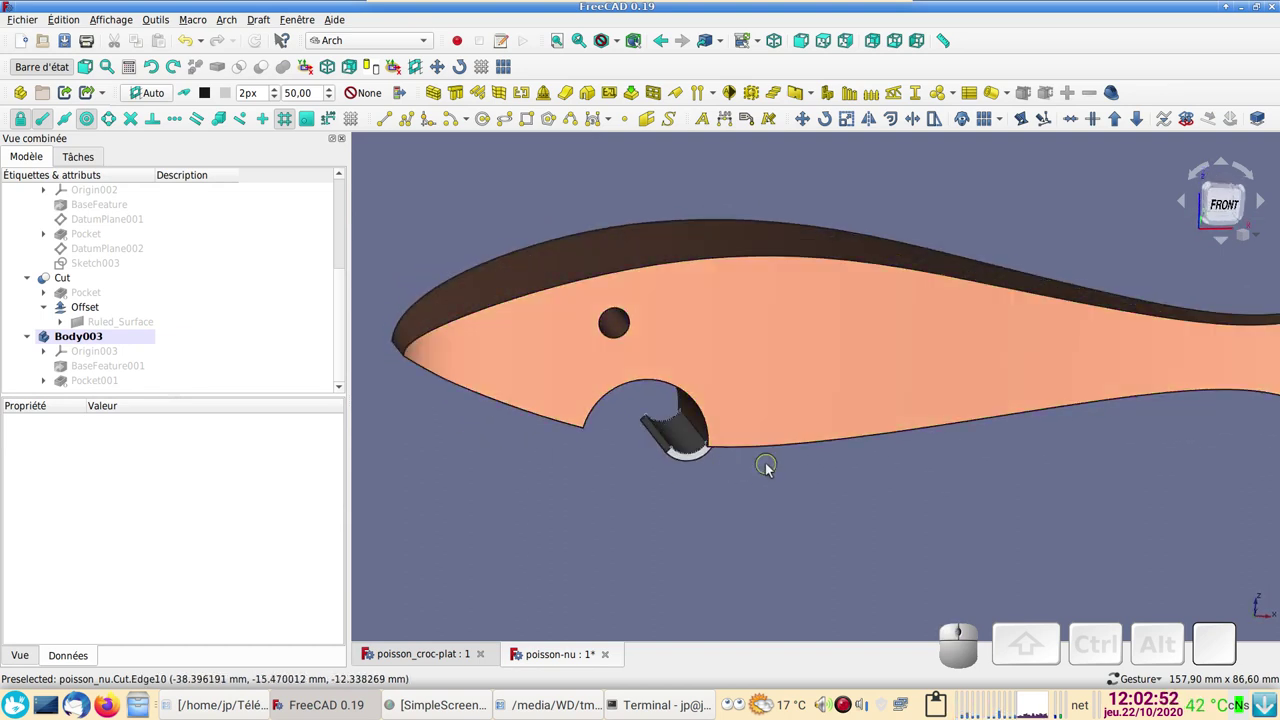
# Step: Zoom out to show the whole Cut fish body with the slot under its mouth
pyautogui.scroll(-3)
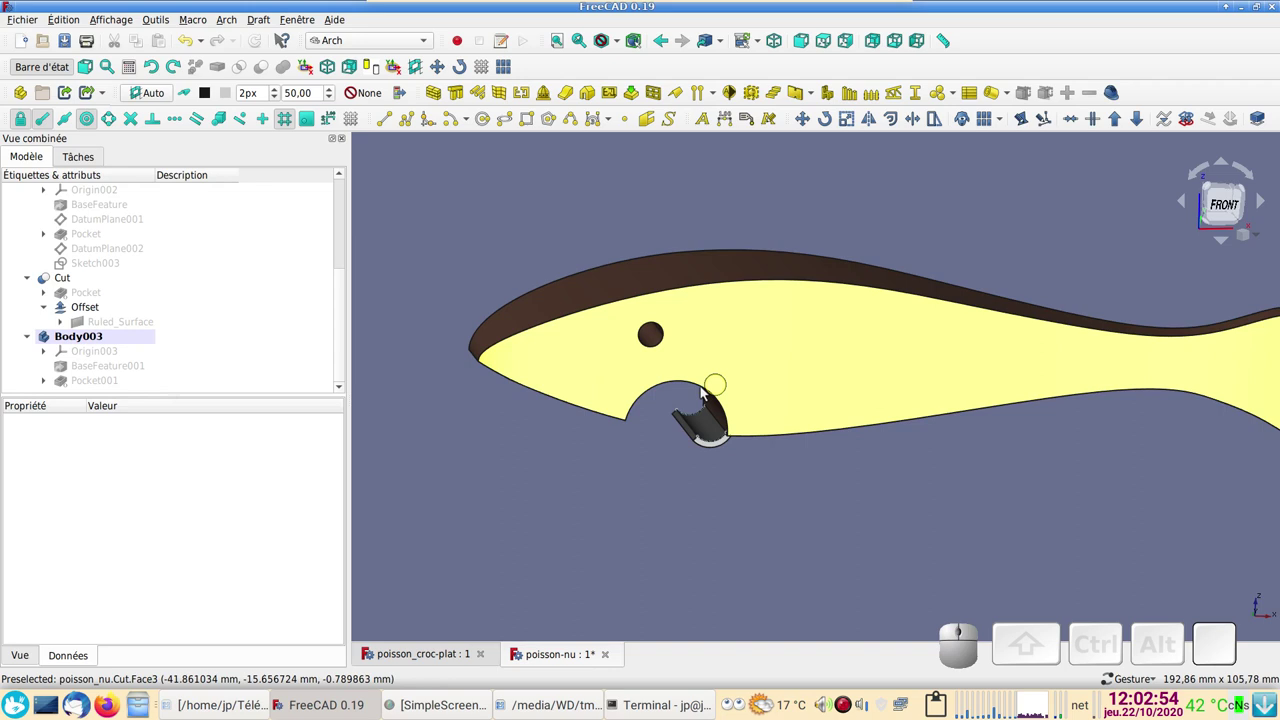